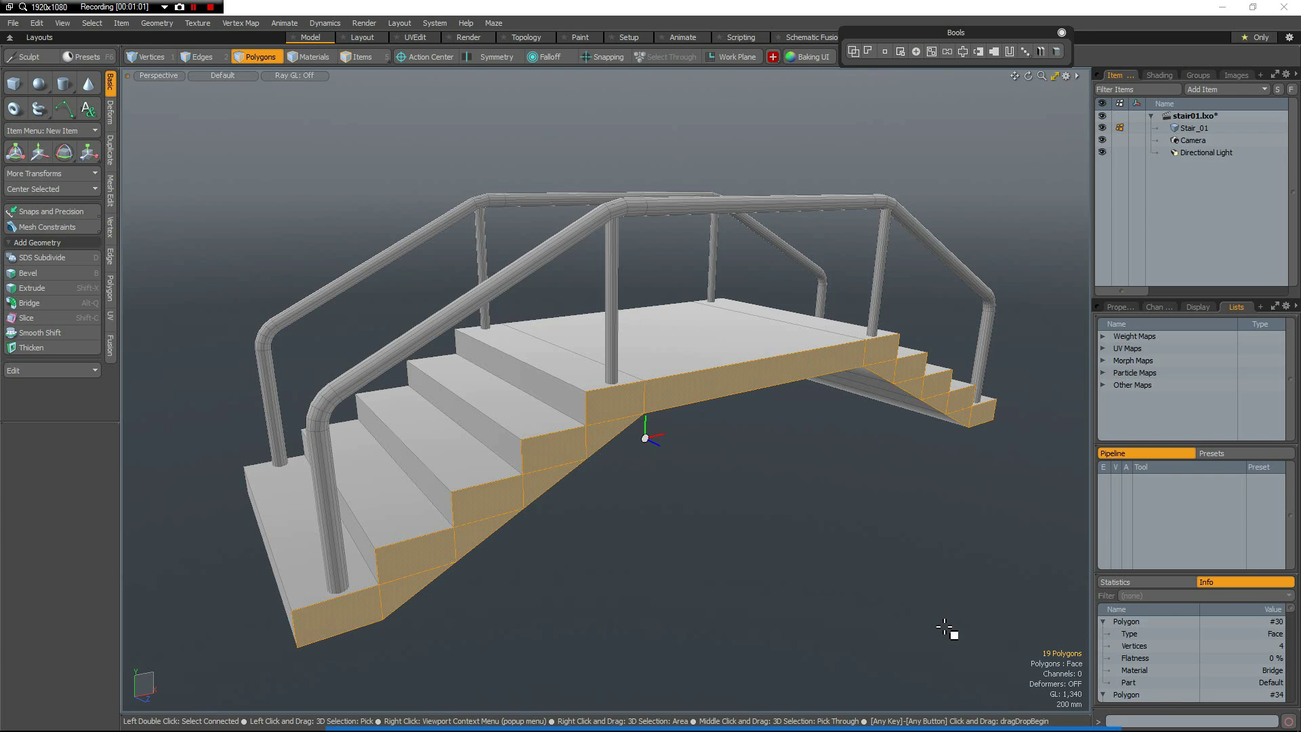
Select the connected polygons of the stair body, ready to duplicate them upward.
{"action": "key", "text": "u"}
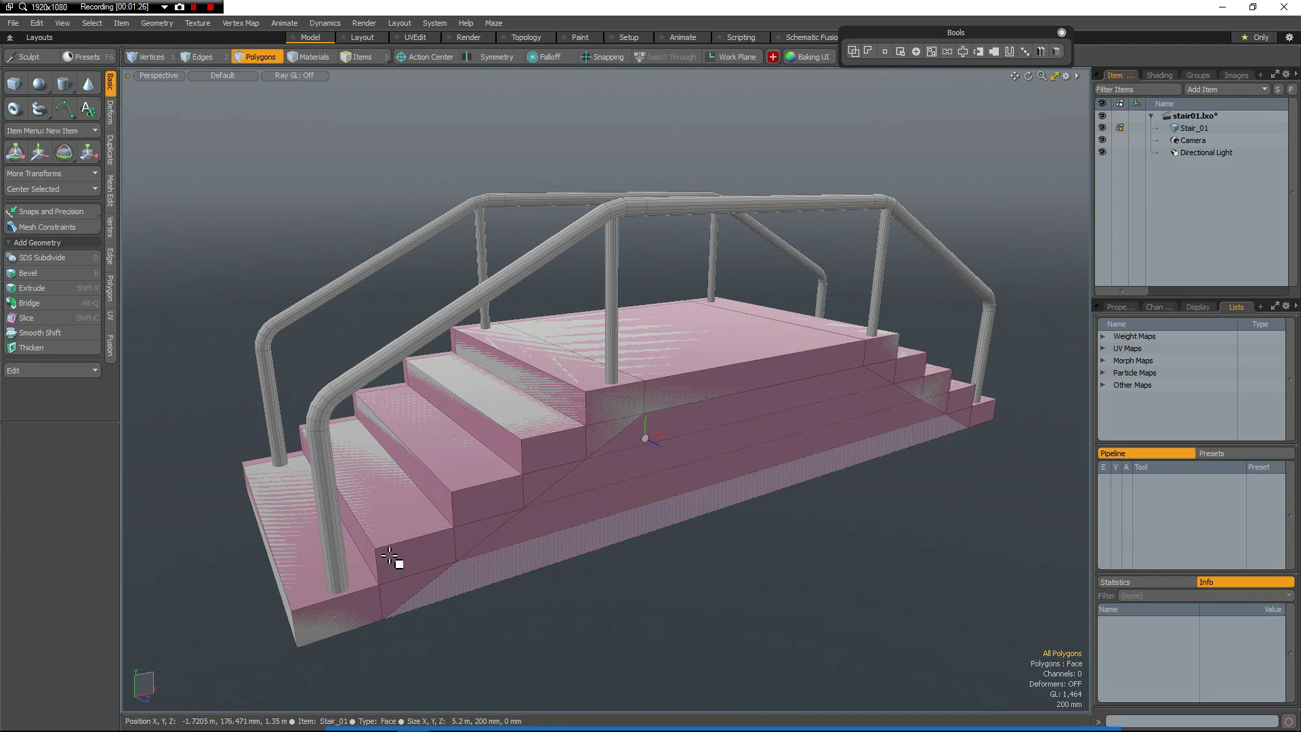
{"action": "left_click", "coordinate": [699, 460]}
{"action": "left_click", "coordinate": [700, 460]}
{"action": "double_click", "coordinate": [700, 460]}
{"action": "double_click", "coordinate": [720, 441]}
{"action": "double_click", "coordinate": [720, 444]}
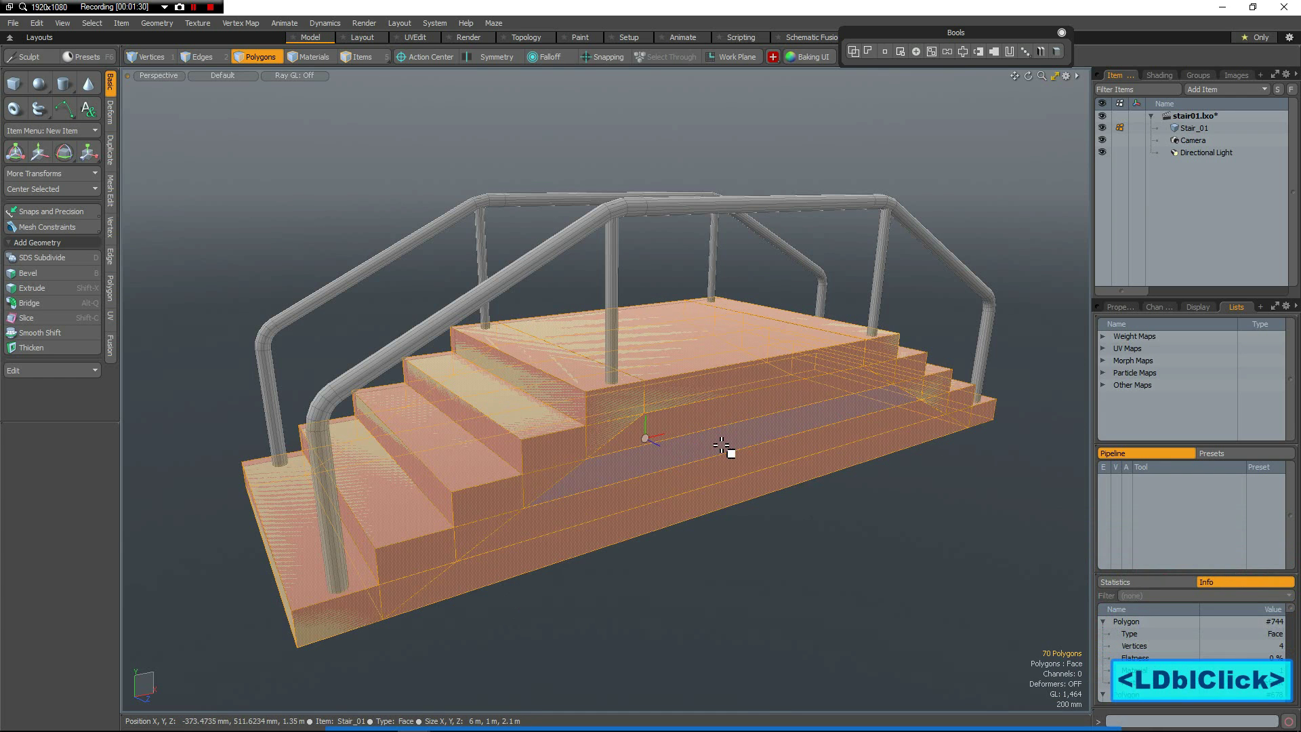
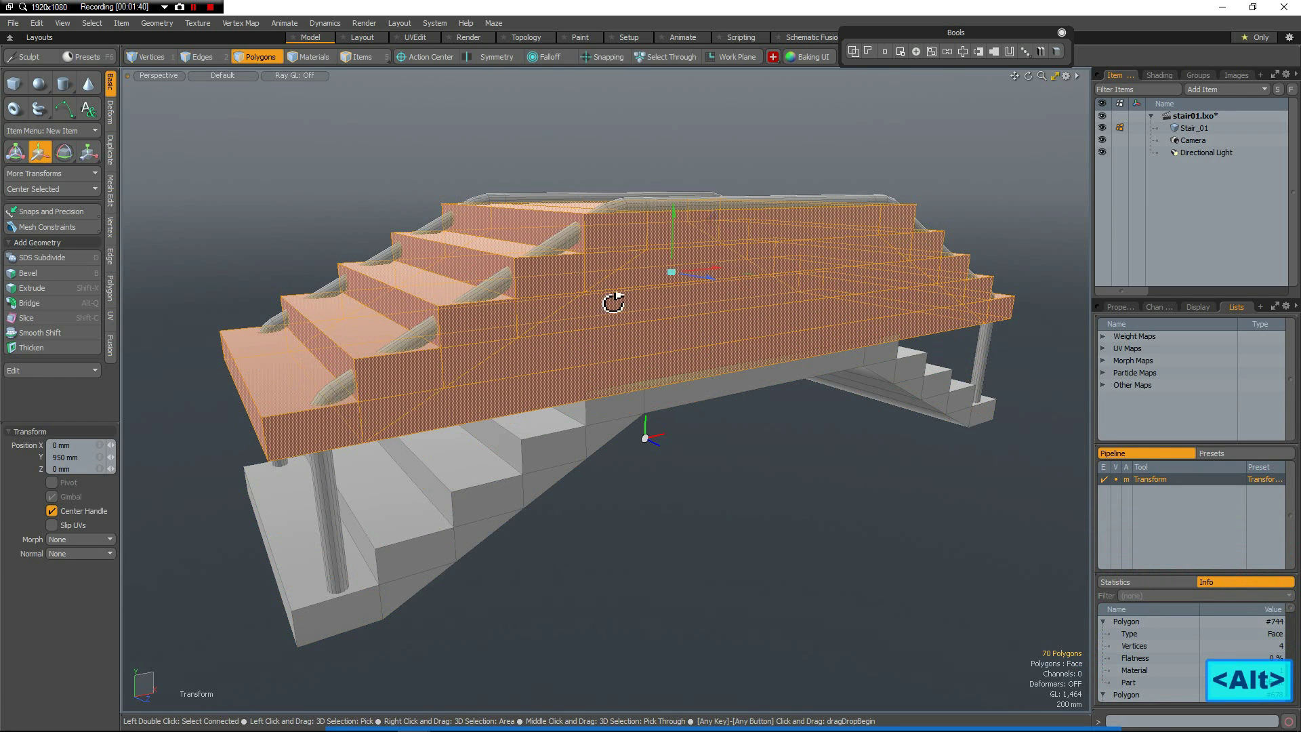
Scale the raised copy to 8% in Z and move it sideways 940 mm.
{"action": "left_click", "coordinate": [610, 315]}
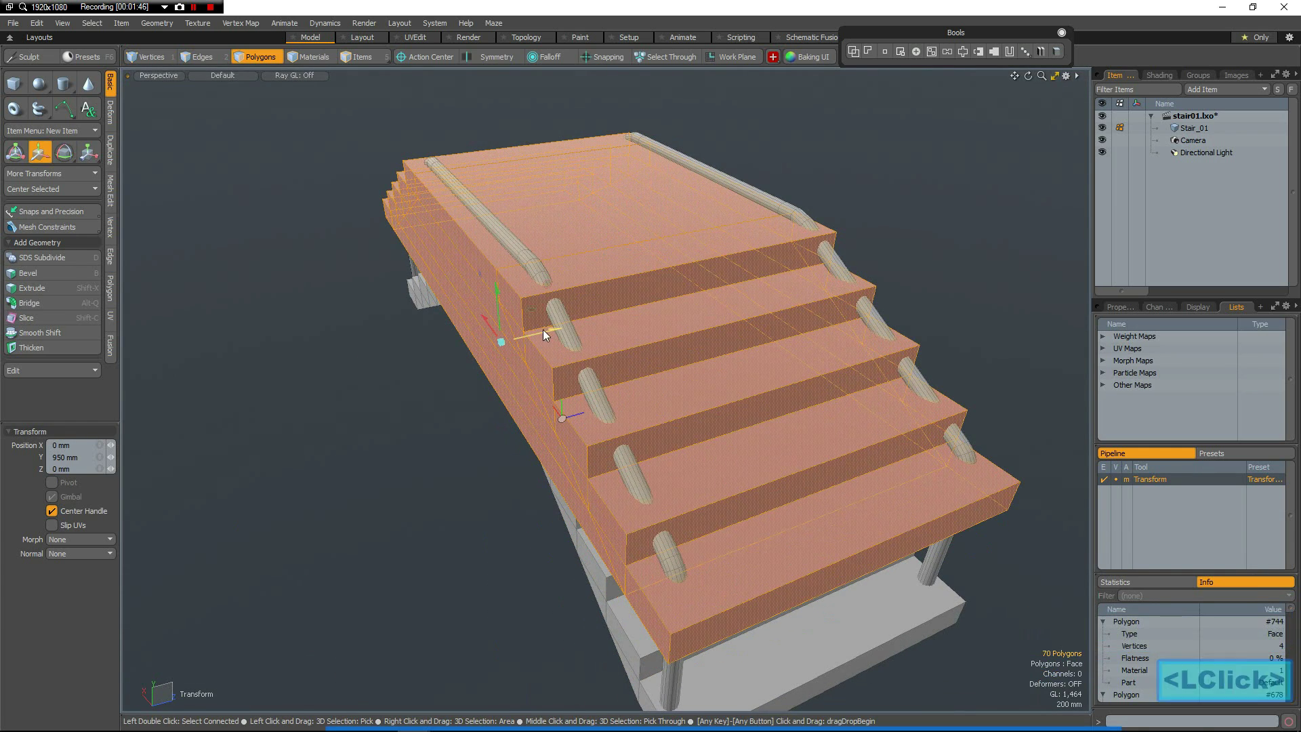
{"action": "left_click", "coordinate": [480, 331]}
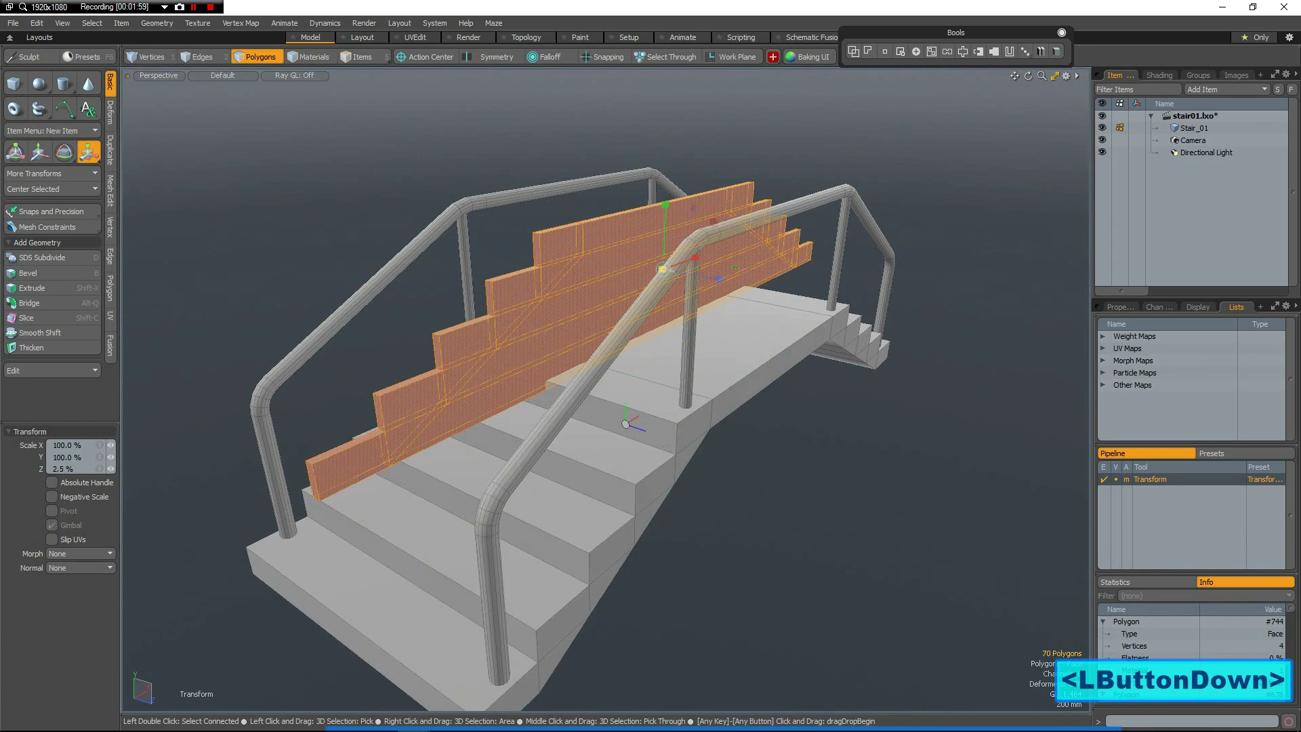
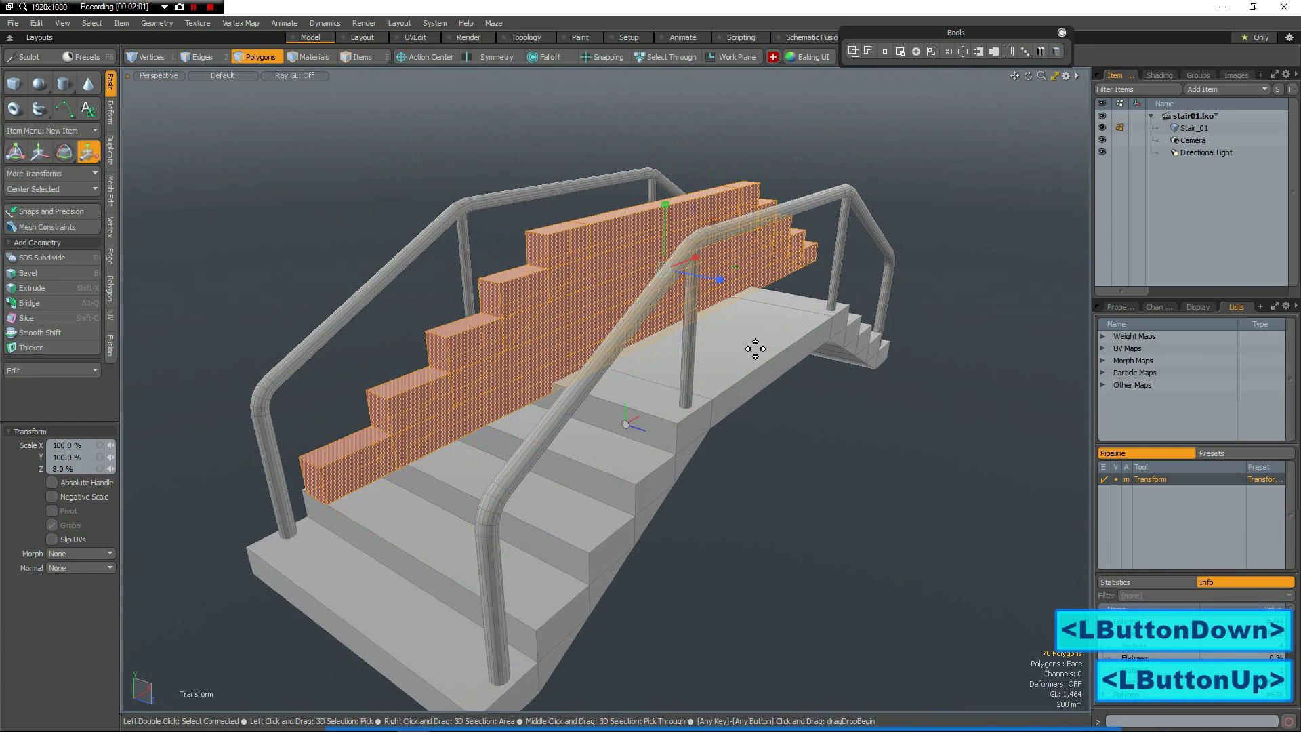
{"action": "key", "text": "w"}
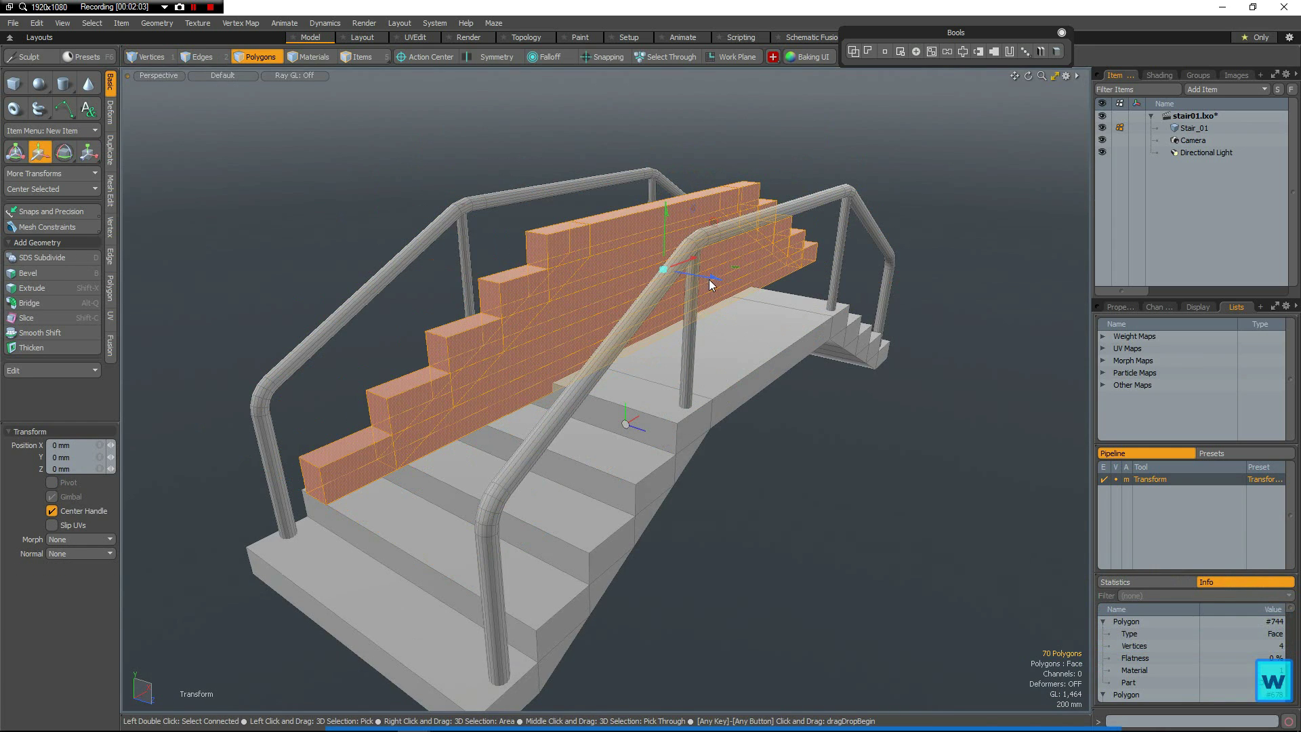
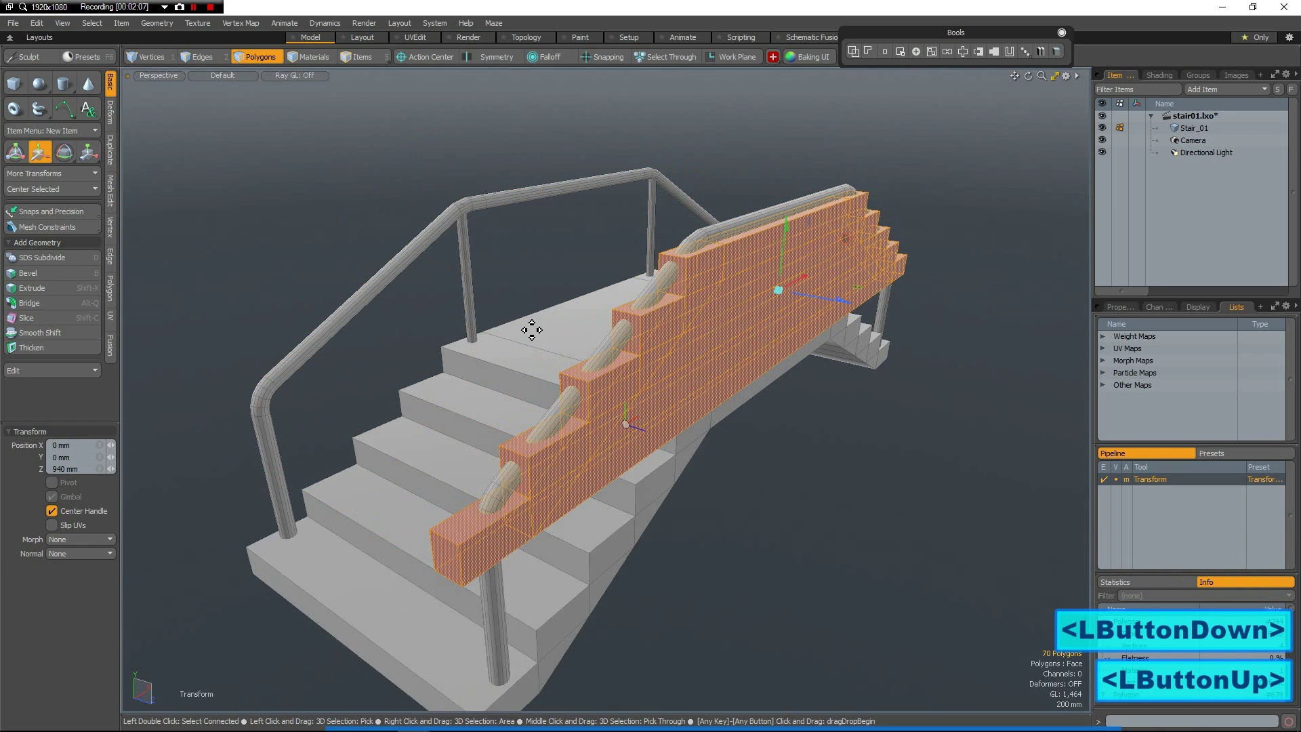
{"action": "left_click", "coordinate": [837, 349]}
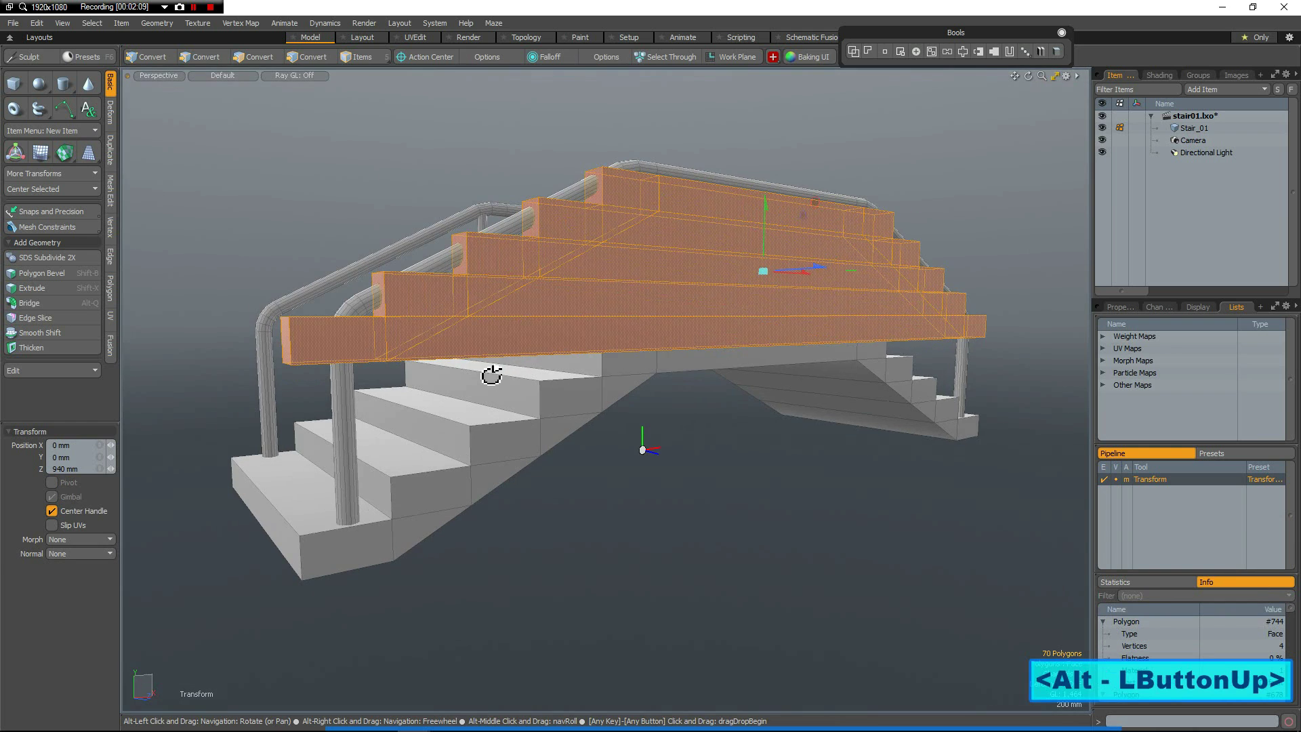
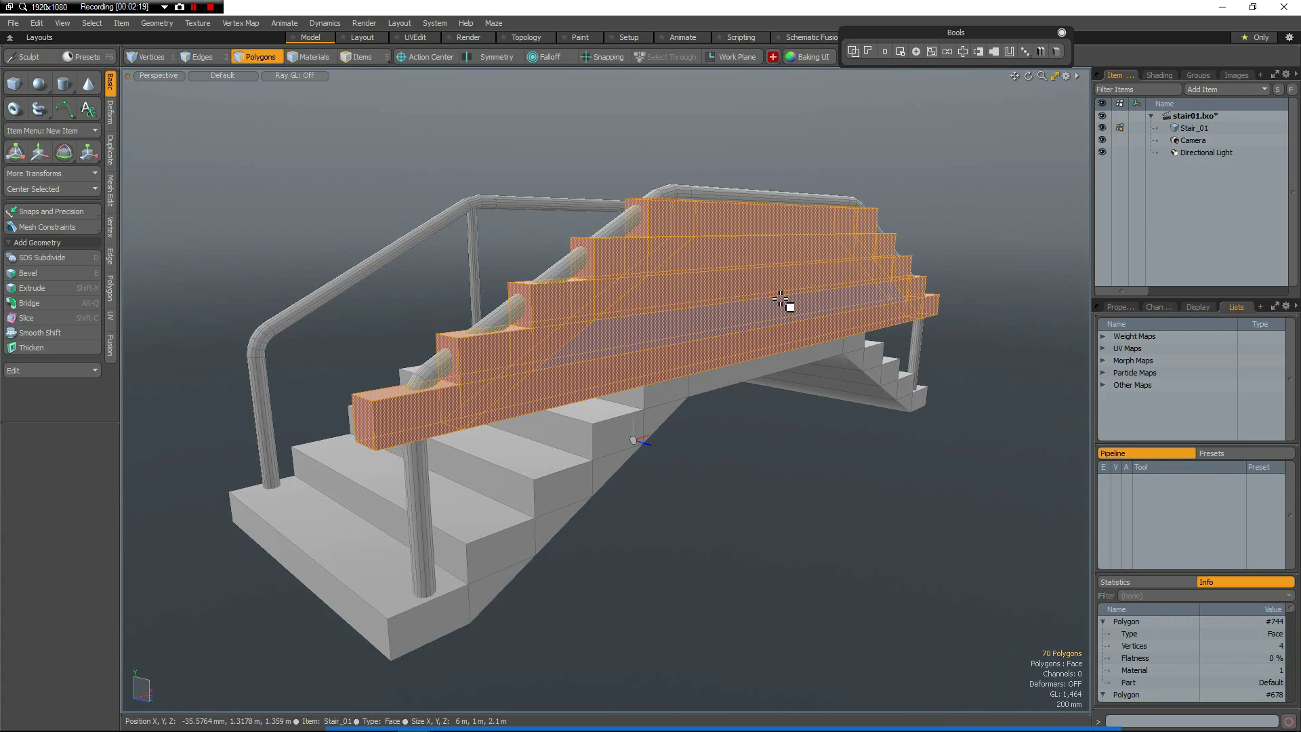
Select all connected polygons of the flattened slab copy and delete them.
{"action": "left_click", "coordinate": [782, 295]}
{"action": "left_click", "coordinate": [779, 296]}
{"action": "double_click", "coordinate": [779, 293]}
{"action": "double_click", "coordinate": [780, 290]}
{"action": "double_click", "coordinate": [776, 290]}
{"action": "double_click", "coordinate": [774, 289]}
{"action": "key", "text": "Delete"}
{"action": "scroll", "scroll_direction": "down", "scroll_amount": 3}
{"action": "scroll", "scroll_direction": "up", "scroll_amount": 3}
{"action": "left_click", "coordinate": [721, 349]}
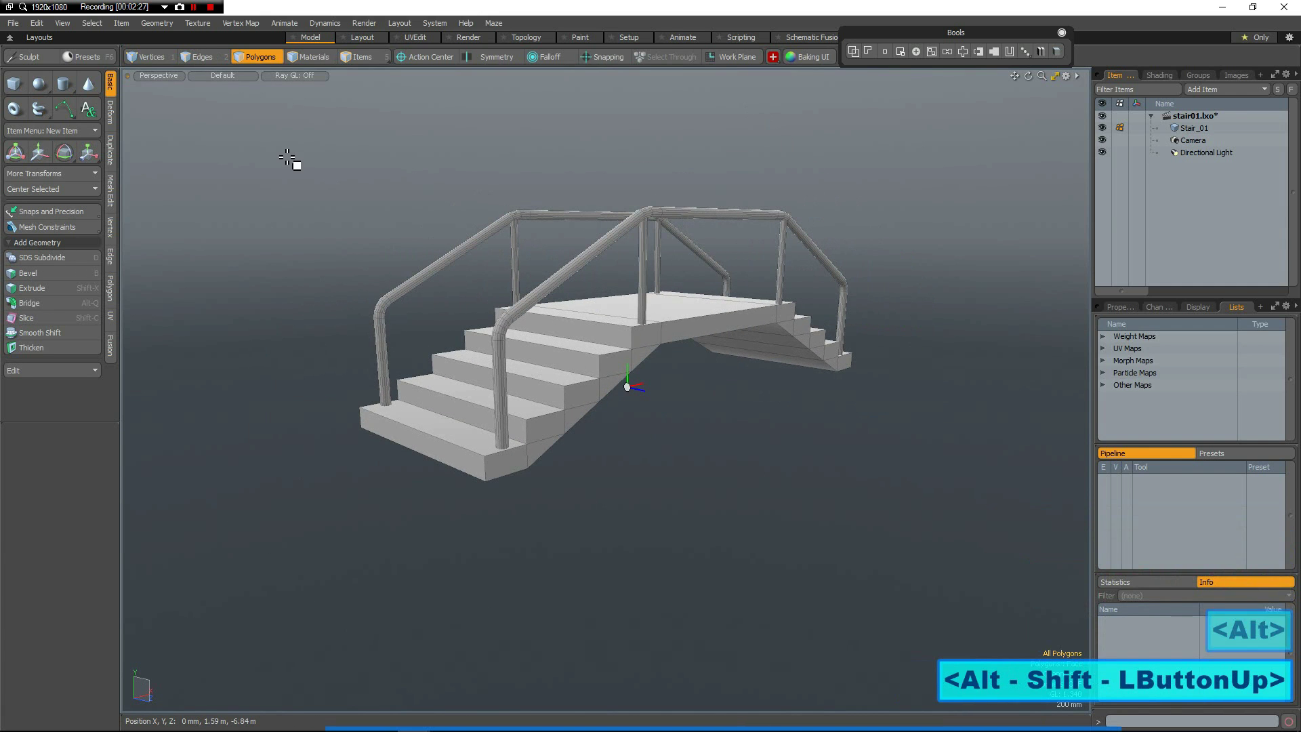
Copy the whole bridge geometry into a newly created Mesh item.
{"action": "middle_click", "coordinate": [263, 228]}
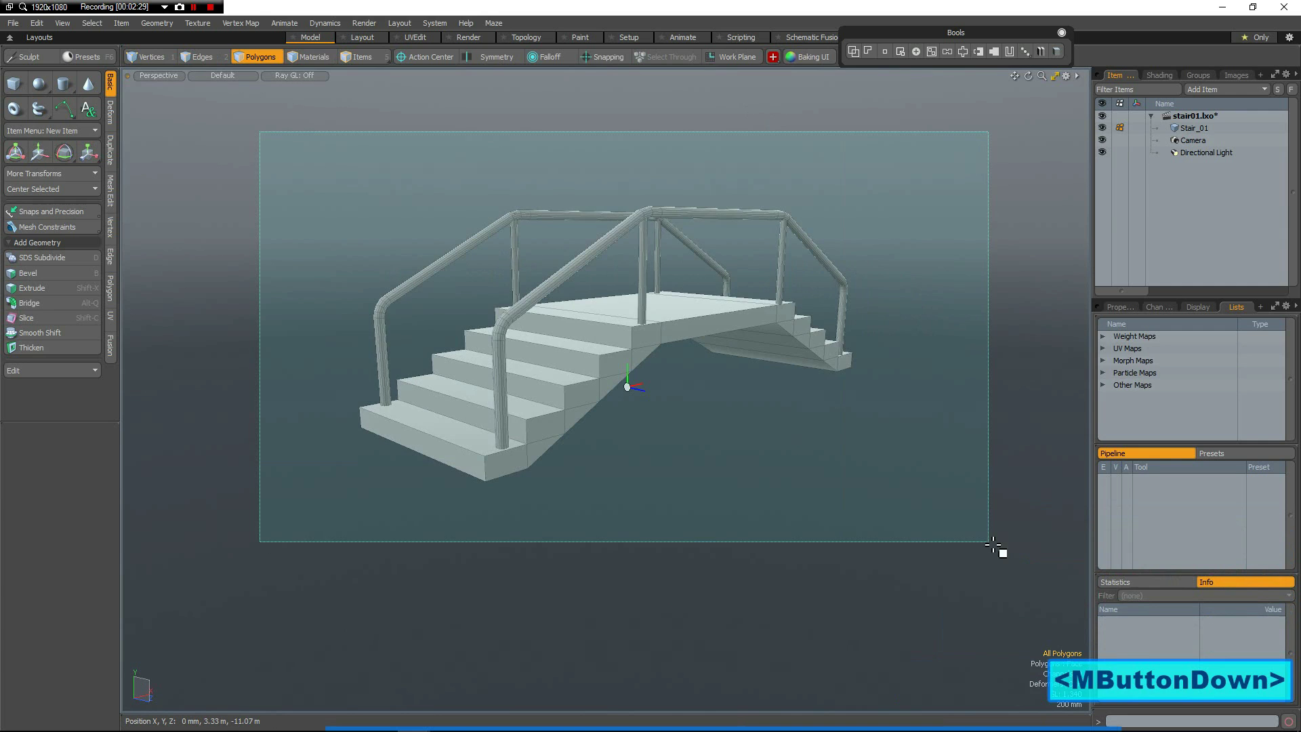
{"action": "middle_click", "coordinate": [1020, 526]}
{"action": "key", "text": "ctrl+c"}
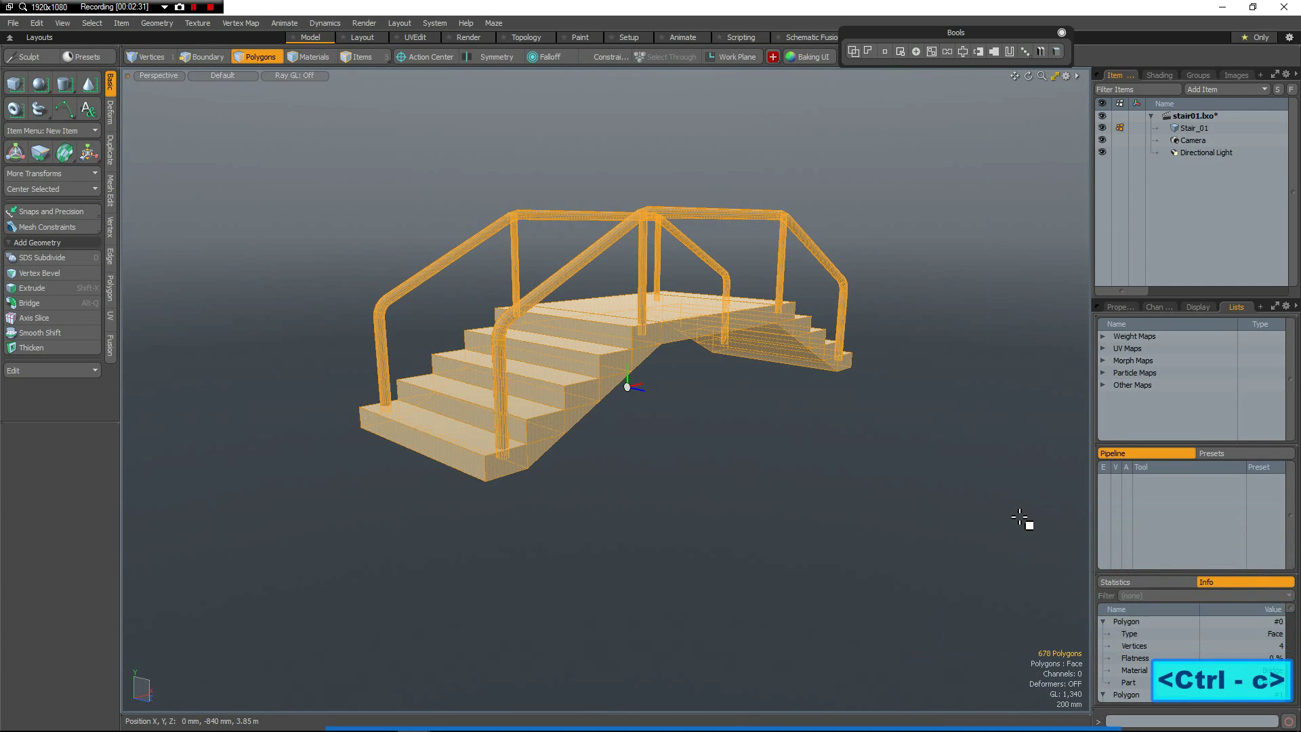
{"action": "key", "text": "n"}
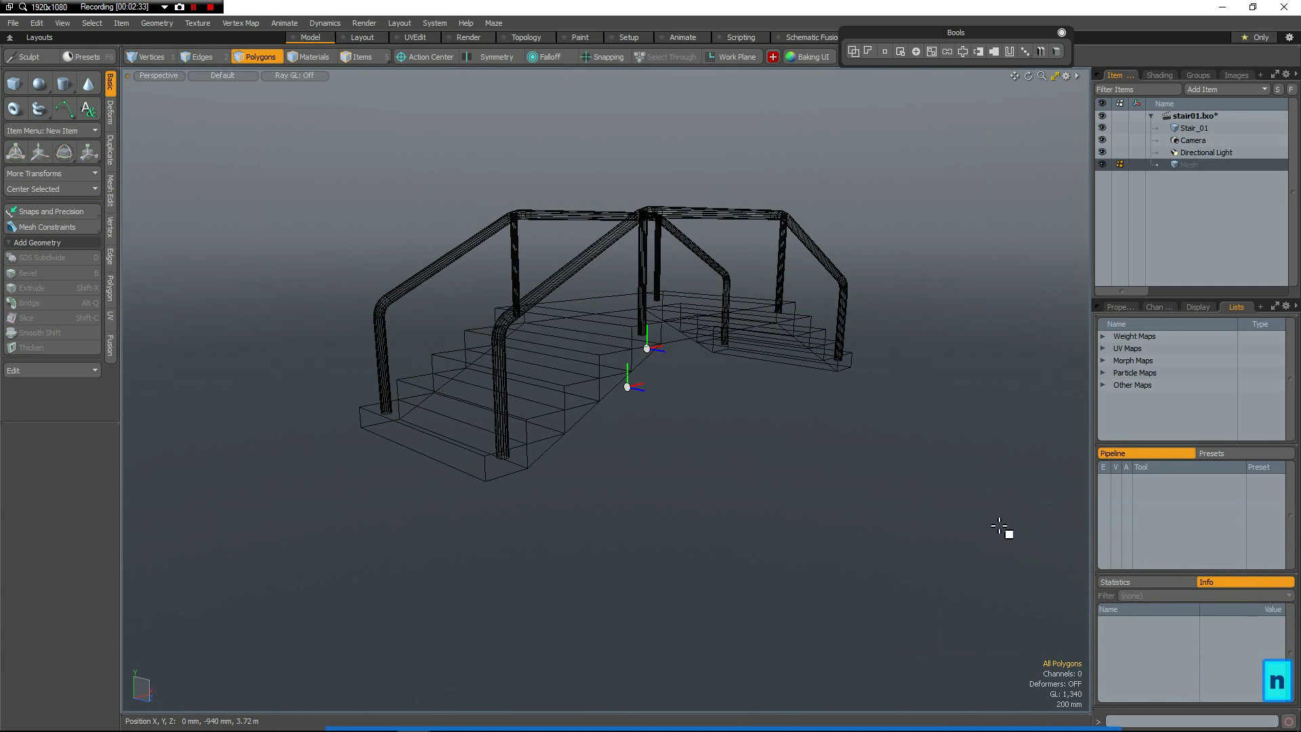
{"action": "key", "text": "ctrl+v"}
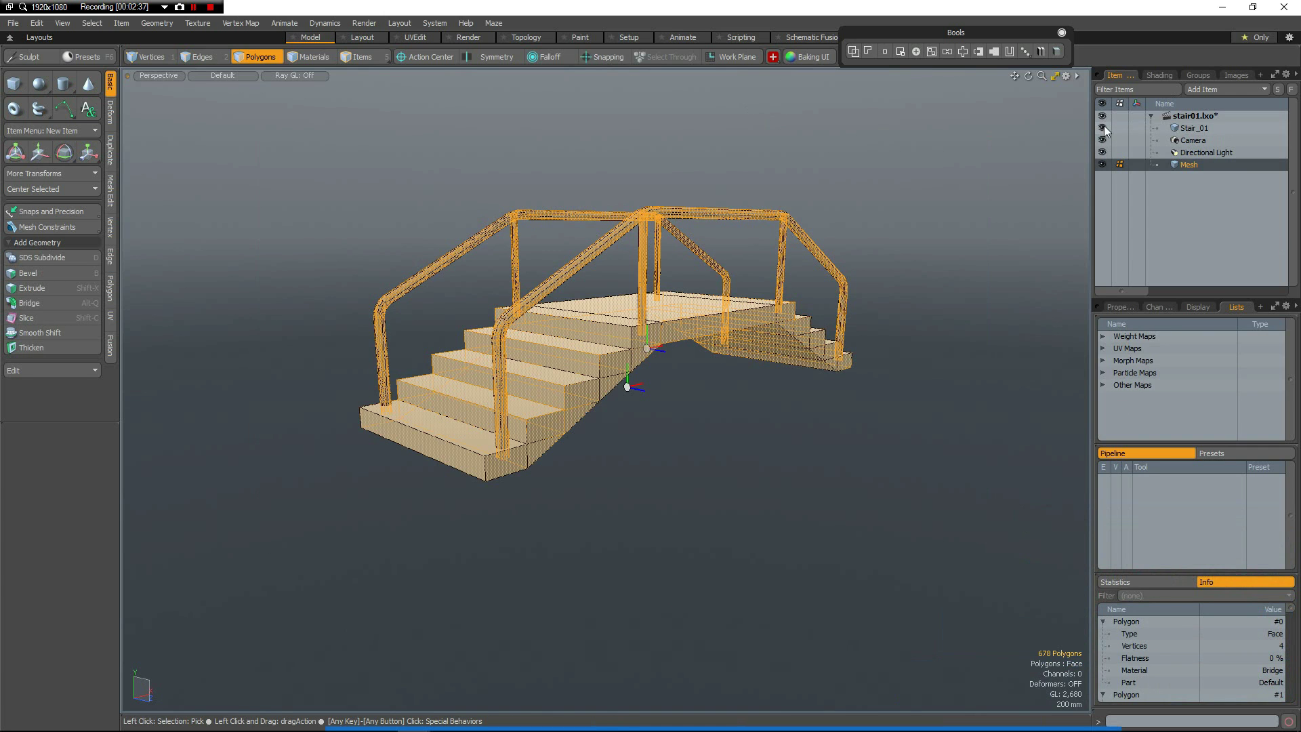
Hide the original Stair_01 item so only the new mesh shows.
{"action": "left_click", "coordinate": [1109, 130]}
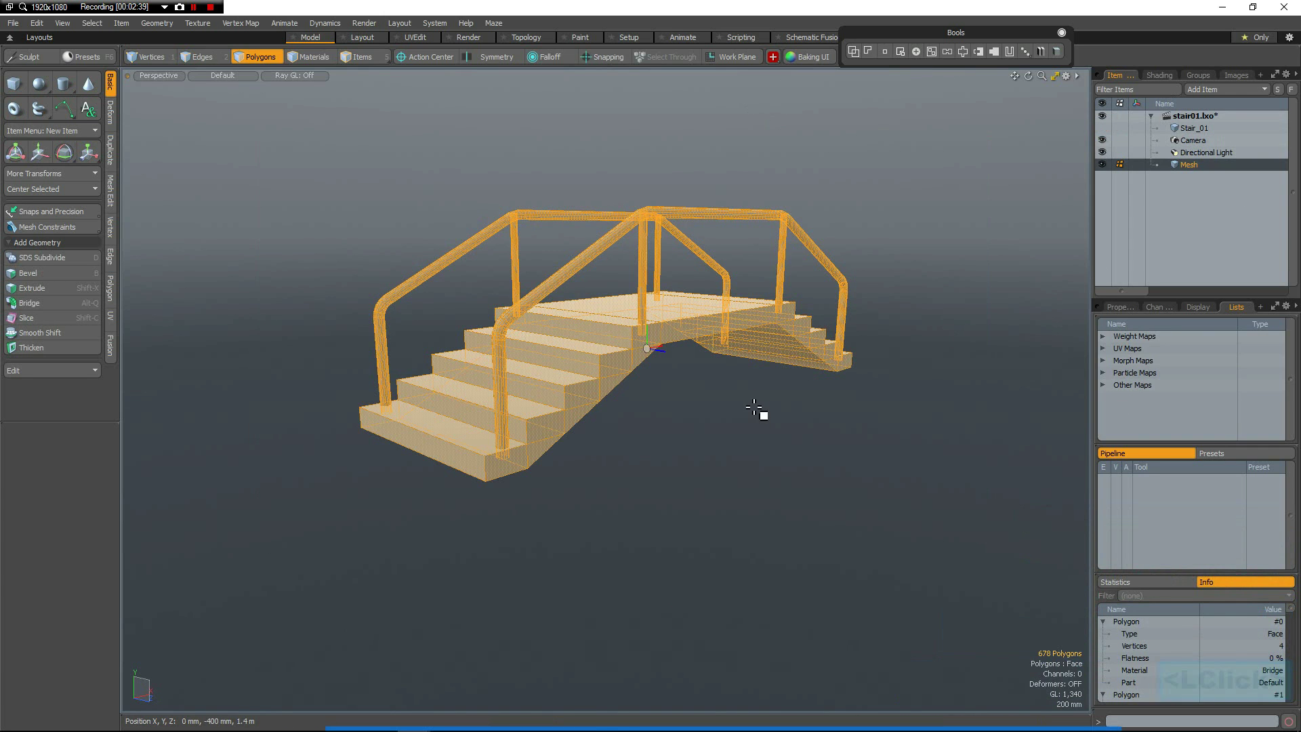
{"action": "left_click", "coordinate": [795, 411]}
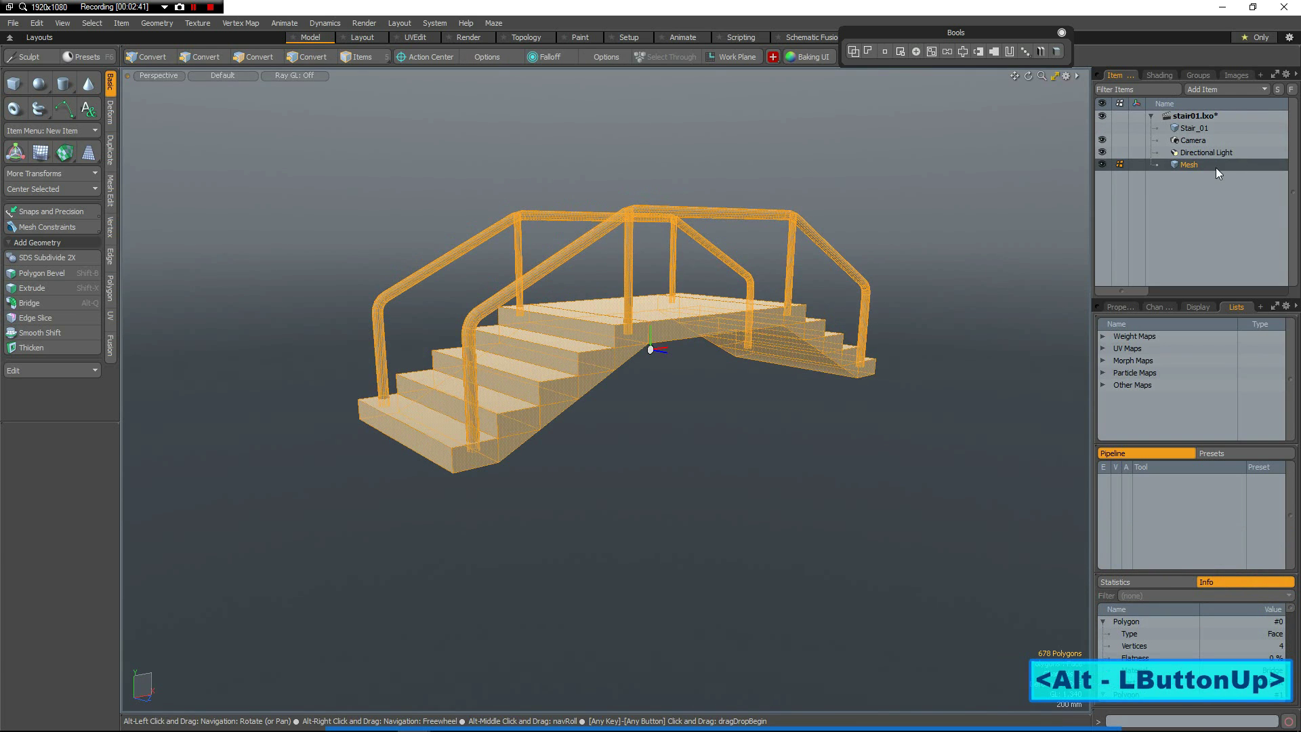
{"action": "key", "text": "Escape"}
{"action": "scroll", "scroll_direction": "up", "scroll_amount": 3}
{"action": "scroll", "scroll_direction": "down", "scroll_amount": 3}
{"action": "left_click", "coordinate": [588, 485]}
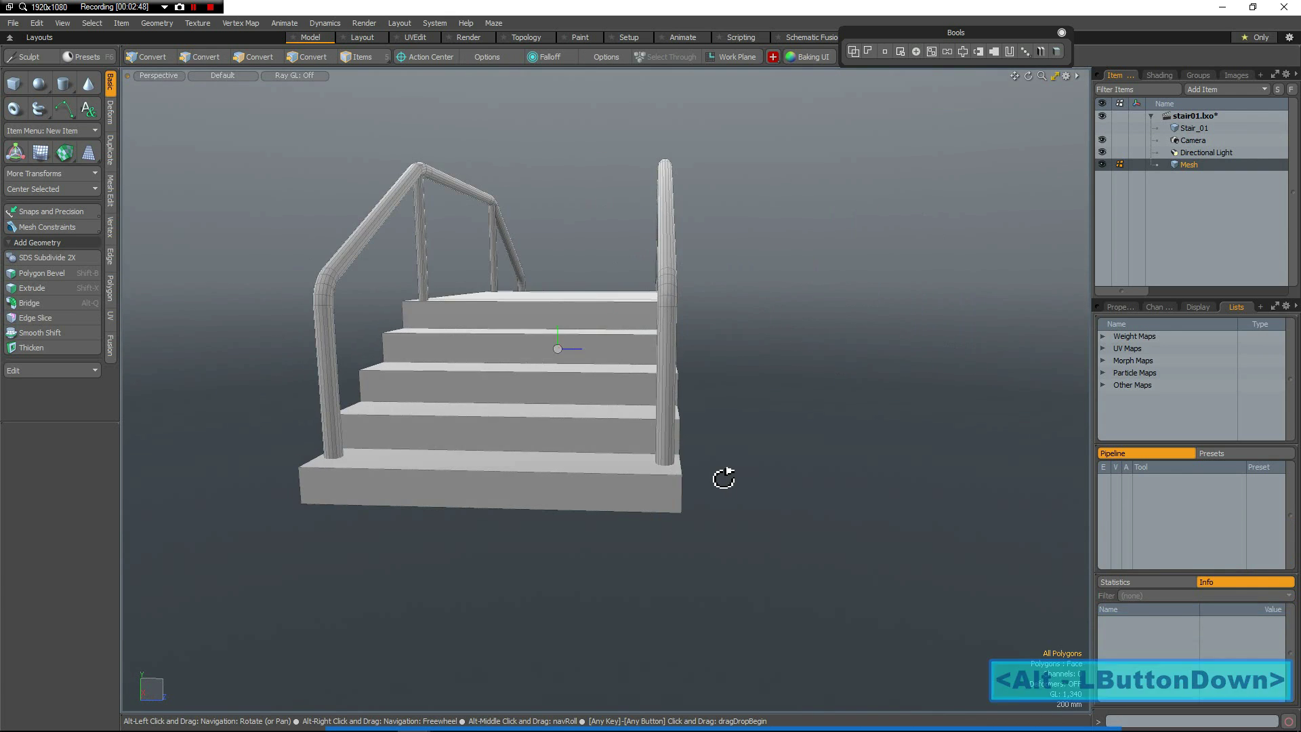
Place a four-sided tube of 50 mm radius beside the stairs in the Mesh item.
{"action": "scroll", "scroll_direction": "up", "scroll_amount": 3}
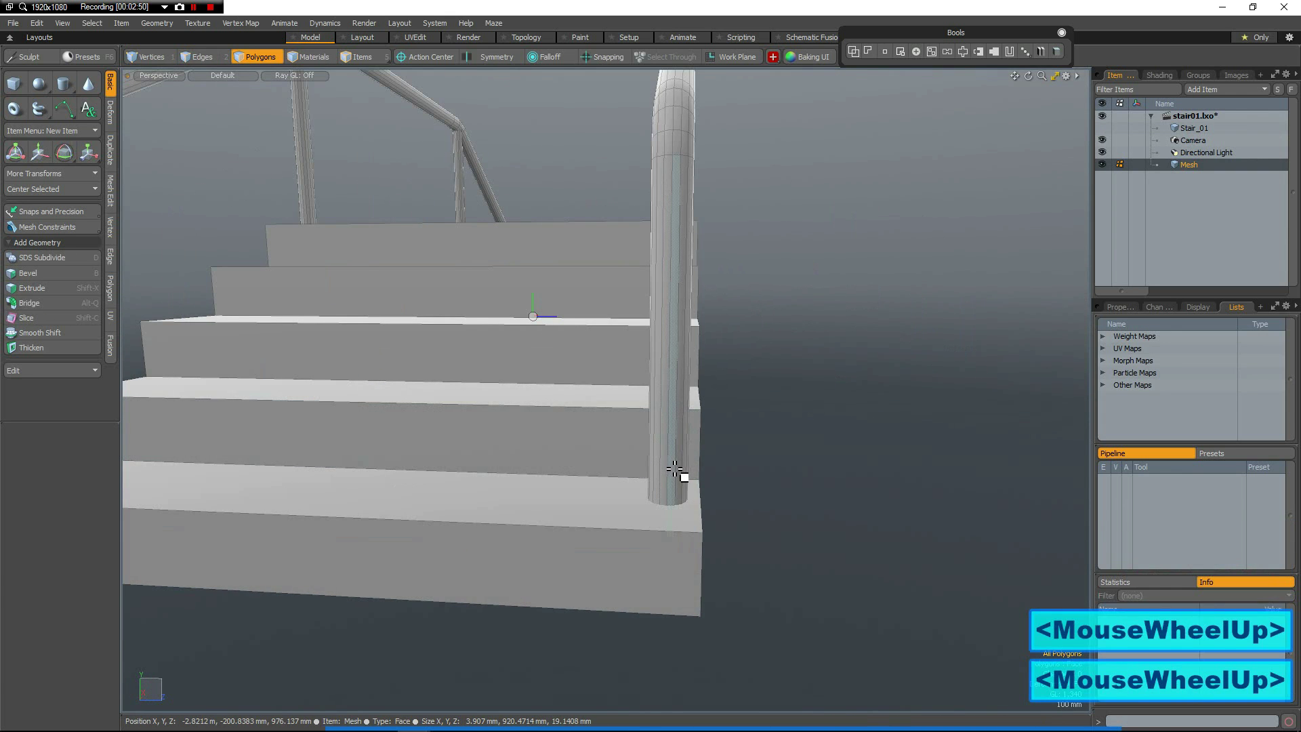
{"action": "scroll", "scroll_direction": "down", "scroll_amount": 3}
{"action": "scroll", "scroll_direction": "up", "scroll_amount": 3}
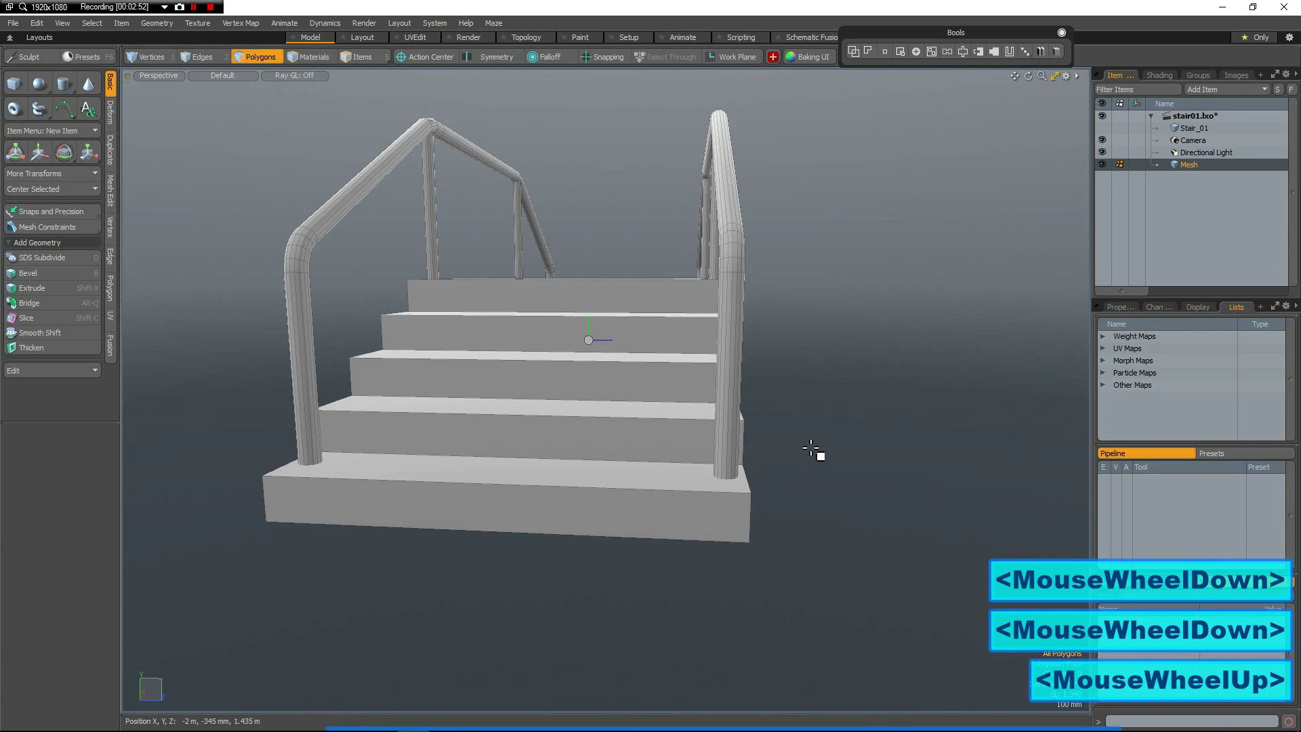
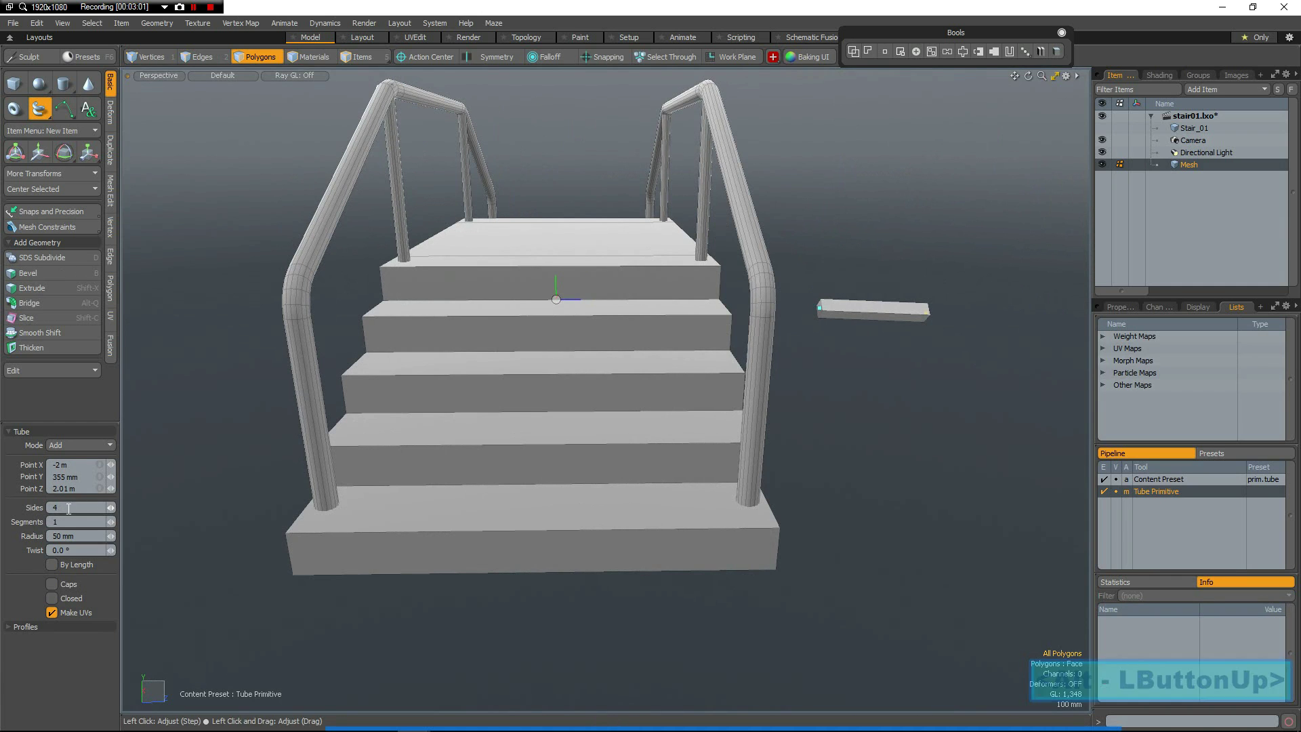
{"action": "scroll", "scroll_direction": "up", "scroll_amount": 3}
{"action": "key", "text": "2"}
{"action": "left_click", "coordinate": [732, 517]}
{"action": "double_click", "coordinate": [735, 514]}
{"action": "scroll", "scroll_direction": "down", "scroll_amount": 3}
{"action": "scroll", "scroll_direction": "up", "scroll_amount": 3}
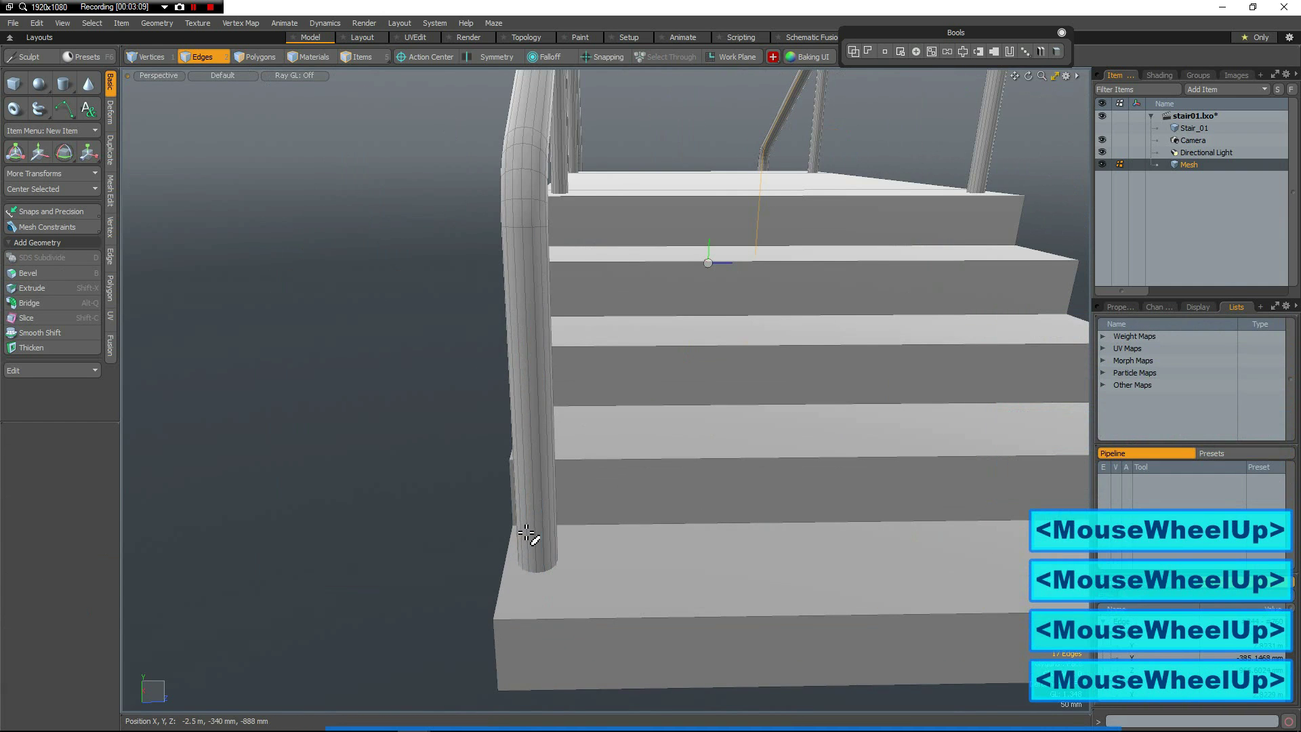
{"action": "left_click", "coordinate": [546, 530]}
{"action": "left_click", "coordinate": [532, 535]}
{"action": "double_click", "coordinate": [451, 487]}
{"action": "scroll", "scroll_direction": "down", "scroll_amount": 3}
{"action": "key", "text": "alt+5"}
{"action": "left_click", "coordinate": [392, 508]}
{"action": "left_click", "coordinate": [661, 272]}
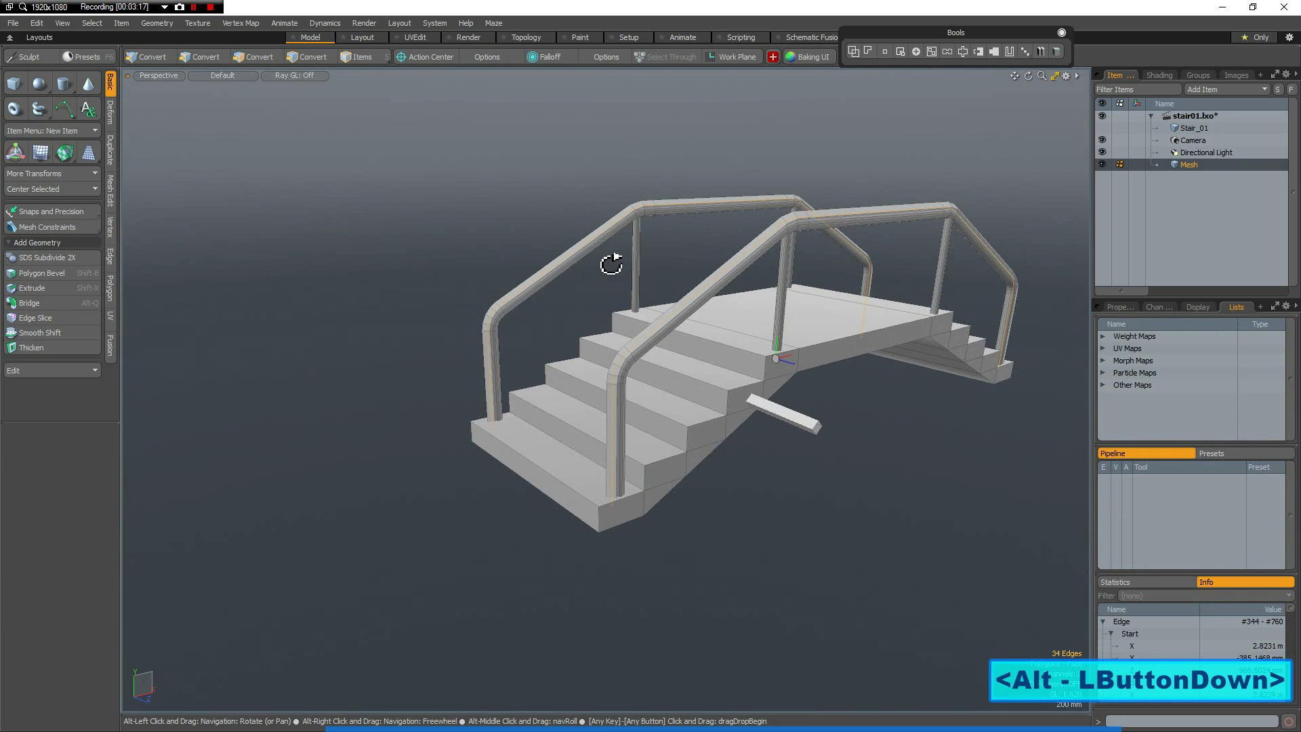
{"action": "left_click", "coordinate": [716, 431]}
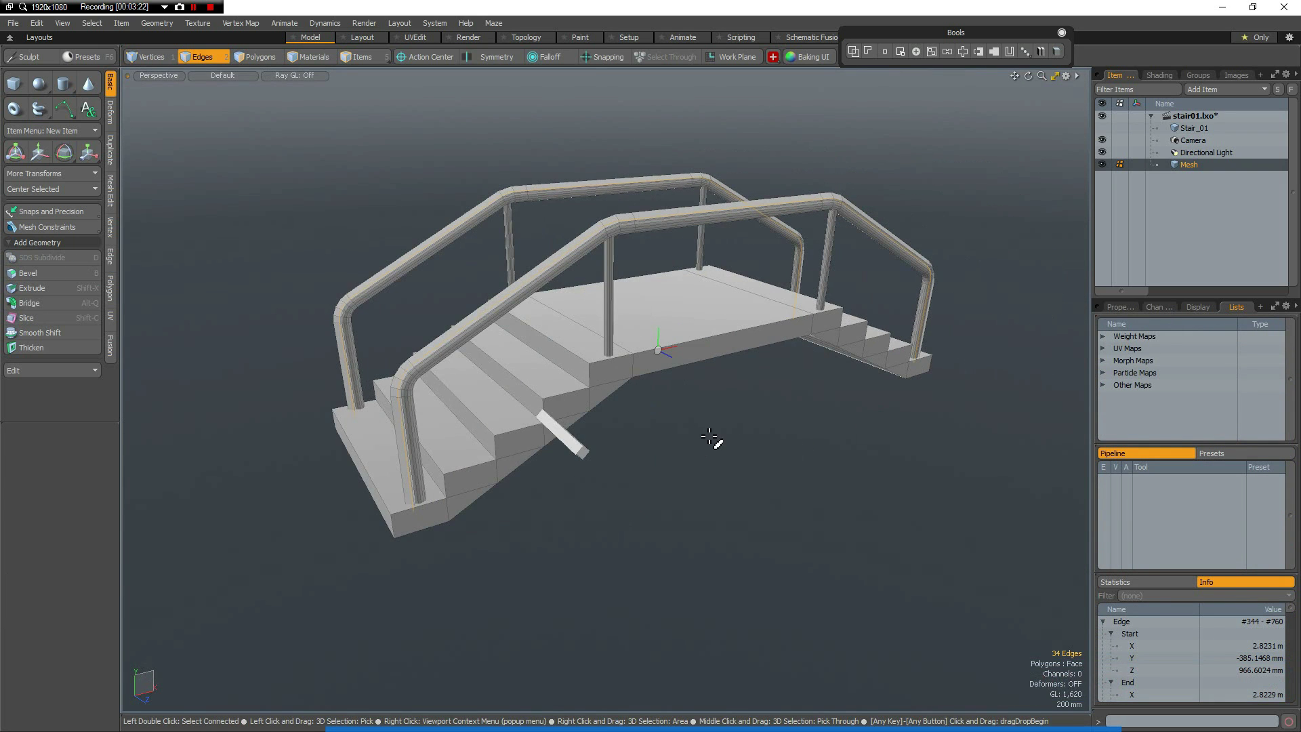
{"action": "scroll", "scroll_direction": "up", "scroll_amount": 3}
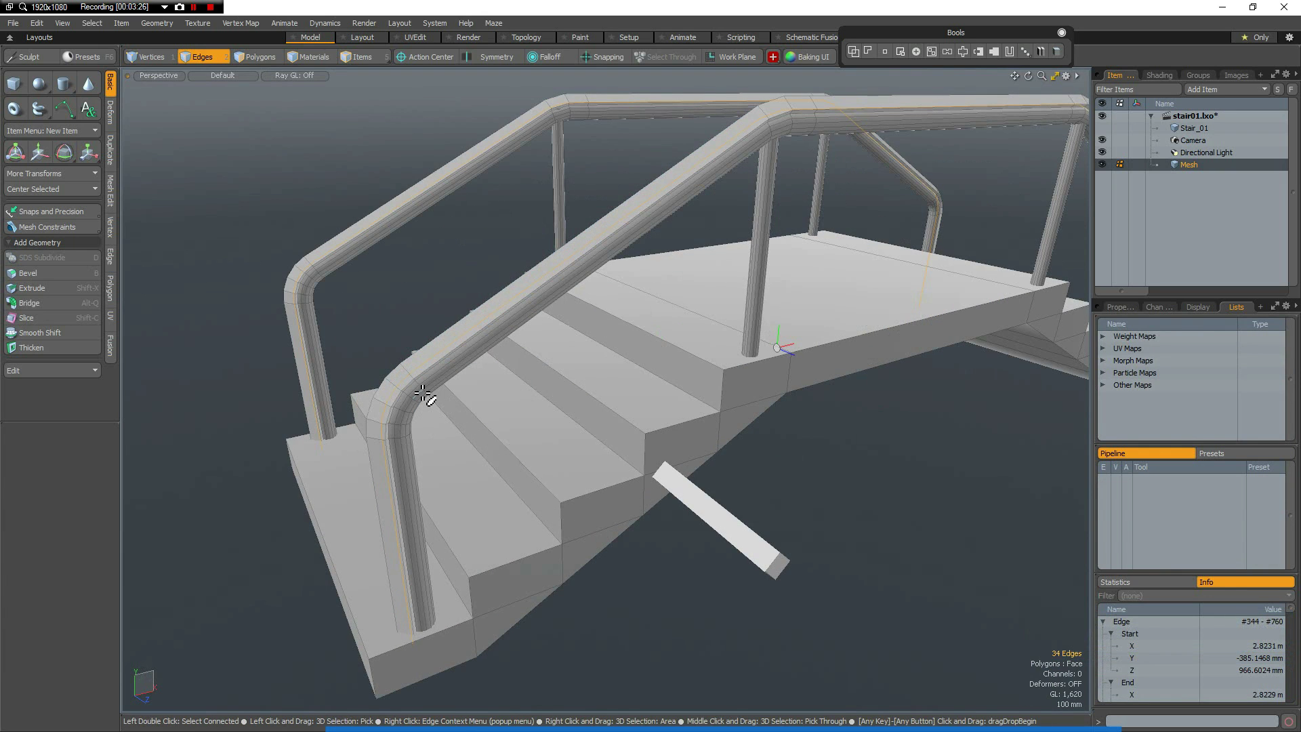
{"action": "key", "text": "3"}
{"action": "left_click", "coordinate": [433, 398]}
{"action": "double_click", "coordinate": [439, 395]}
{"action": "left_click", "coordinate": [352, 265]}
{"action": "double_click", "coordinate": [386, 298]}
{"action": "key", "text": "Delete"}
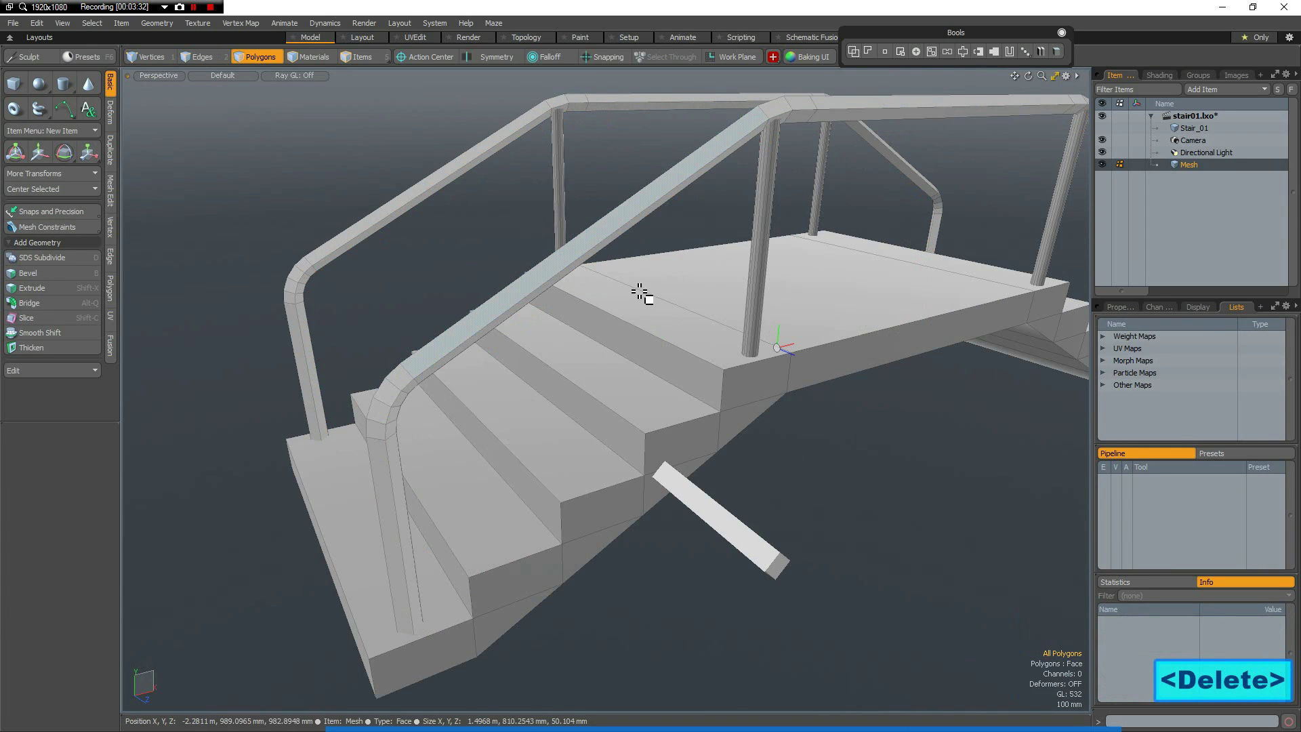
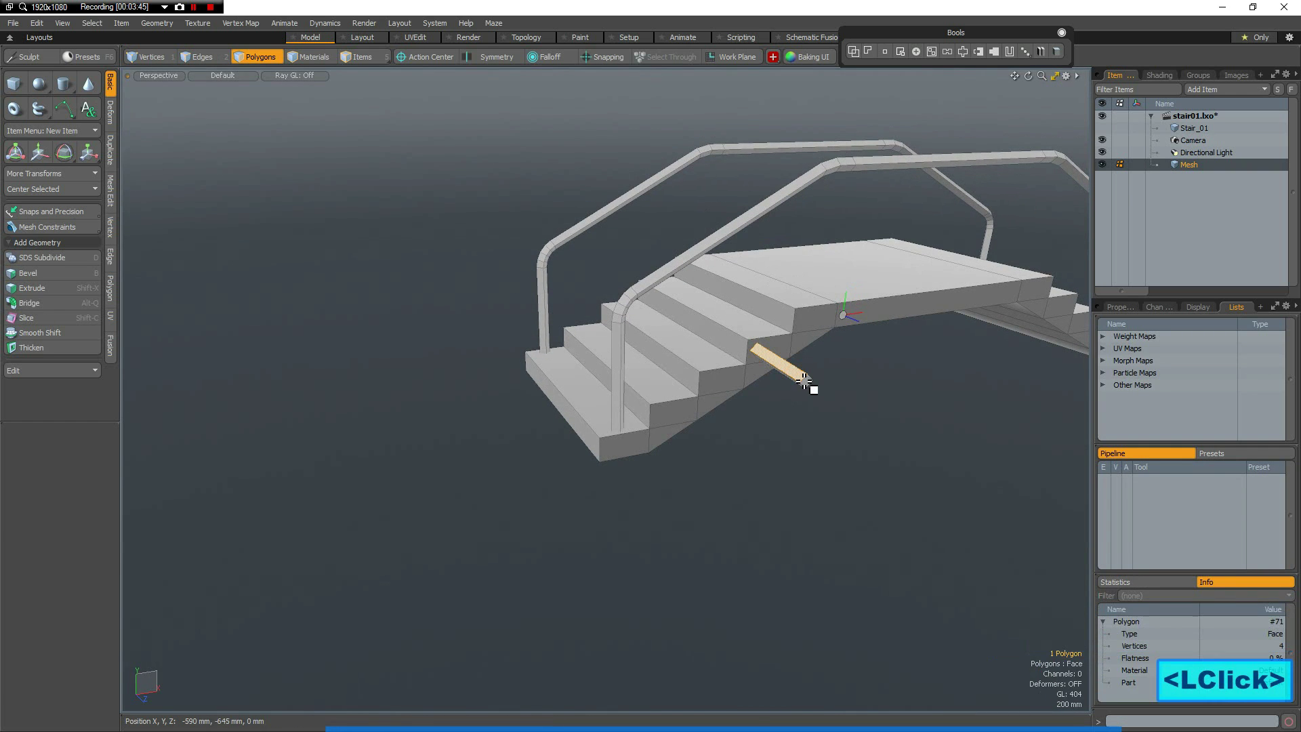
Select the plank and the connected stair body and hide them with H.
{"action": "left_click", "coordinate": [809, 384]}
{"action": "double_click", "coordinate": [809, 384]}
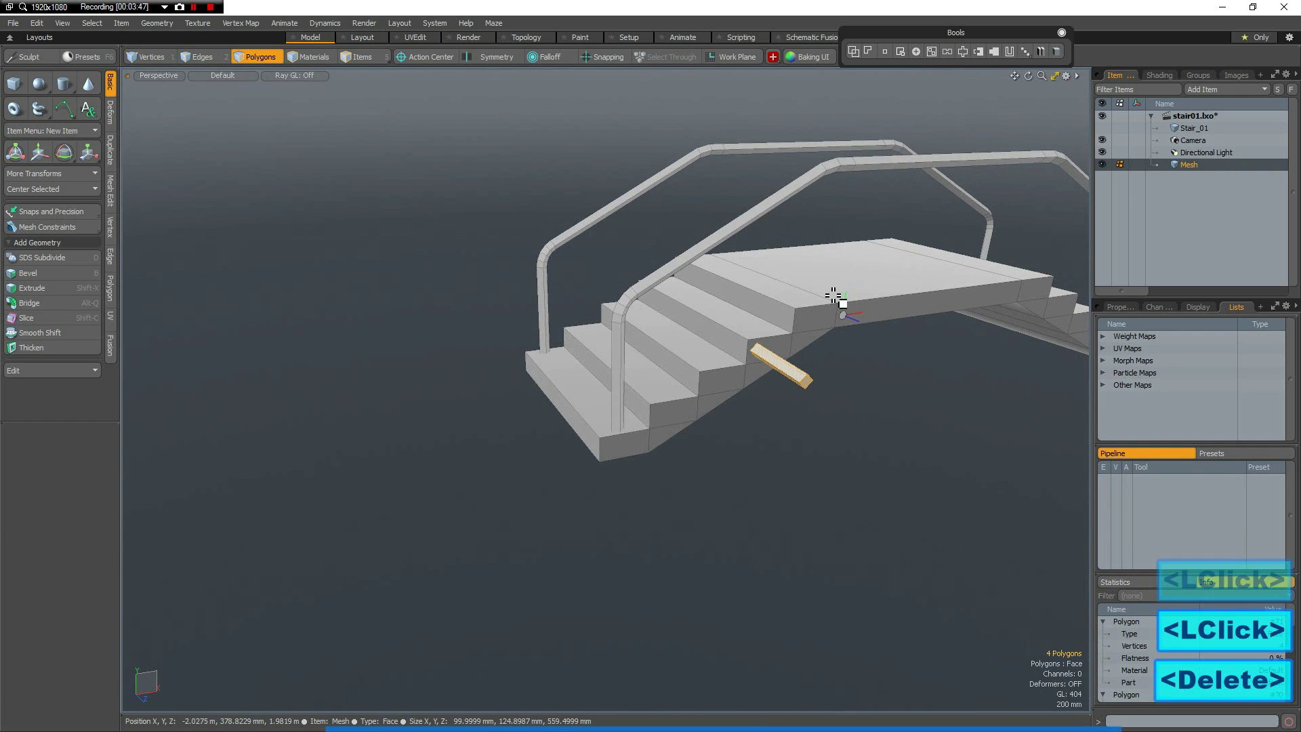
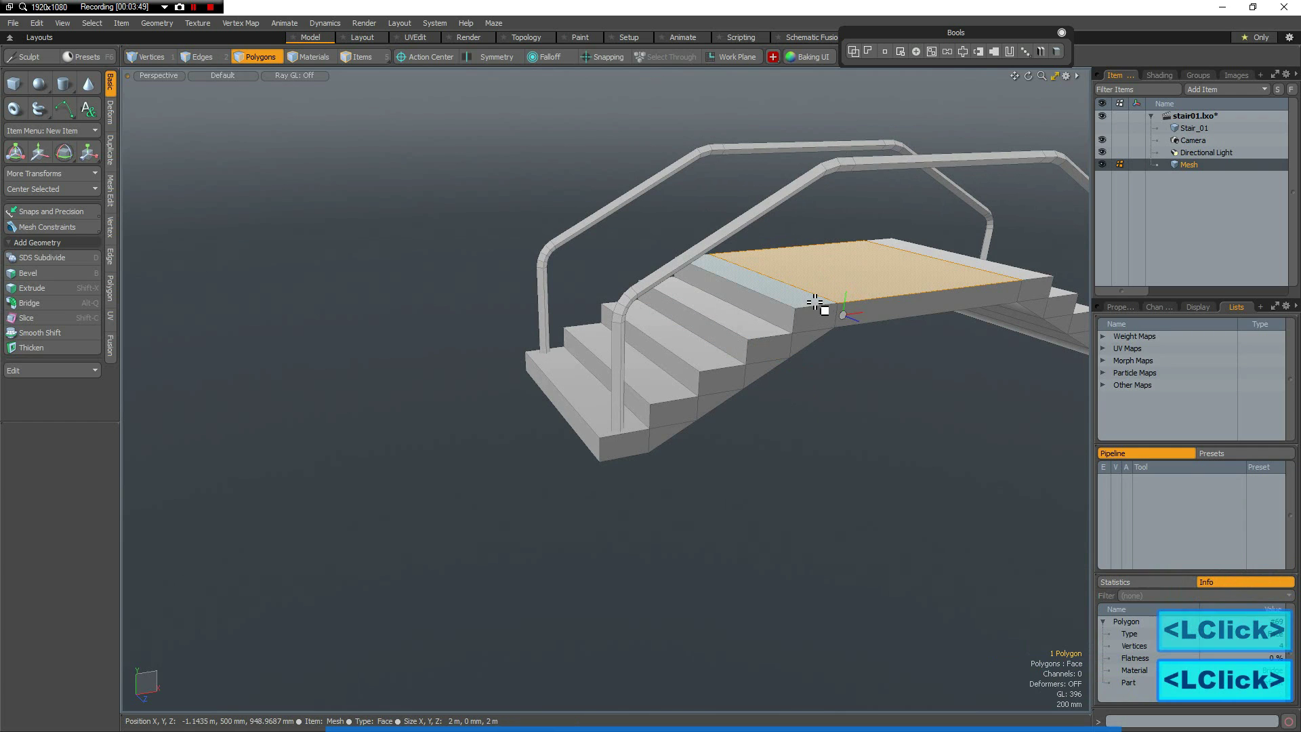
{"action": "double_click", "coordinate": [820, 306]}
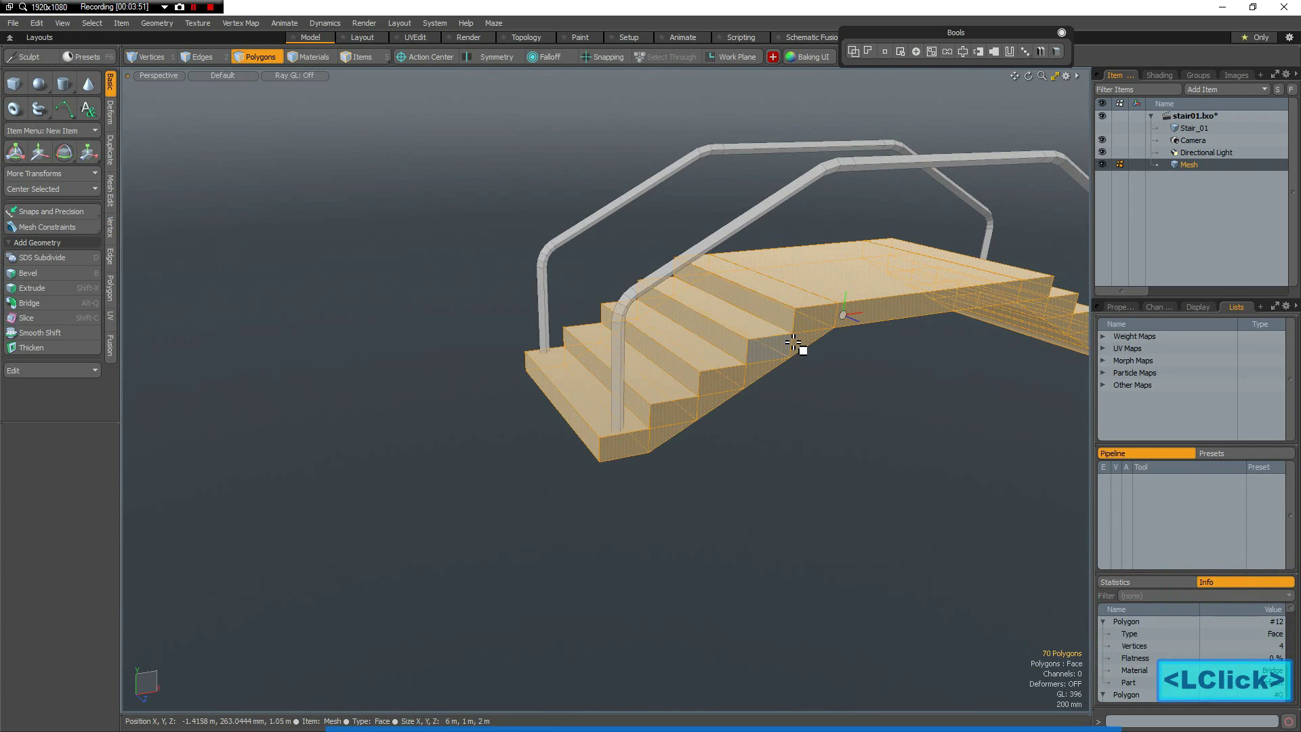
{"action": "key", "text": "h"}
View the handrails from the front and pick the rail bends and posts to hide.
{"action": "left_click", "coordinate": [735, 414]}
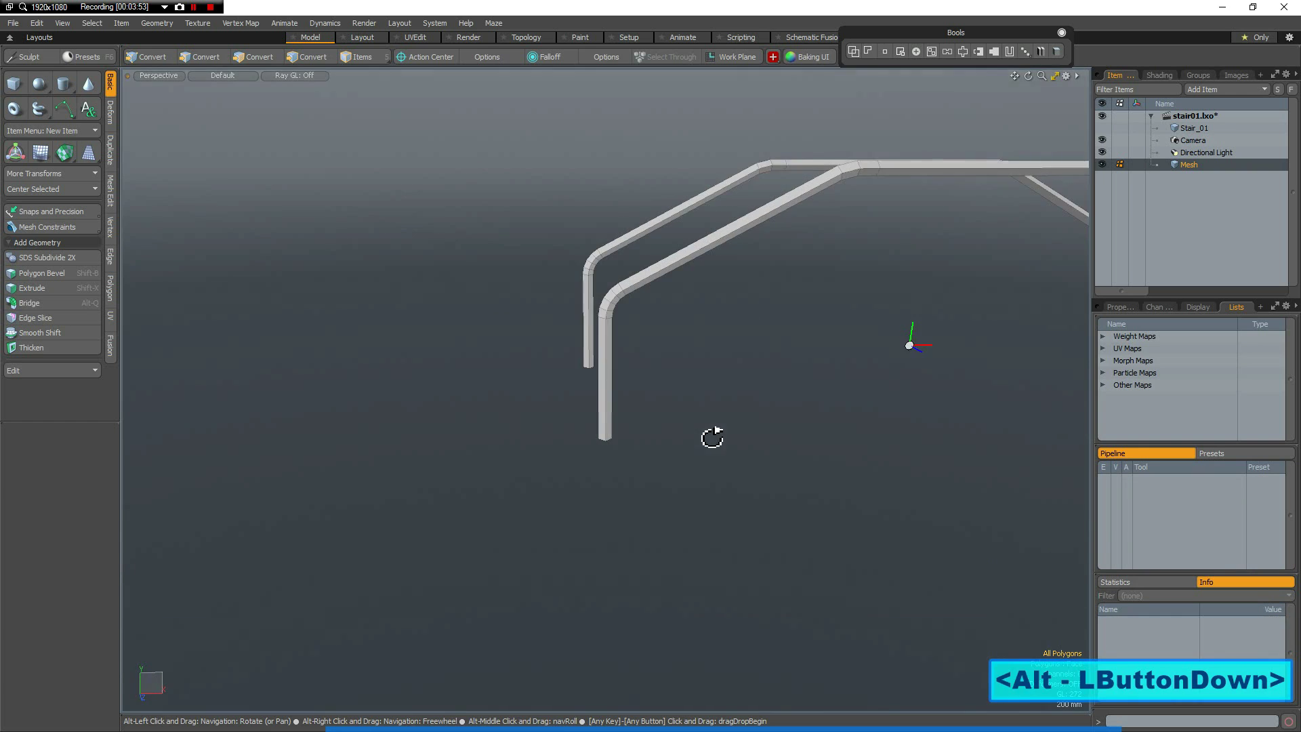
{"action": "key", "text": "2"}
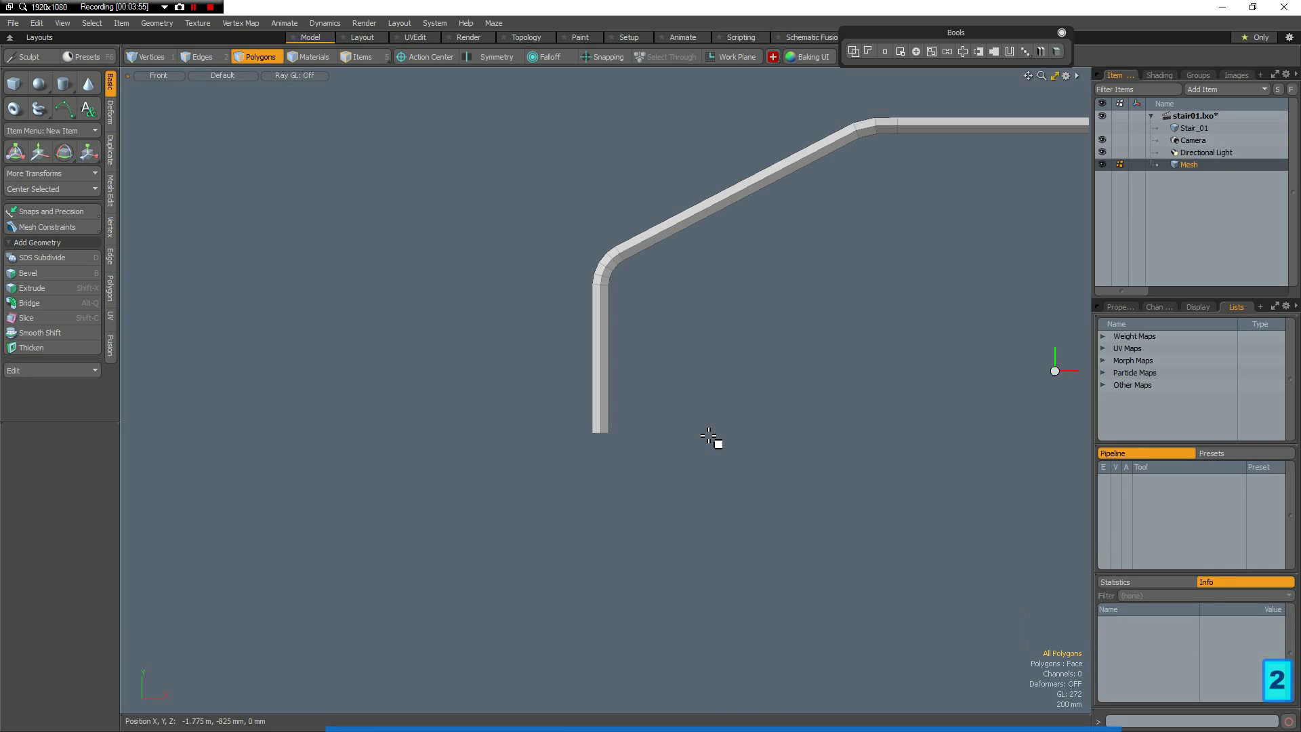
{"action": "scroll", "scroll_direction": "down", "scroll_amount": 3}
{"action": "left_click", "coordinate": [662, 339]}
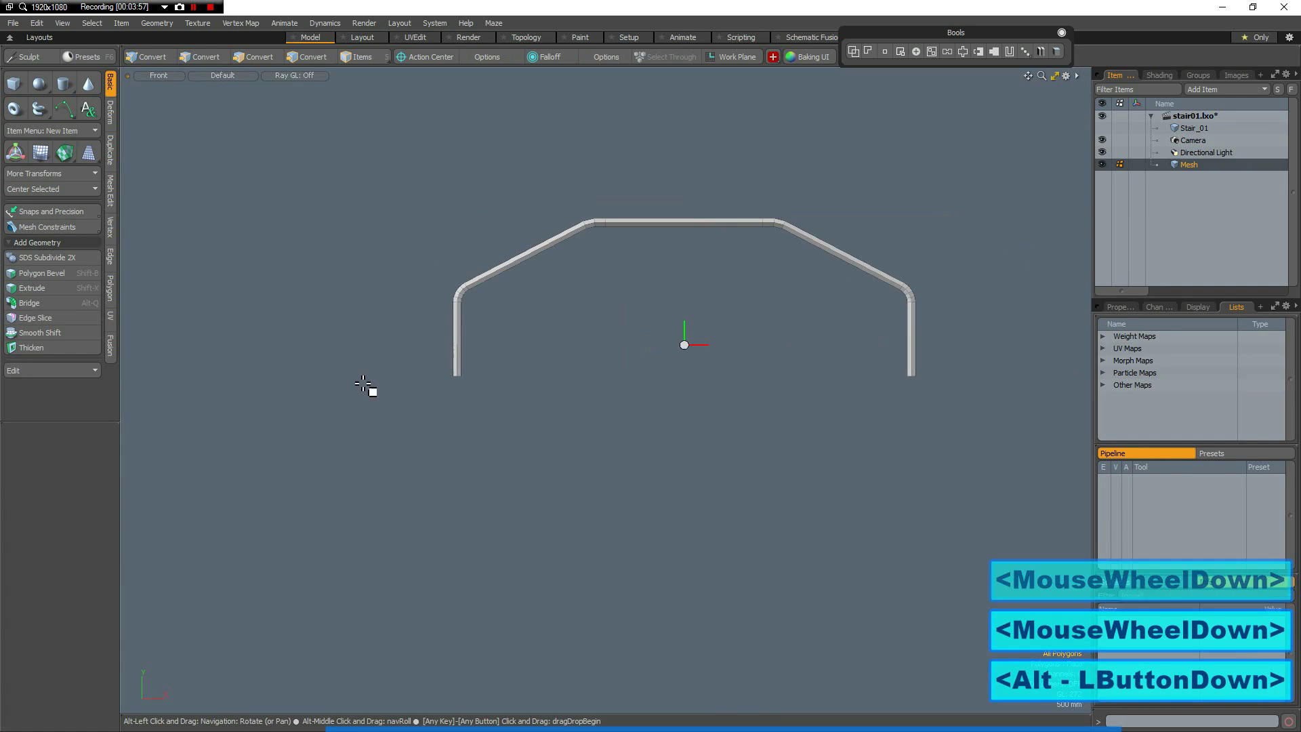
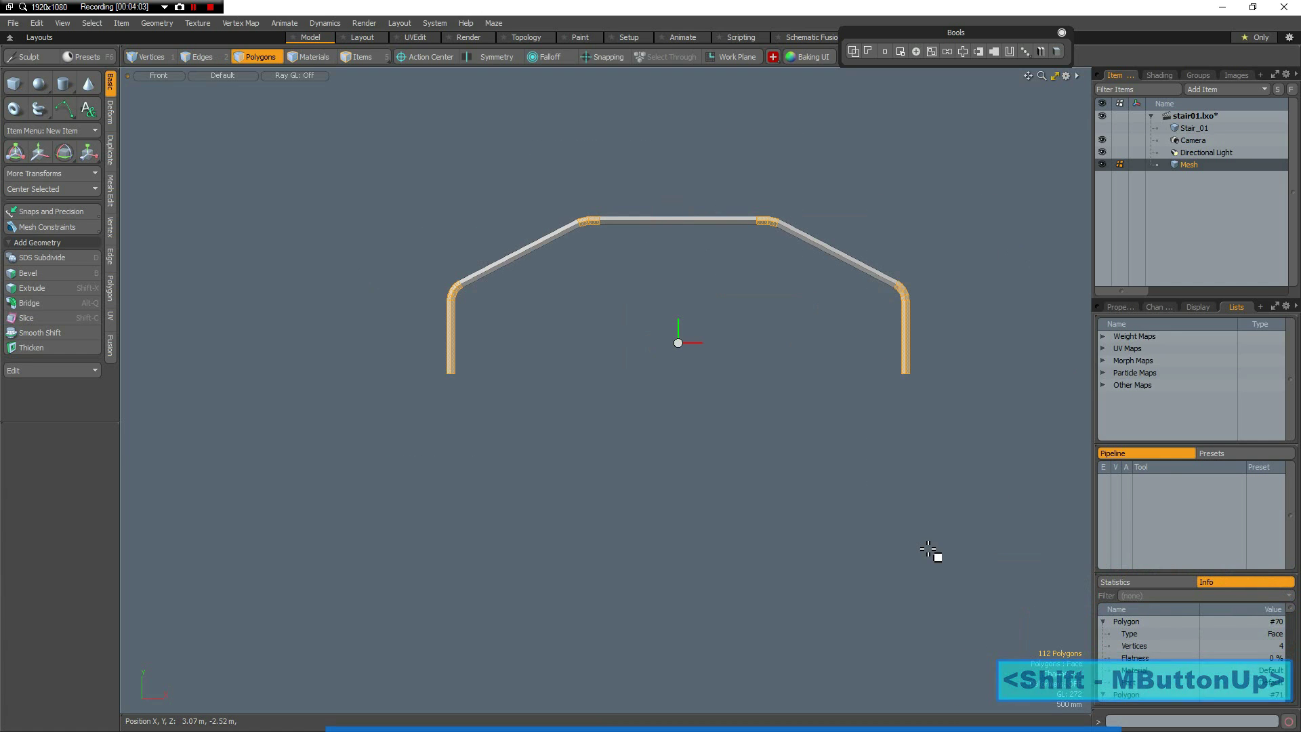
{"action": "key", "text": "Delete"}
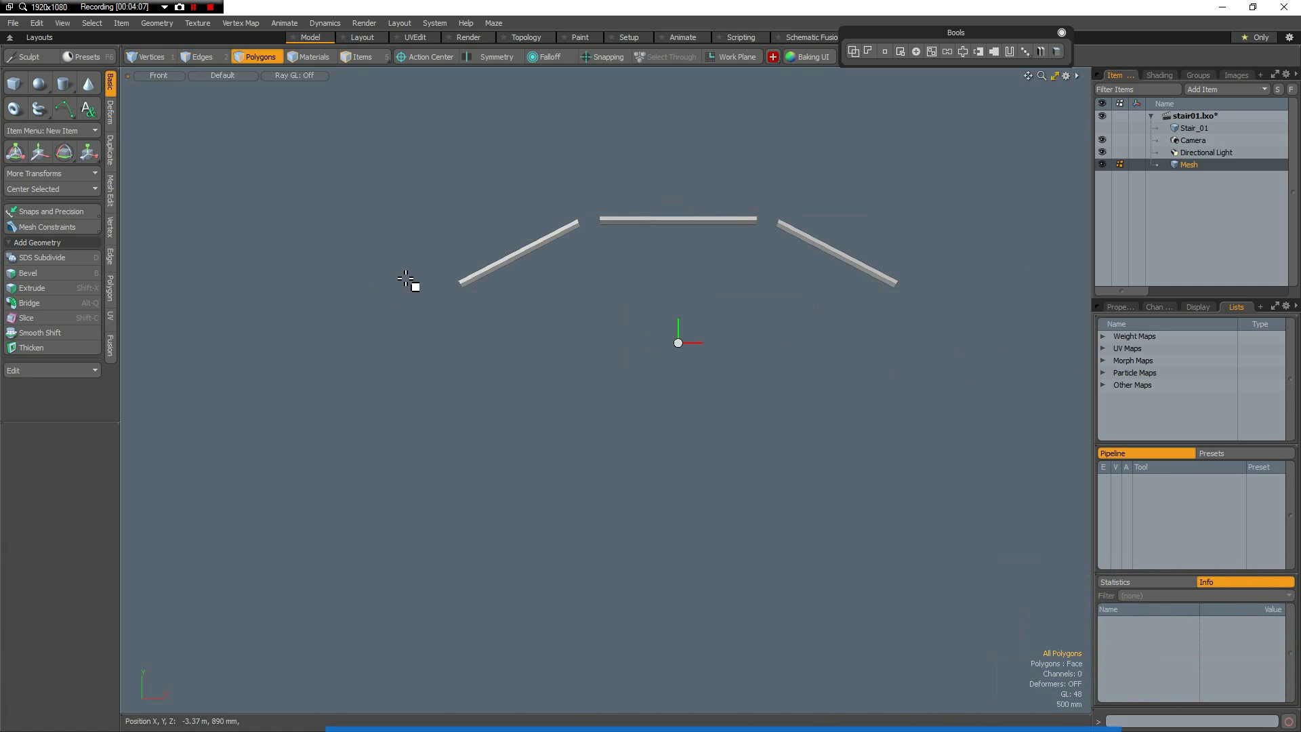
{"action": "key", "text": "2"}
{"action": "middle_click", "coordinate": [553, 417]}
{"action": "middle_click", "coordinate": [553, 418]}
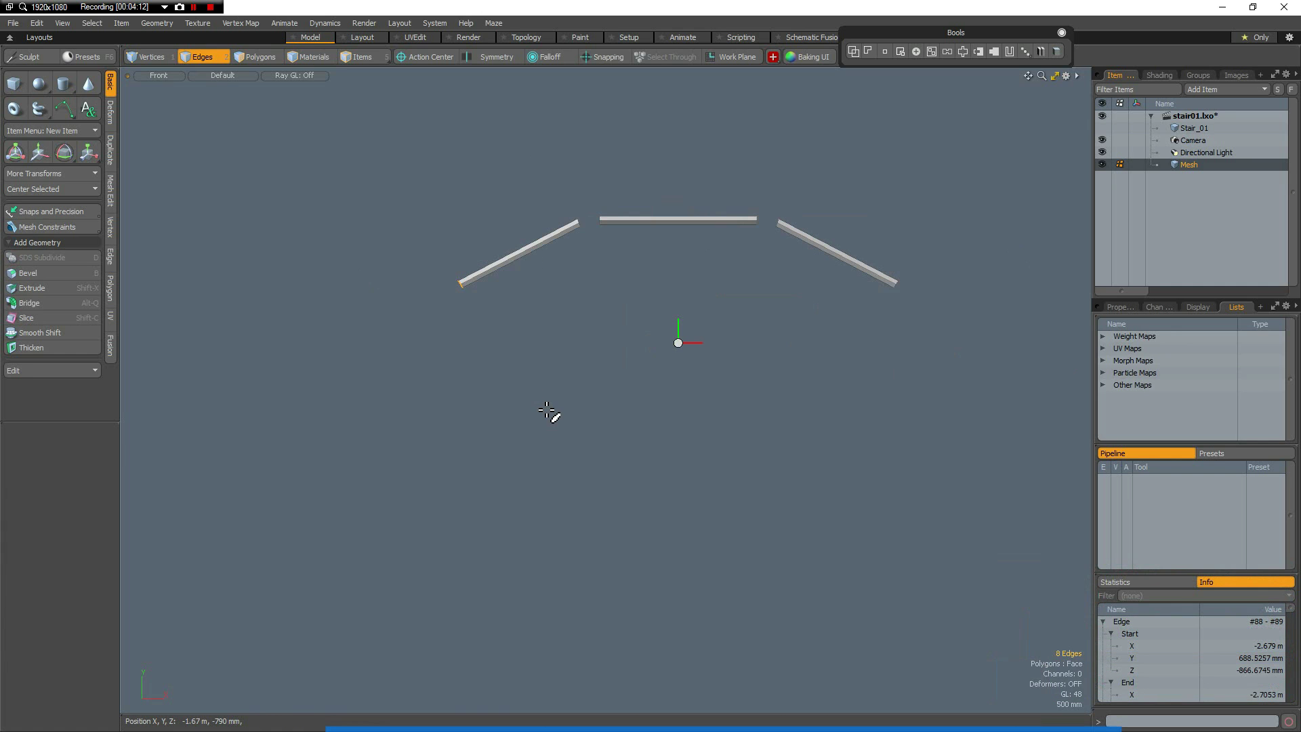
{"action": "key", "text": "p"}
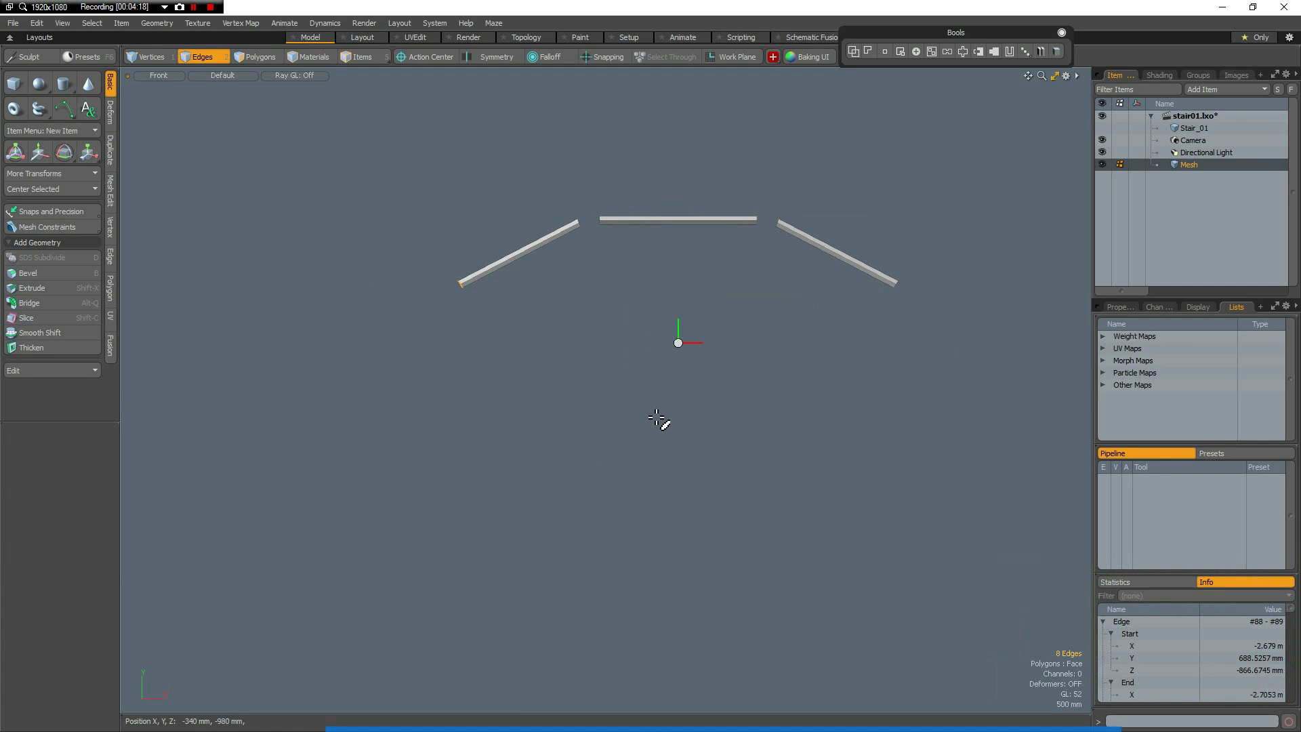
{"action": "middle_click", "coordinate": [689, 318]}
{"action": "middle_click", "coordinate": [685, 309]}
{"action": "key", "text": "p"}
{"action": "middle_click", "coordinate": [791, 257]}
{"action": "middle_click", "coordinate": [803, 259]}
{"action": "middle_click", "coordinate": [937, 357]}
{"action": "key", "text": "p"}
{"action": "key", "text": "ctrl+space"}
{"action": "left_click", "coordinate": [780, 350]}
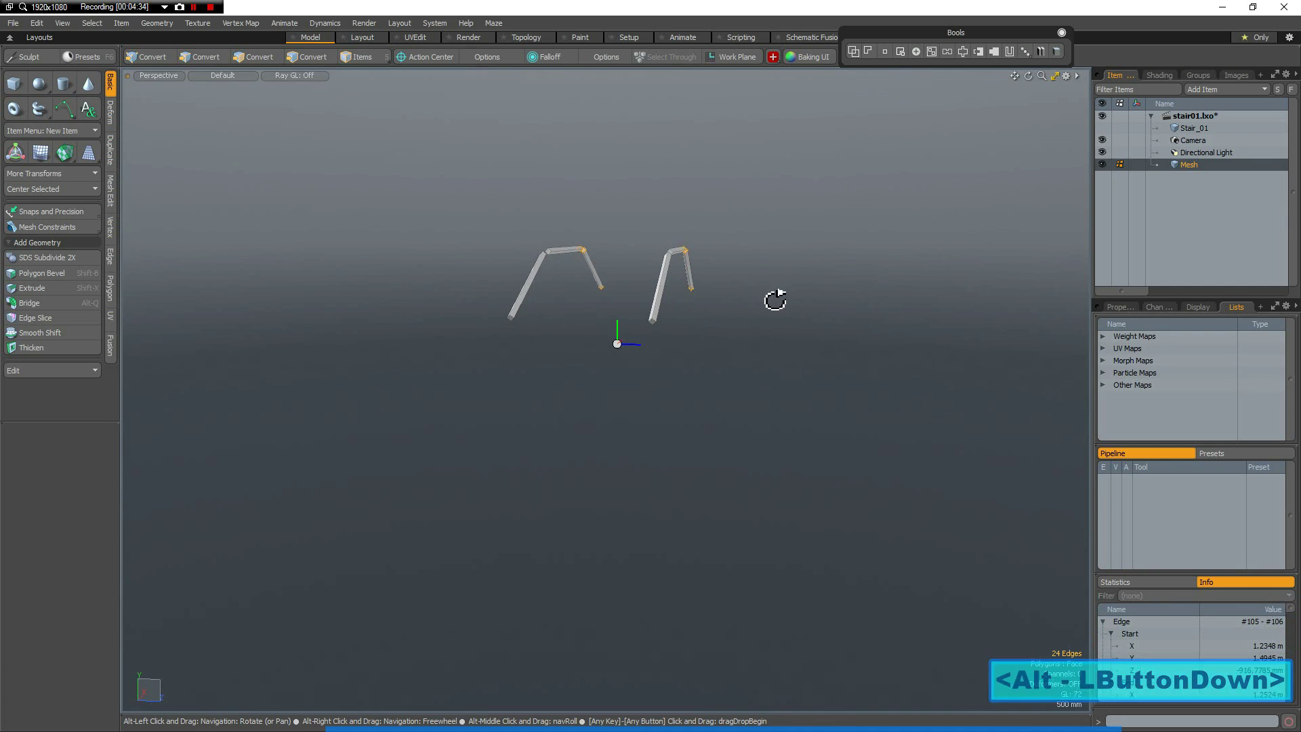
{"action": "key", "text": "Escape"}
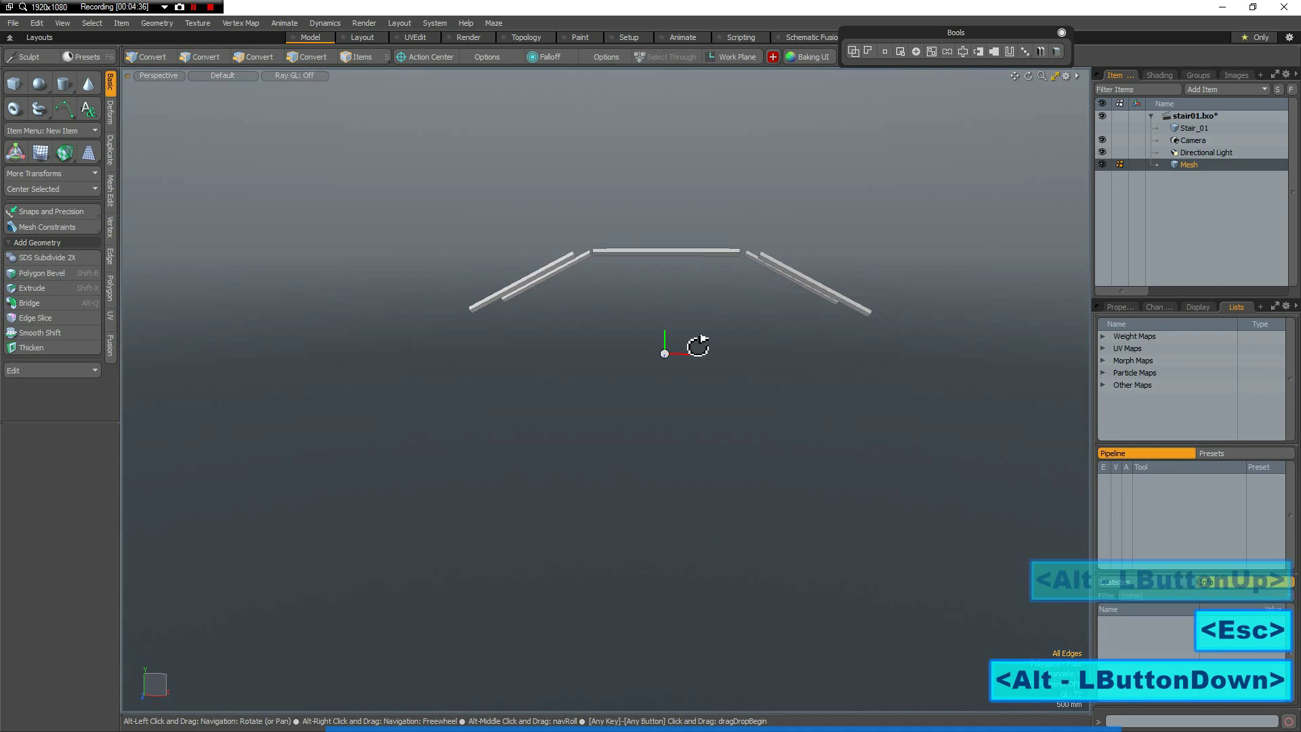
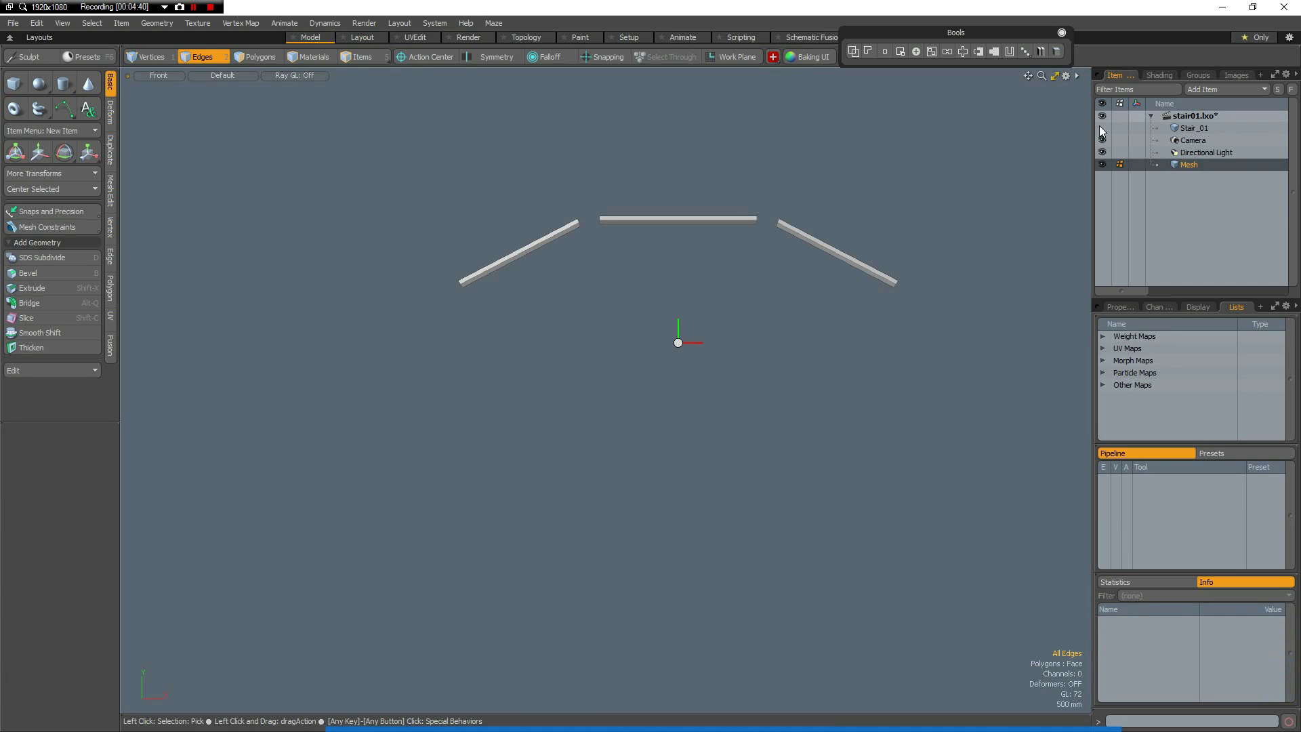
Unhide Stair_01 as reference and move the straight rail sections down 50 mm in Y.
{"action": "left_click", "coordinate": [1110, 130]}
{"action": "scroll", "scroll_direction": "up", "scroll_amount": 3}
{"action": "scroll", "scroll_direction": "down", "scroll_amount": 3}
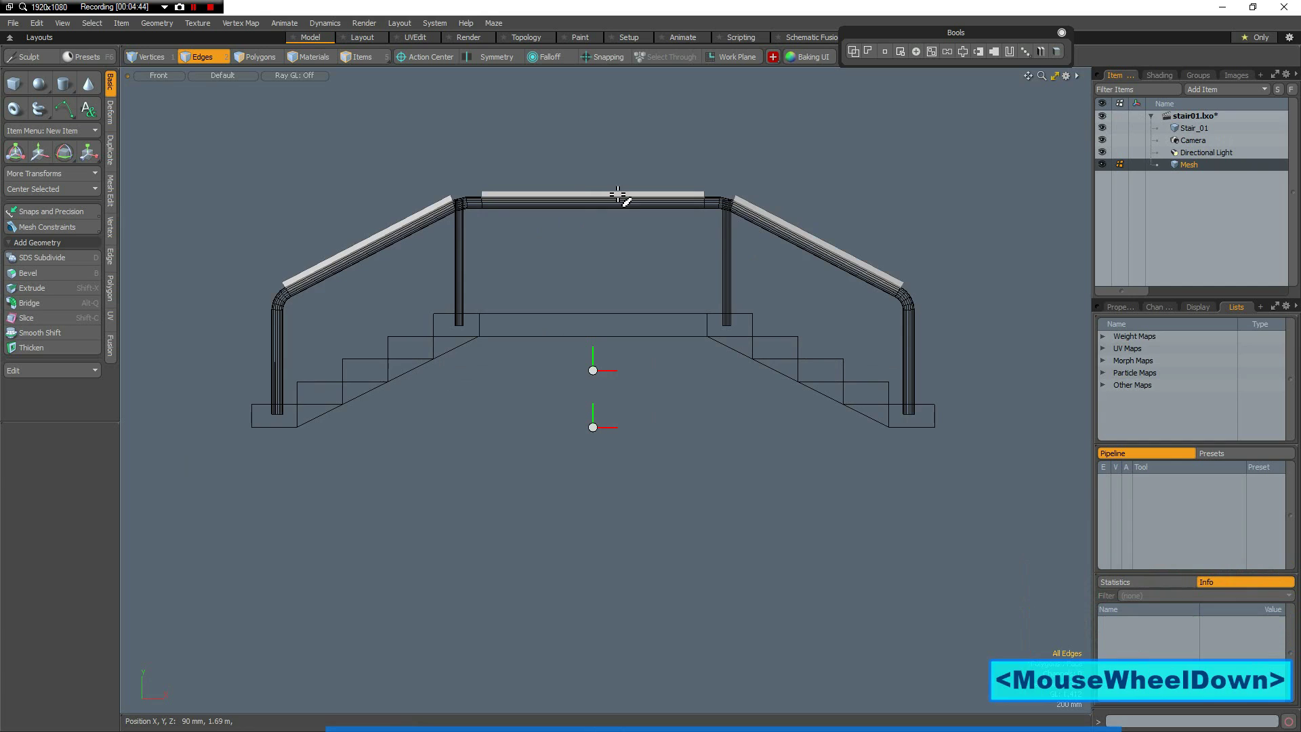
{"action": "key", "text": "w"}
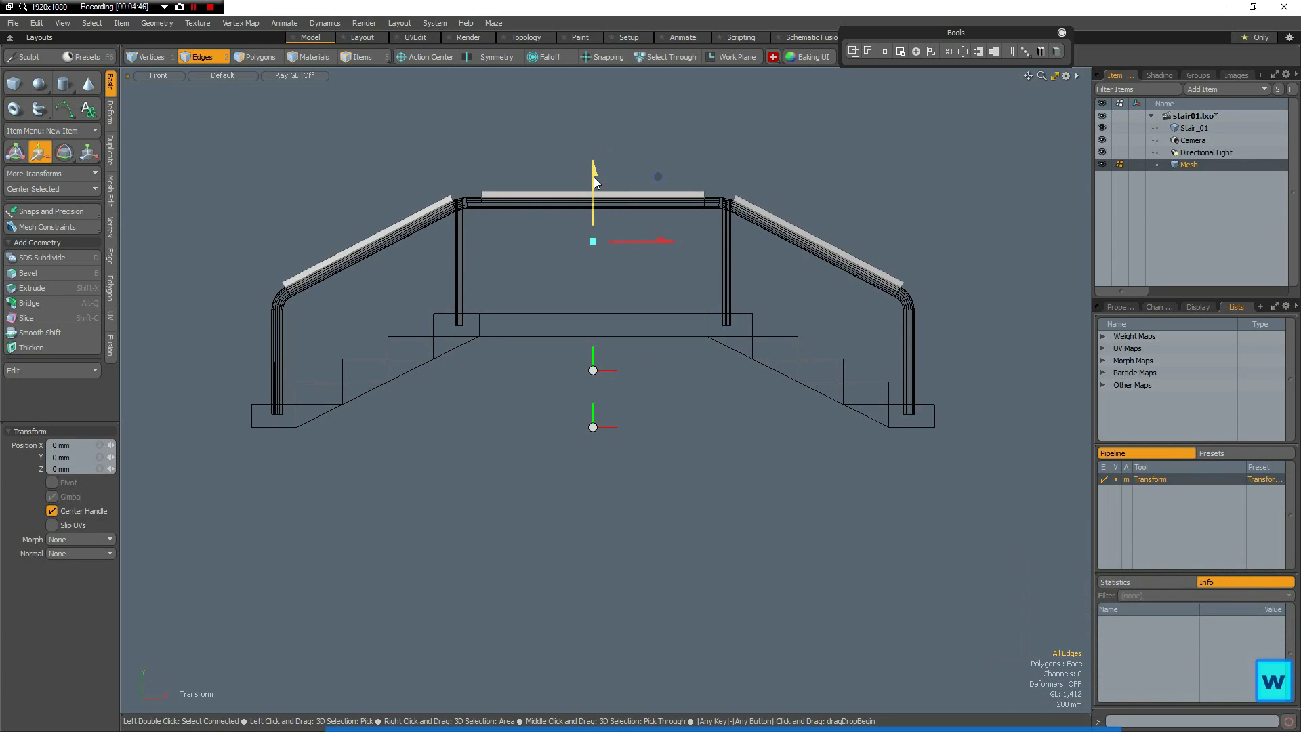
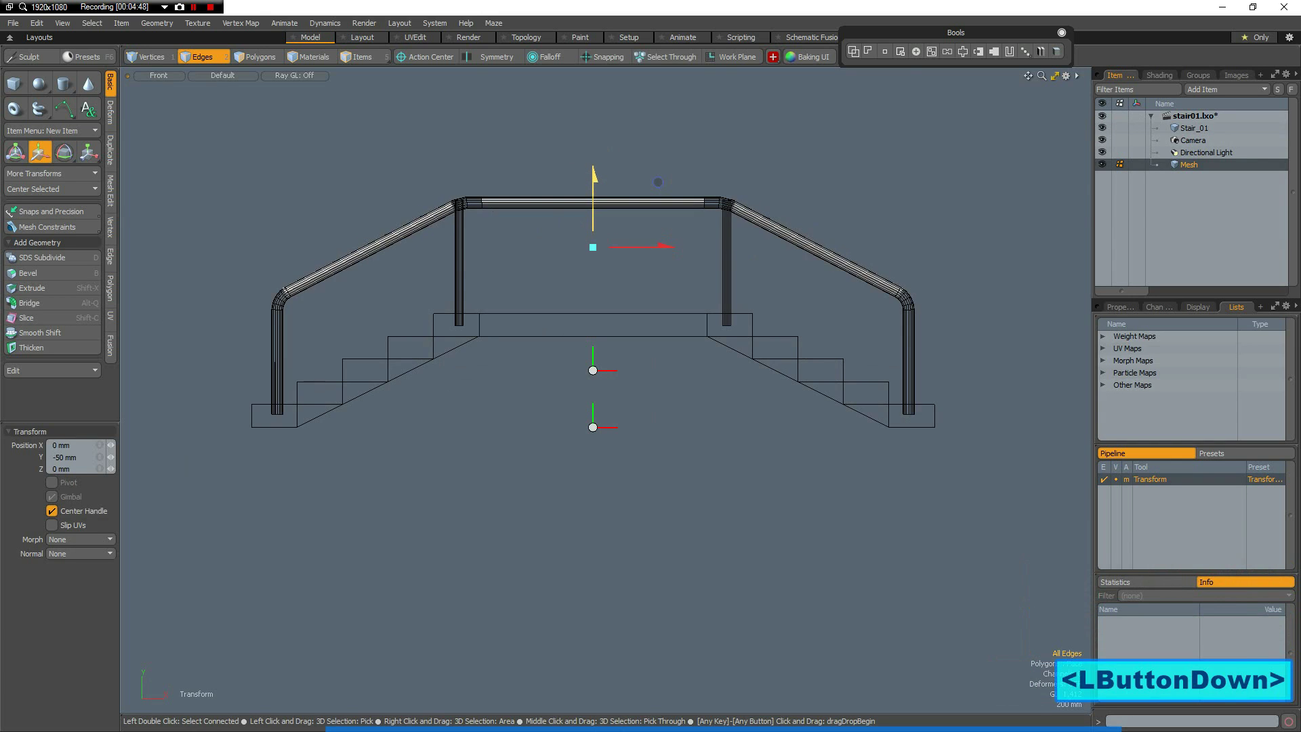
{"action": "left_click", "coordinate": [599, 183]}
{"action": "key", "text": "space"}
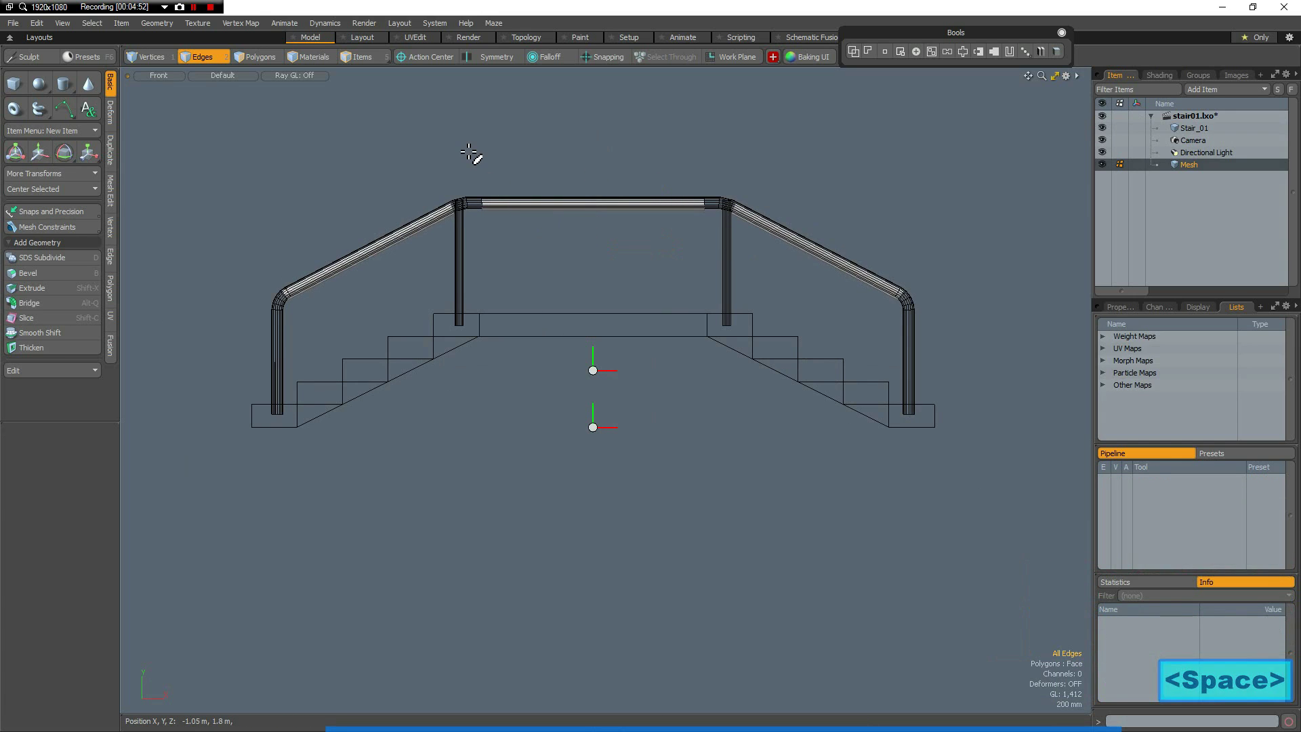
Select the top straight rail section between the posts.
{"action": "middle_click", "coordinate": [509, 259]}
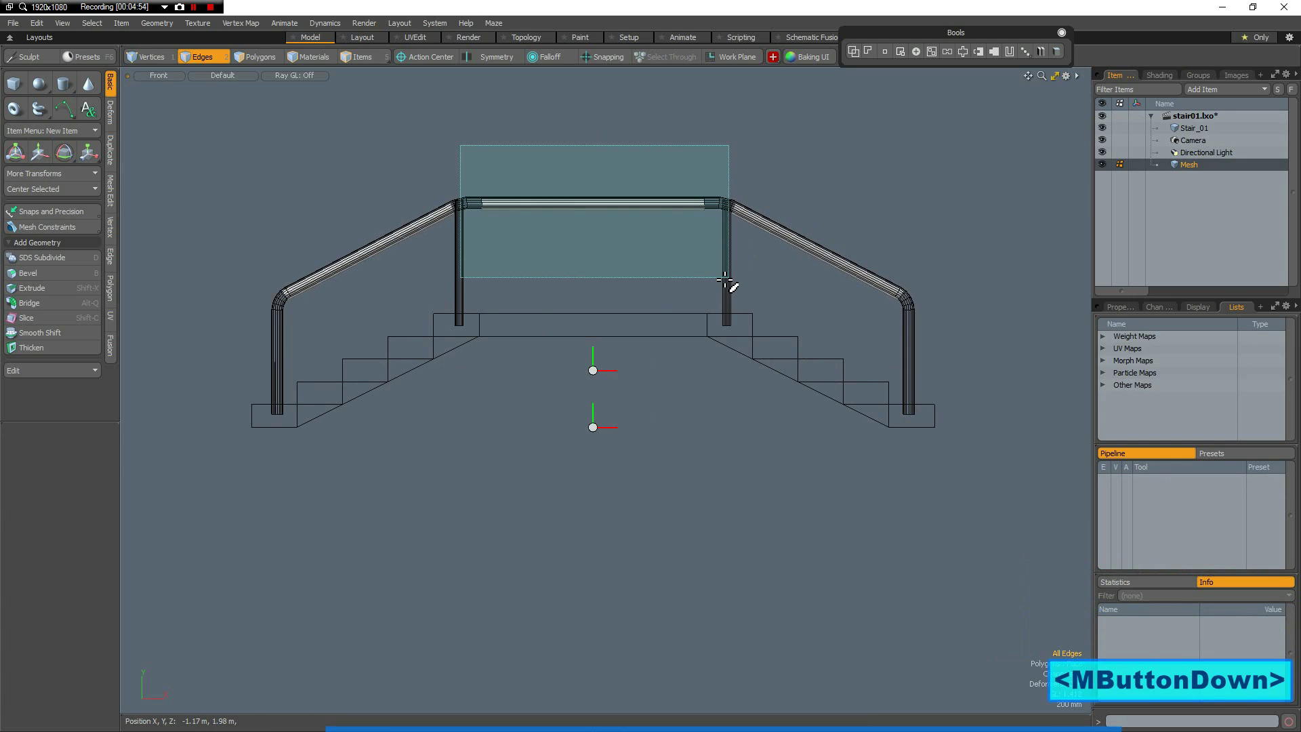
{"action": "middle_click", "coordinate": [736, 283]}
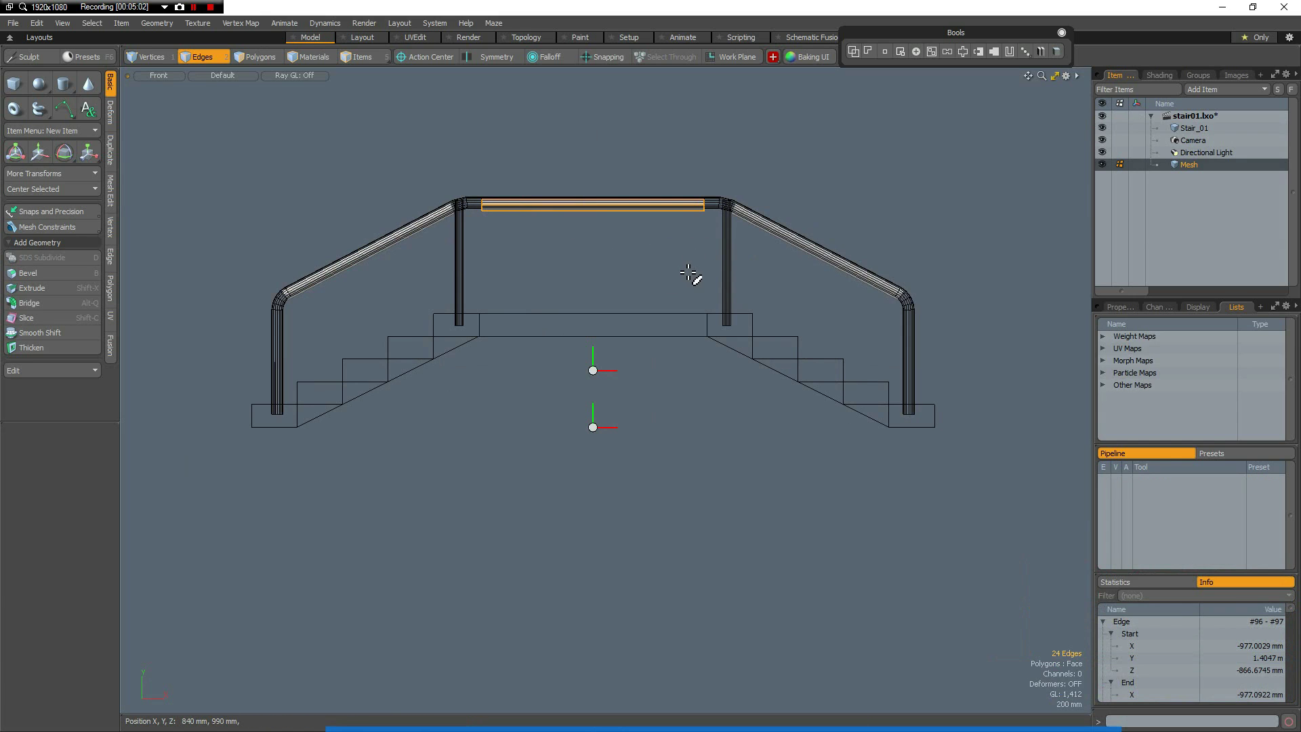
Stretch the top handrail section longer with the Scale tool.
{"action": "key", "text": "r"}
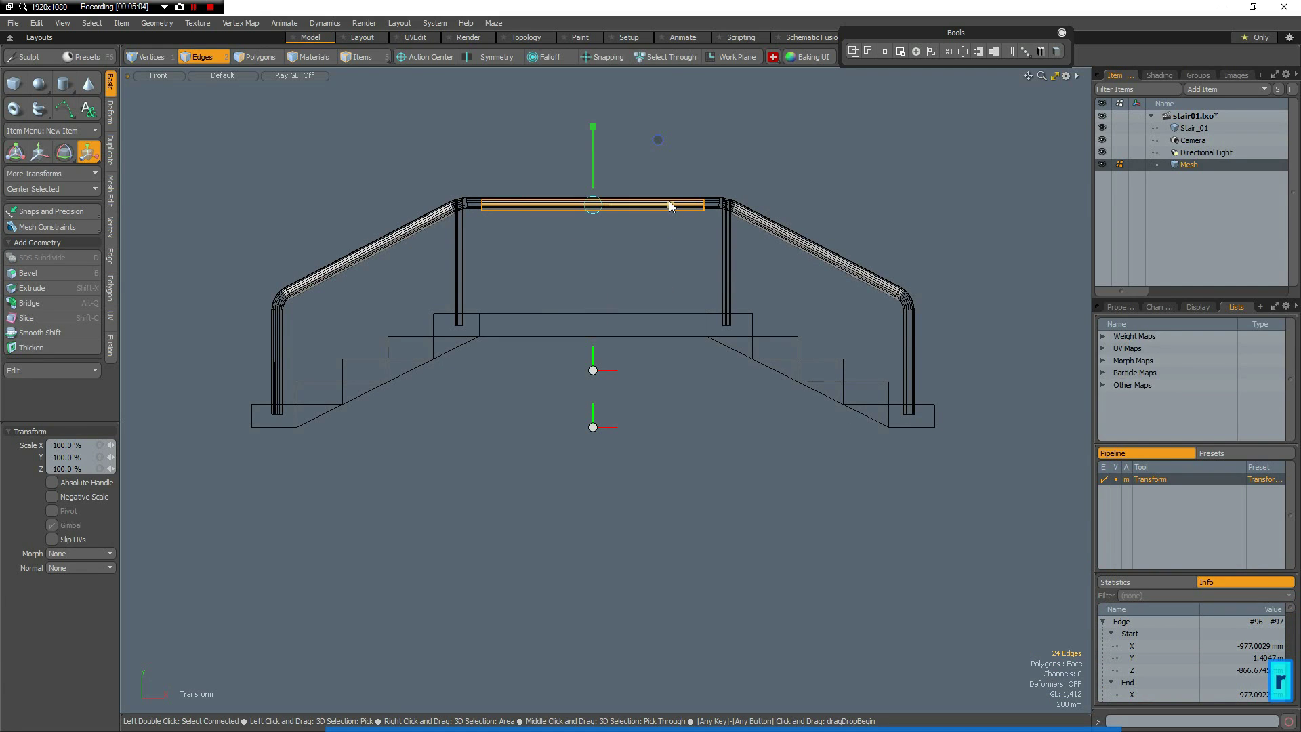
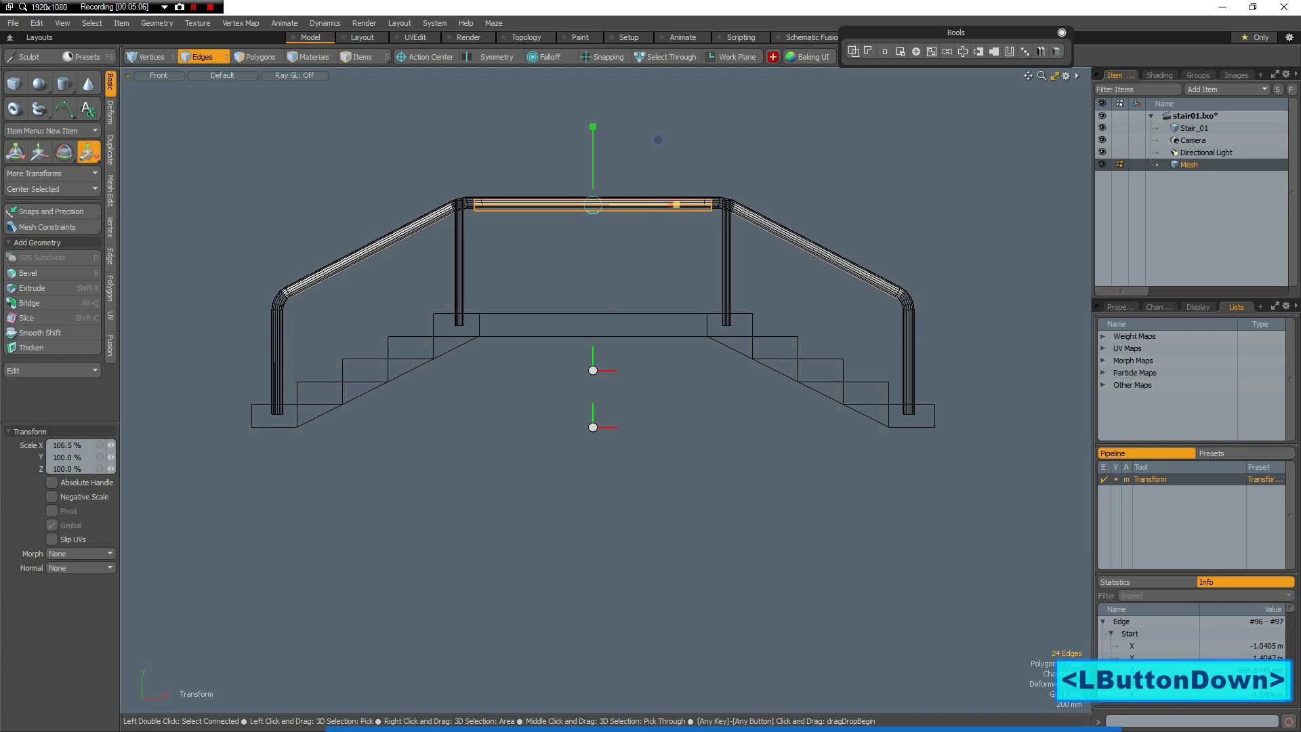
{"action": "left_click", "coordinate": [741, 212]}
{"action": "key", "text": "space"}
{"action": "middle_click", "coordinate": [863, 347]}
{"action": "middle_click", "coordinate": [703, 354]}
Set Action Center to Selection and stretch the right sloping rail toward its bend.
{"action": "left_click", "coordinate": [437, 60]}
{"action": "left_click", "coordinate": [467, 90]}
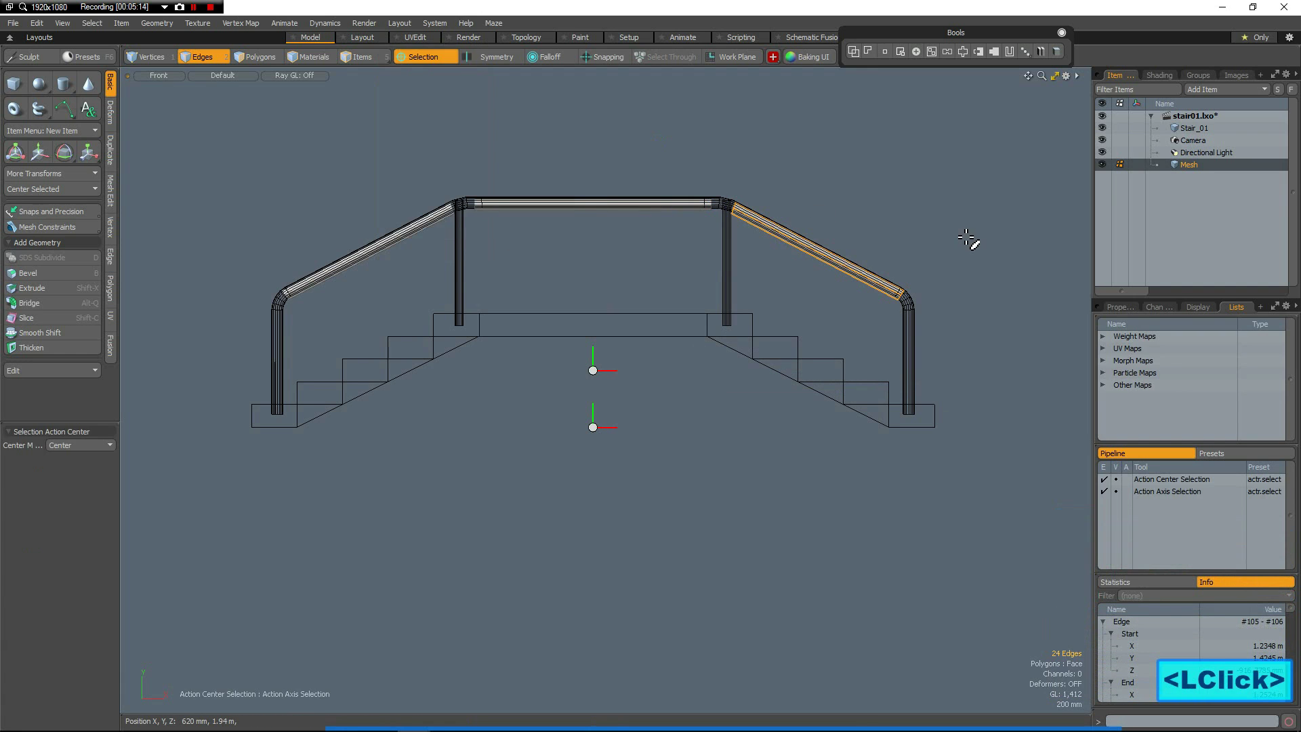
{"action": "key", "text": "r"}
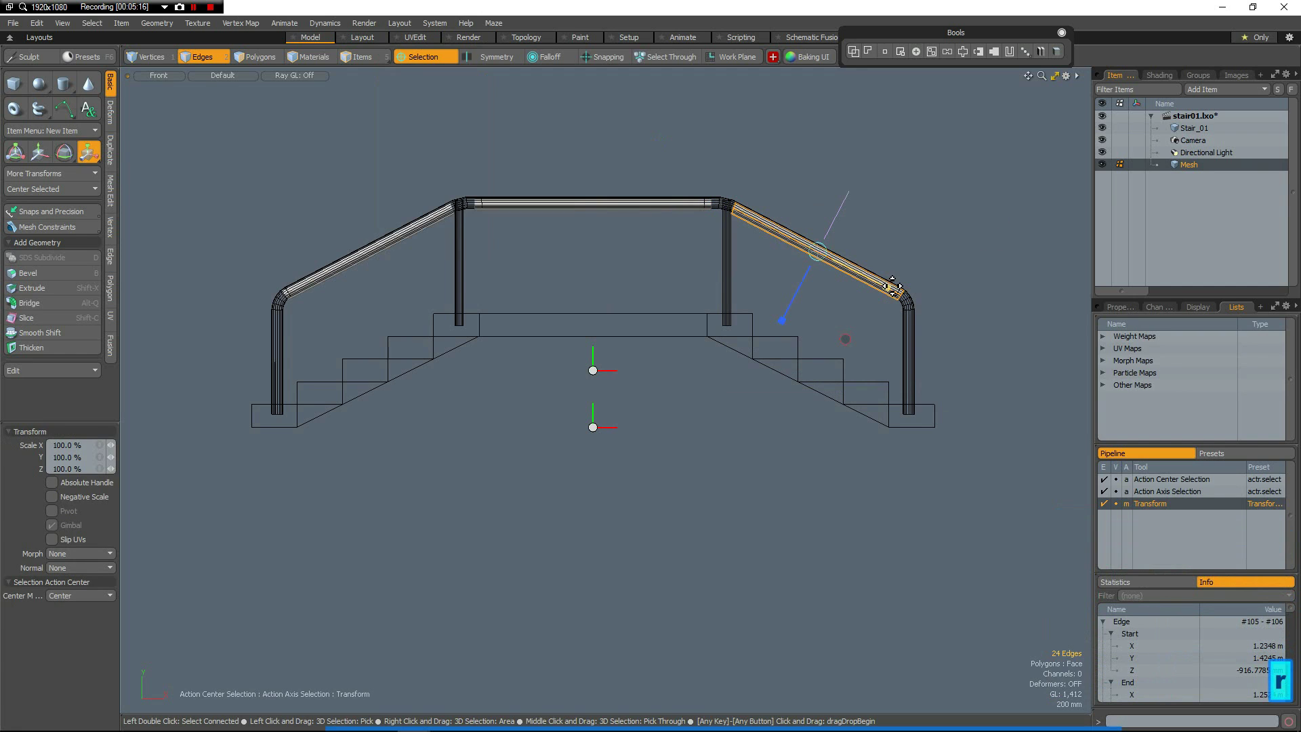
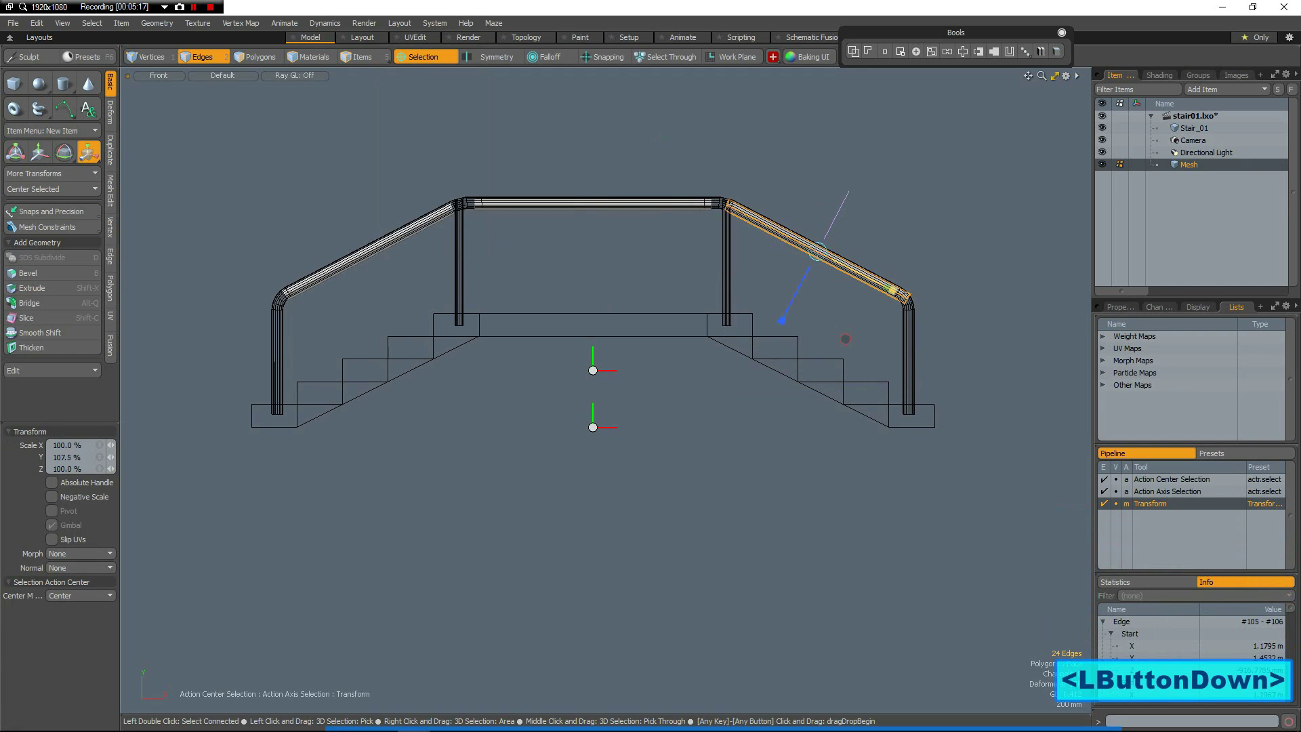
{"action": "left_click", "coordinate": [449, 266]}
{"action": "key", "text": "space"}
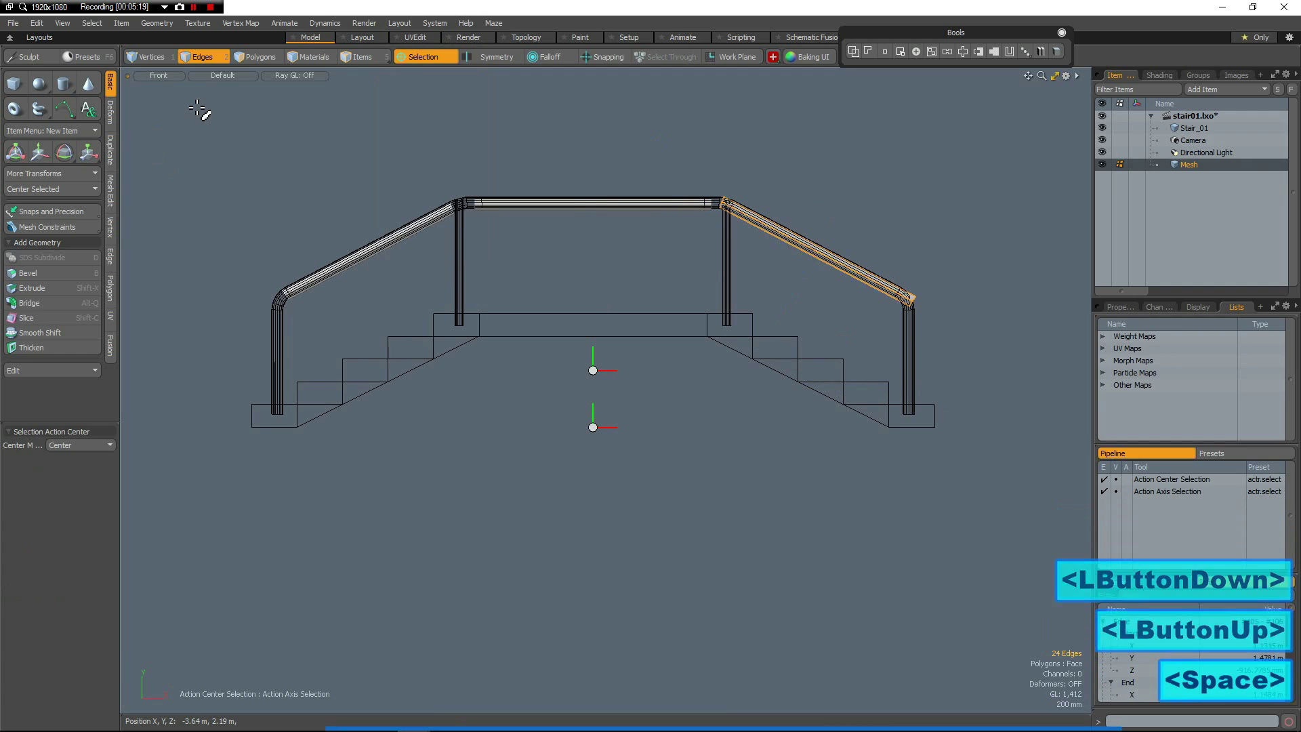
Stretch the left sloping rail likewise, then restore the default action center.
{"action": "middle_click", "coordinate": [239, 189]}
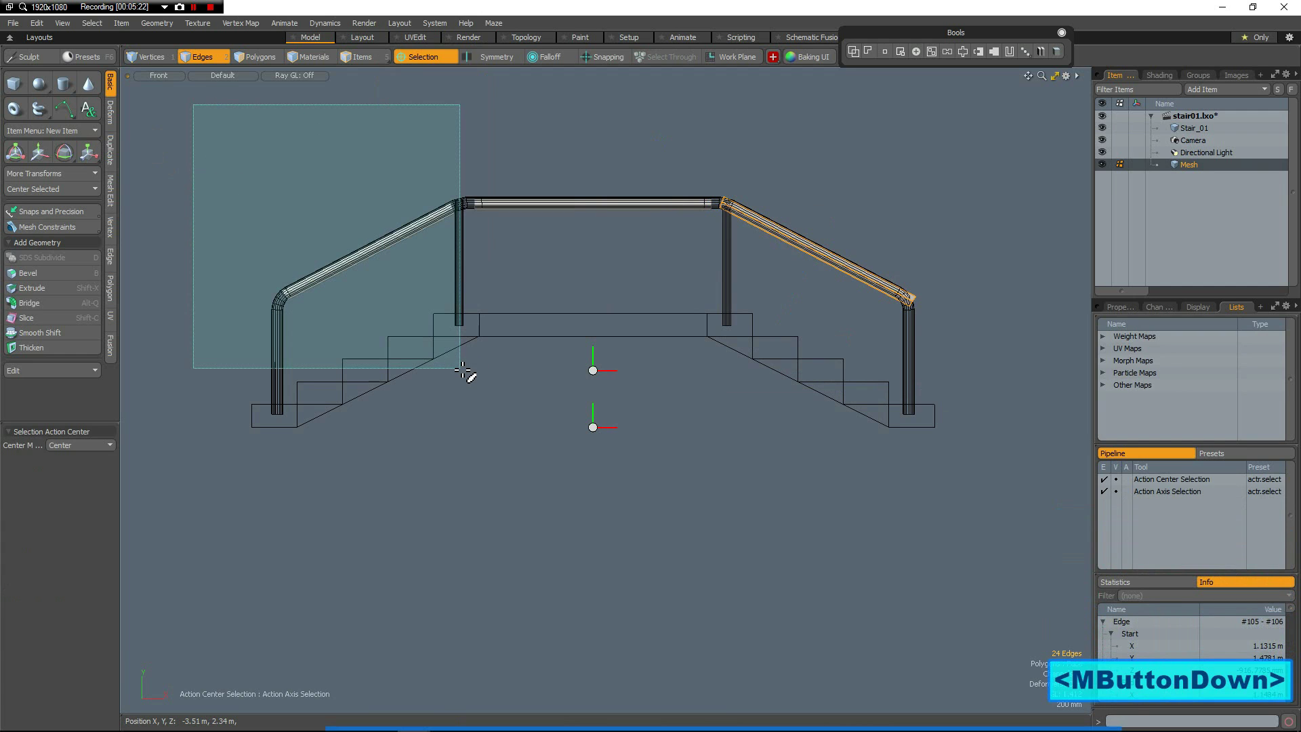
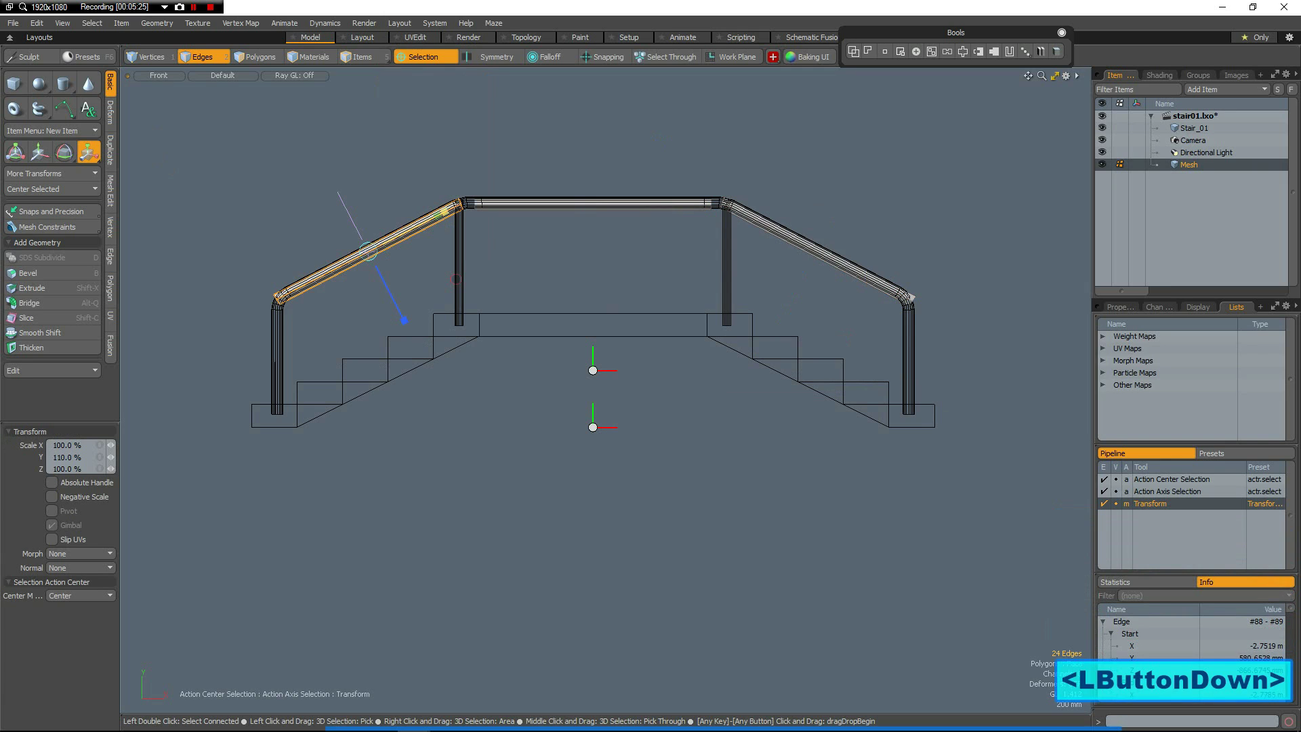
{"action": "left_click", "coordinate": [480, 130]}
{"action": "key", "text": "space"}
{"action": "key", "text": "Escape"}
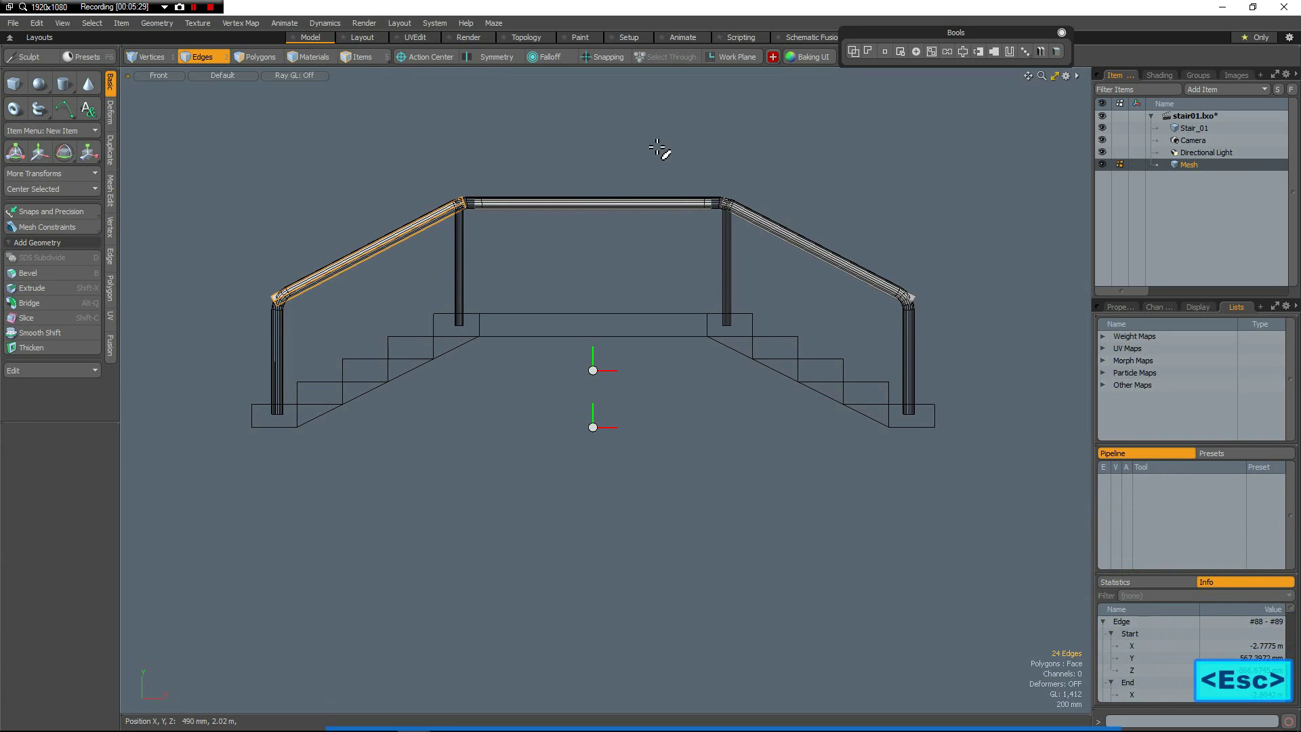
Switch the viewport to Perspective and show the model solid shaded.
{"action": "key", "text": "ctrl+space"}
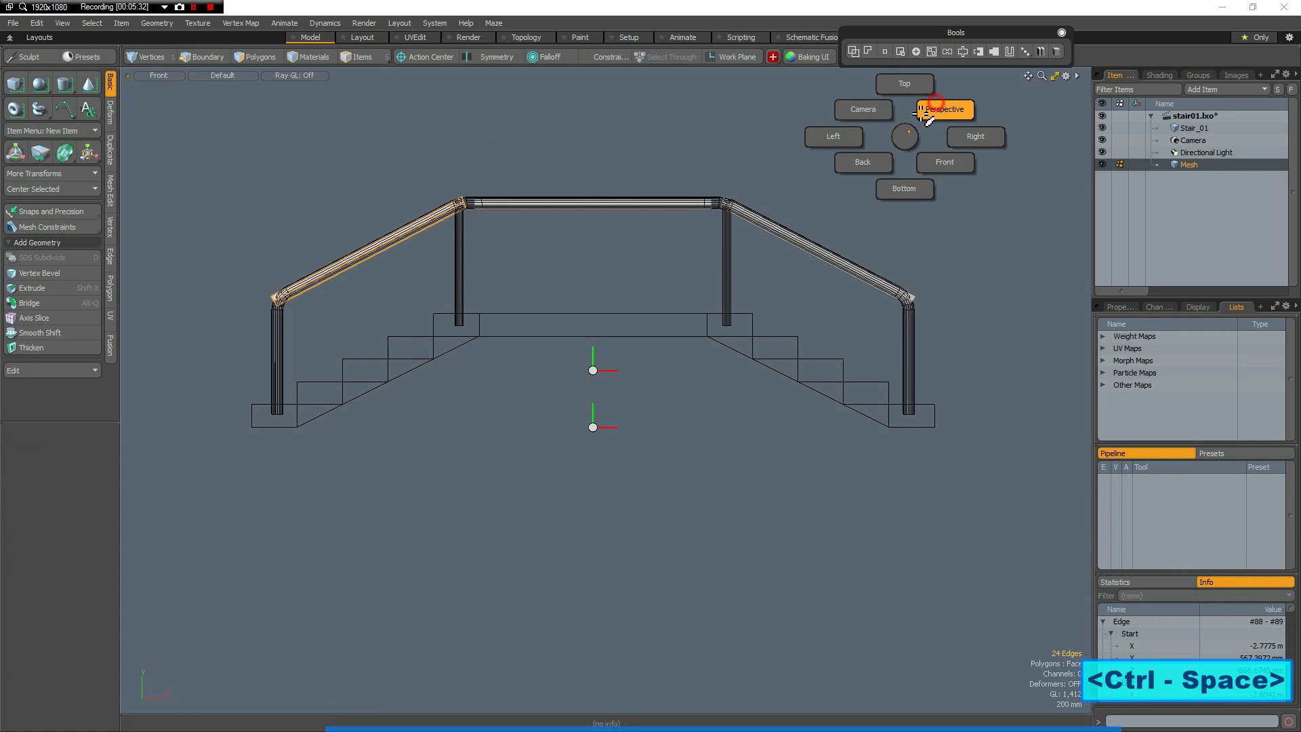
{"action": "left_click", "coordinate": [557, 389]}
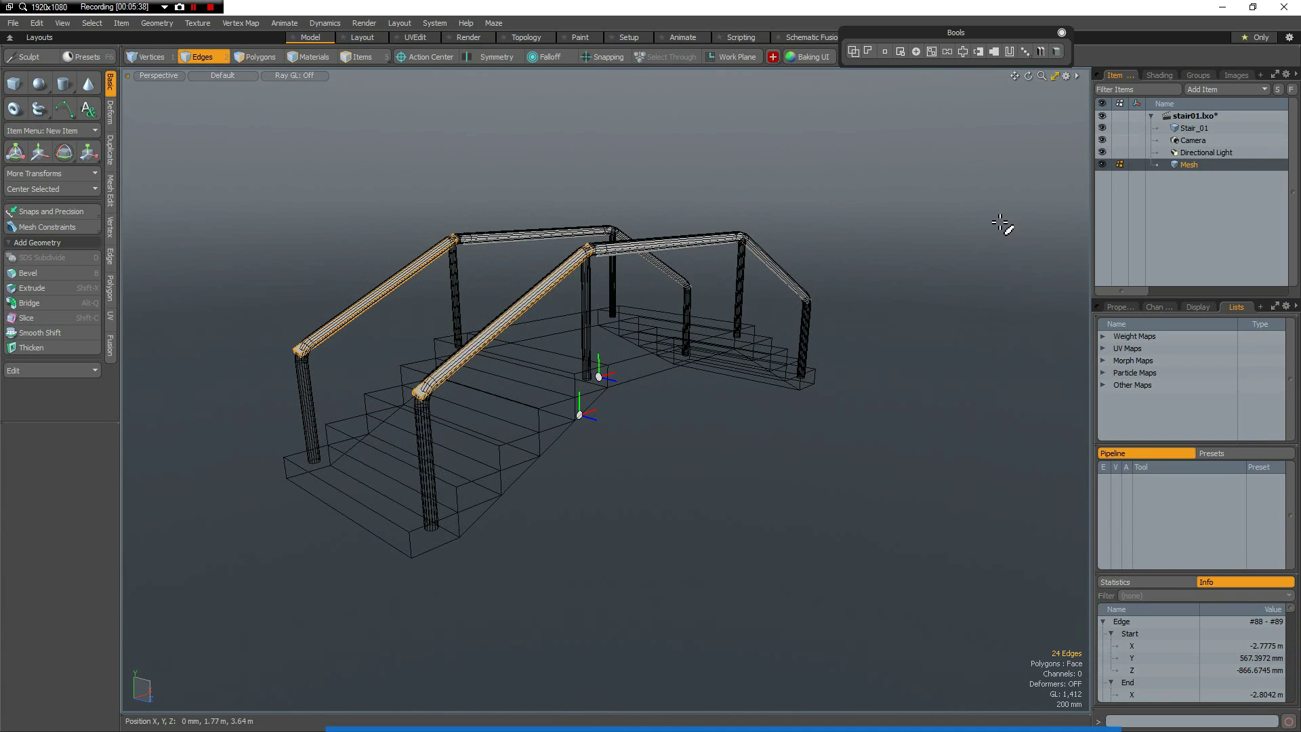
{"action": "key", "text": "z"}
{"action": "key", "text": "z"}
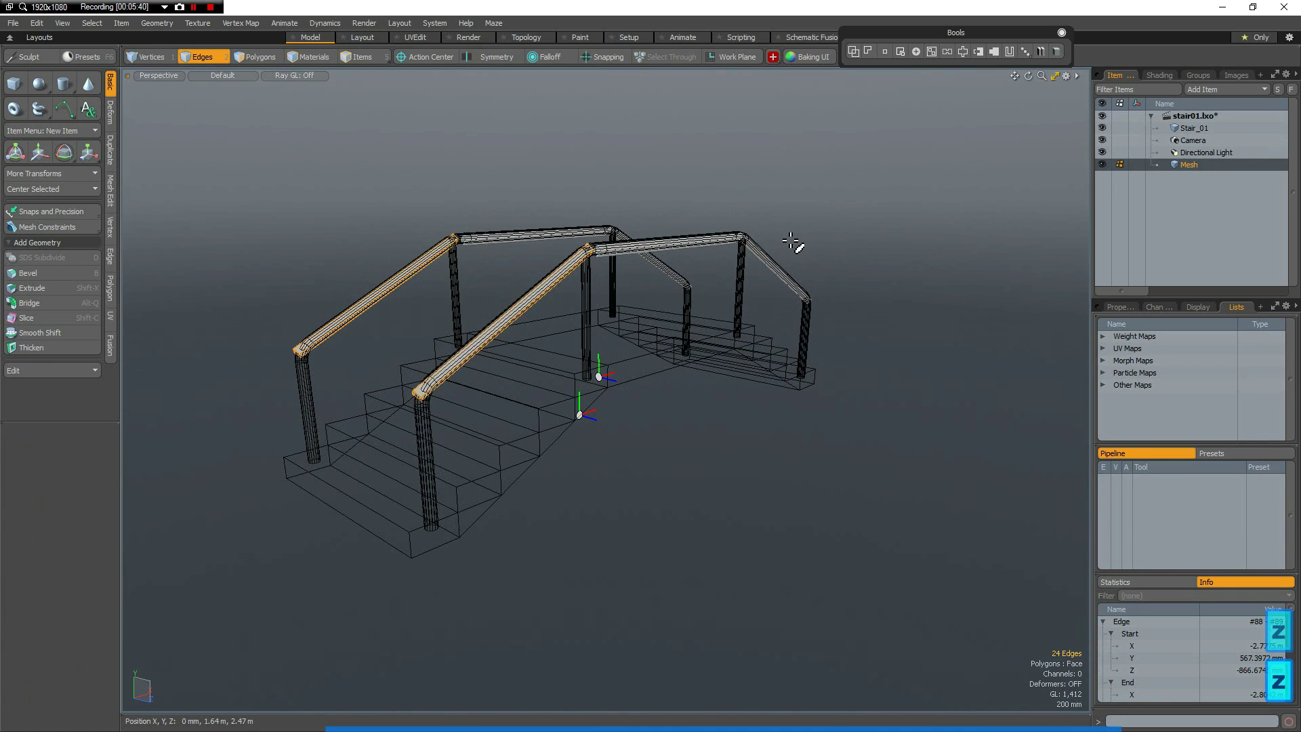
{"action": "key", "text": "Escape"}
{"action": "key", "text": "u"}
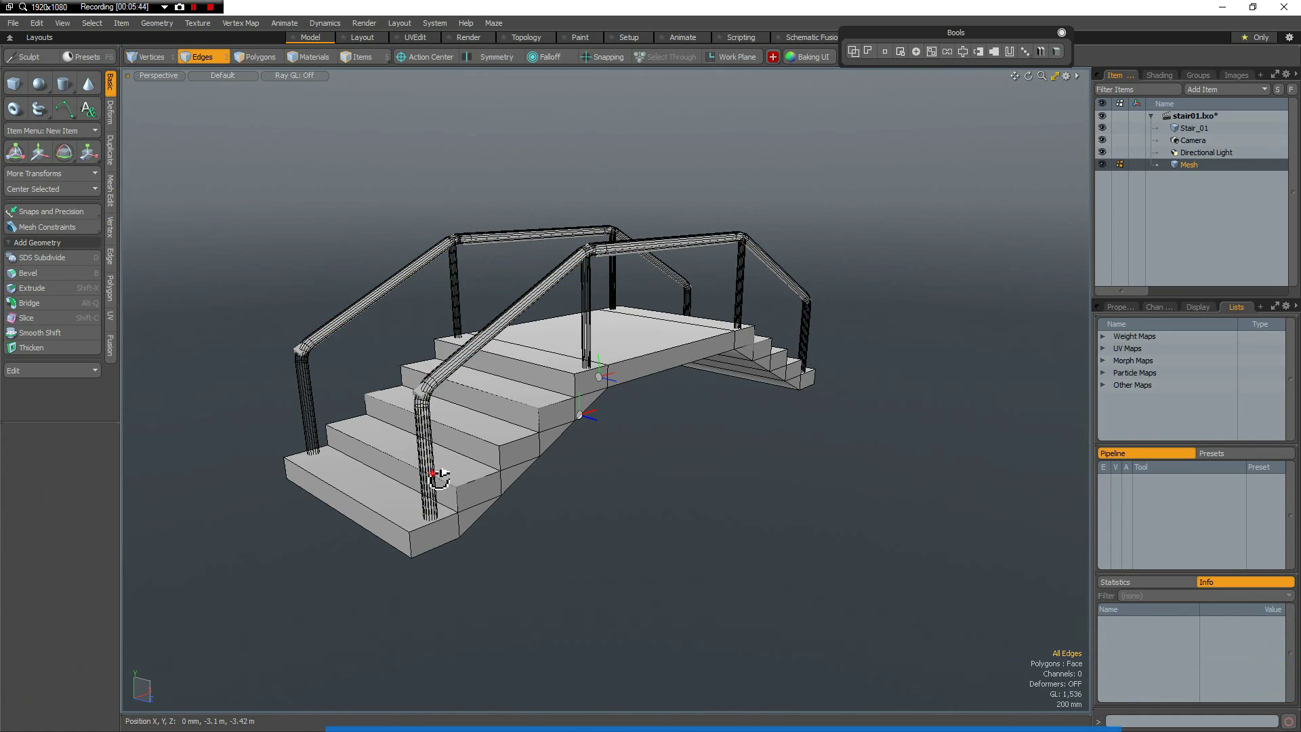
Switch to polygon editing and delete the stray selection.
{"action": "left_click", "coordinate": [499, 481]}
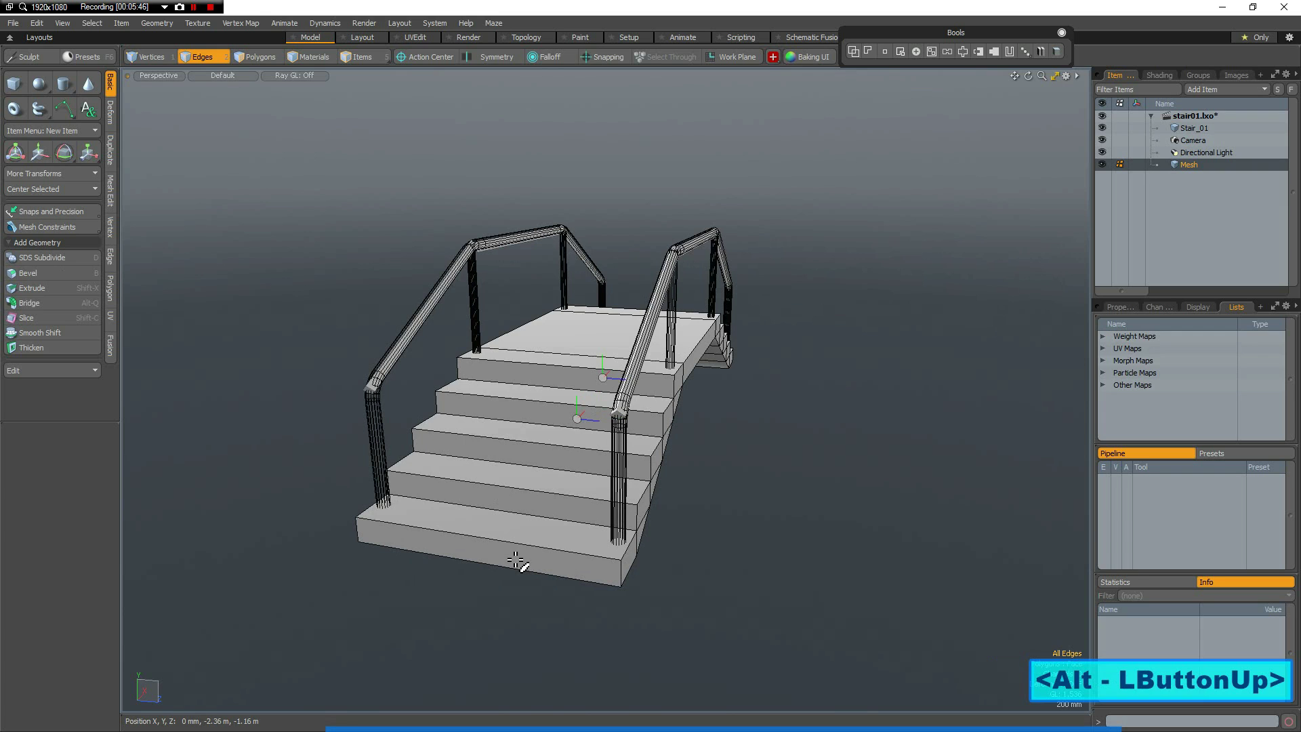
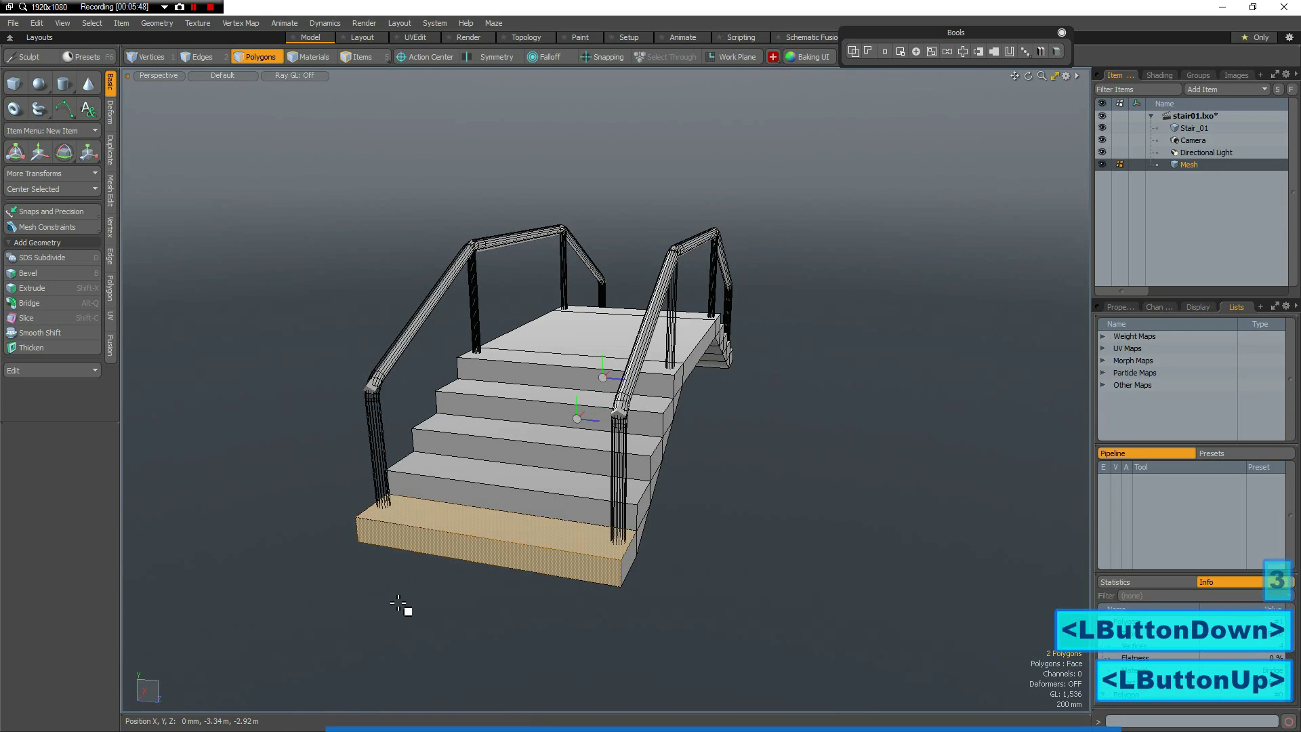
{"action": "type", "text": "l"}
{"action": "key", "text": "Delete"}
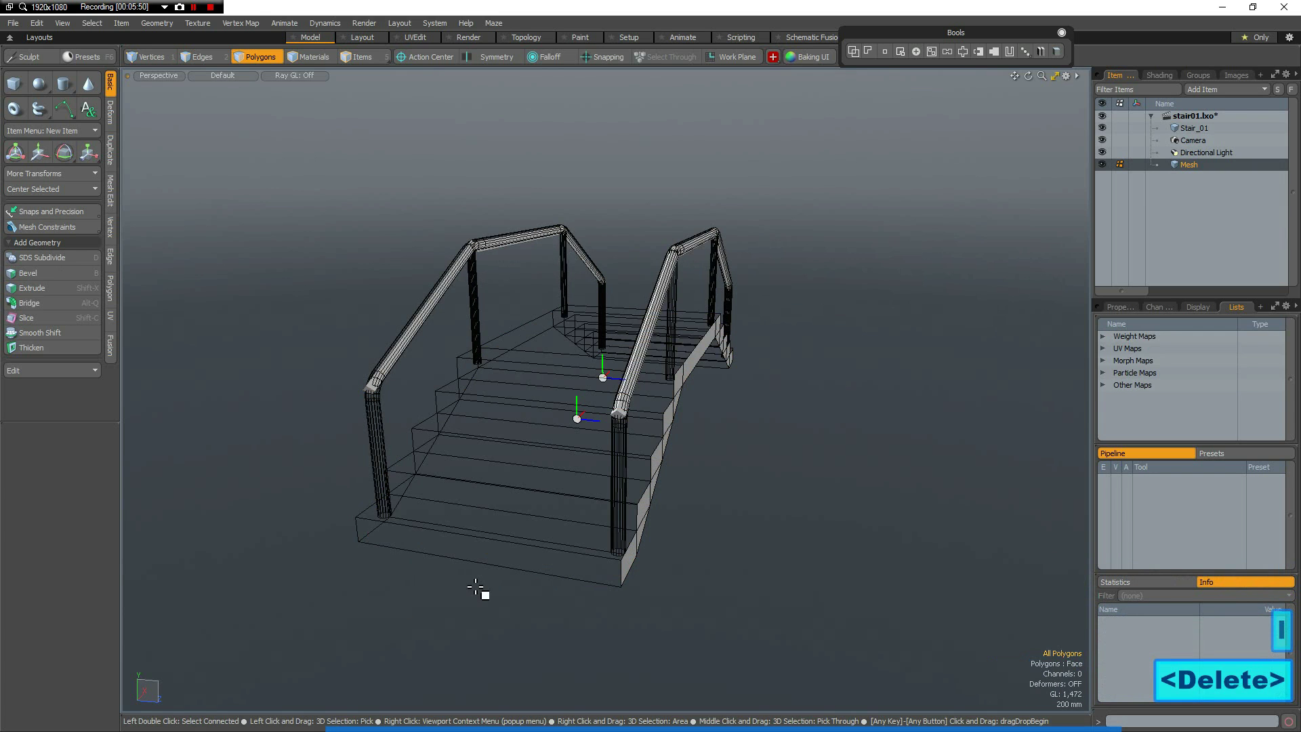
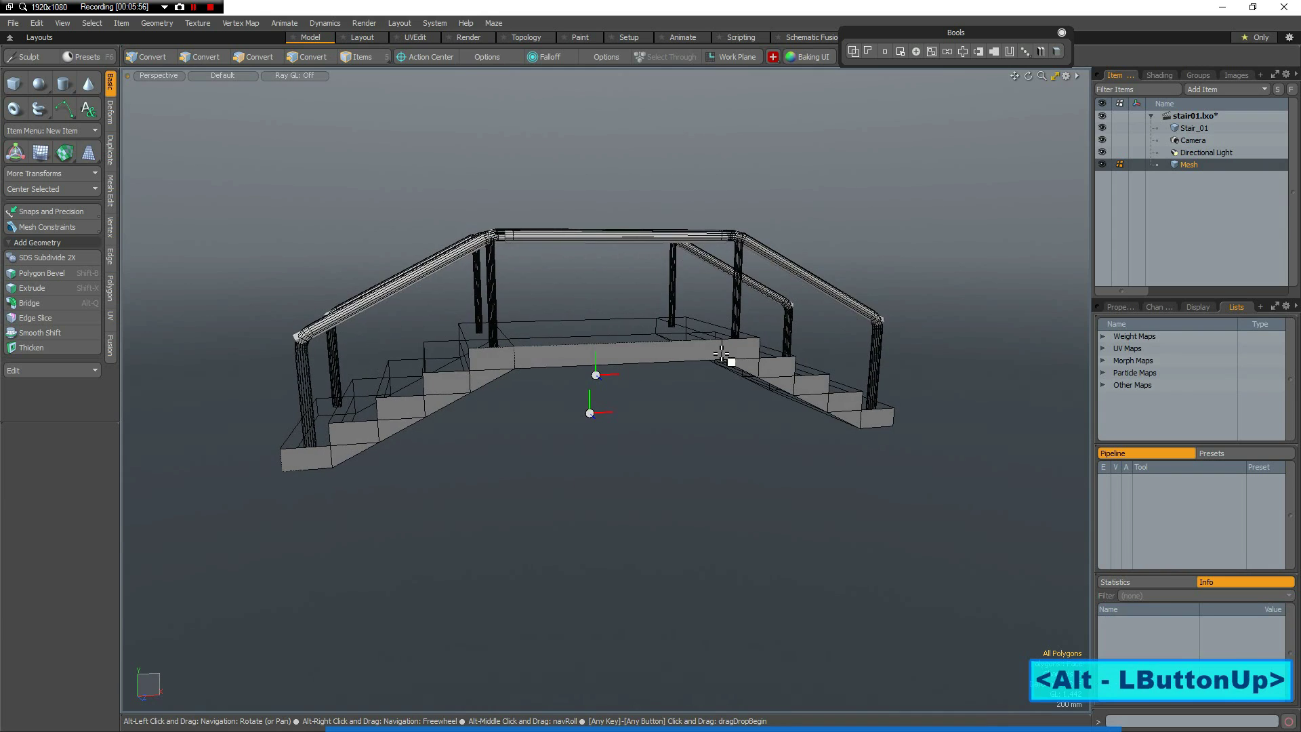
Cut and repaste the landing's front face, then delete the right-hand flight's polygons.
{"action": "left_click", "coordinate": [634, 354]}
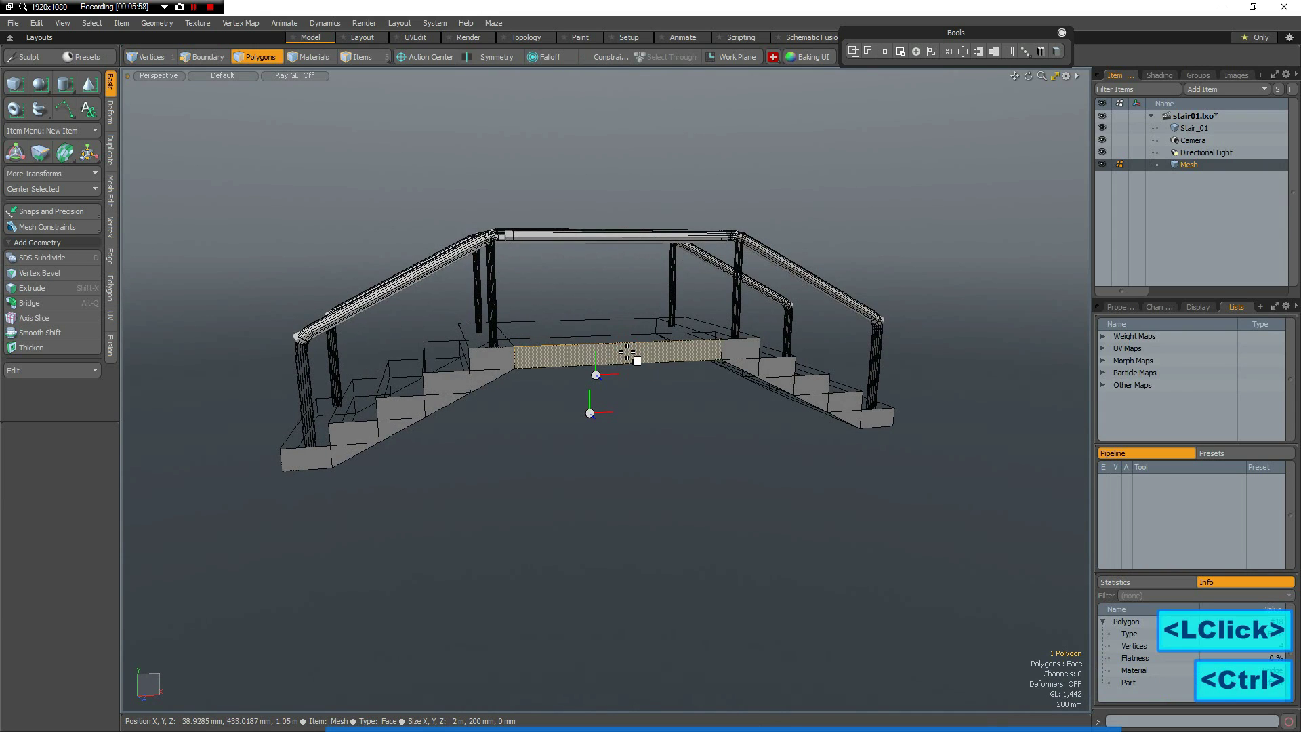
{"action": "key", "text": "ctrl+x"}
{"action": "key", "text": "ctrl+v"}
{"action": "double_click", "coordinate": [747, 349]}
{"action": "key", "text": "Delete"}
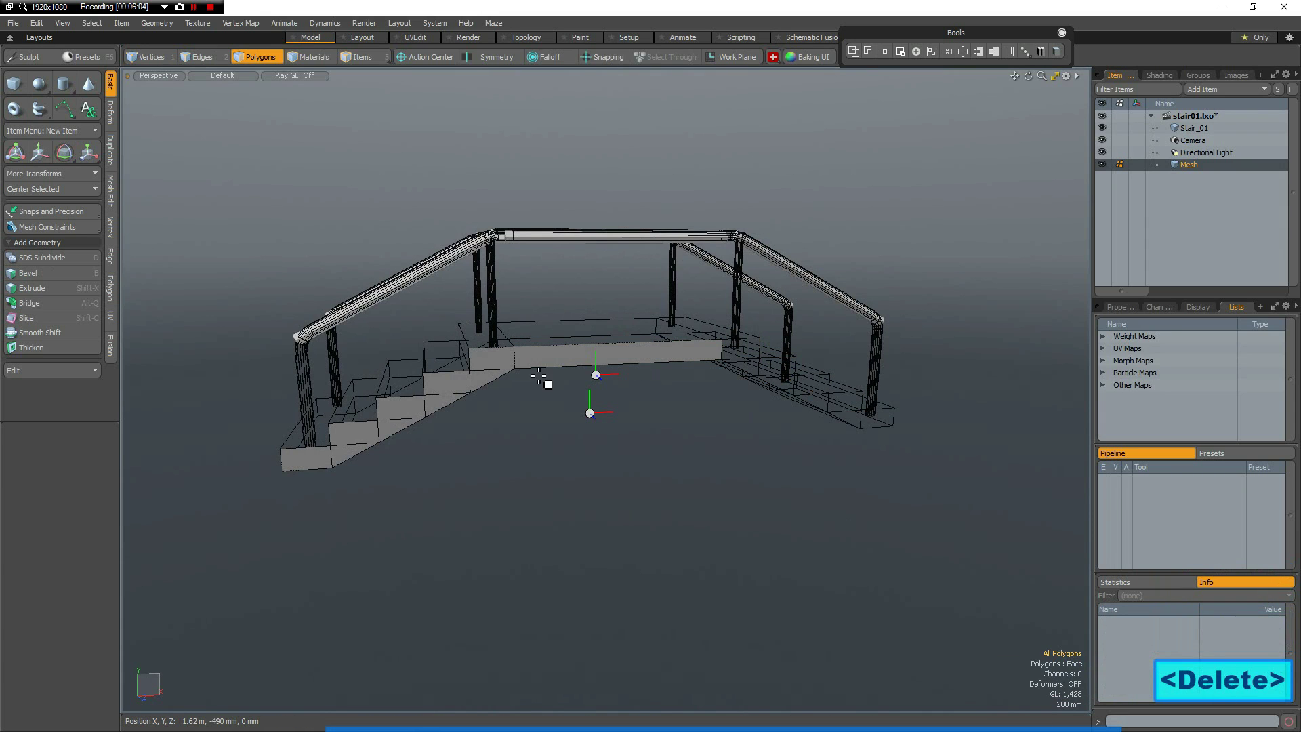
Select the landing's front face and start transforming it.
{"action": "left_click", "coordinate": [619, 362]}
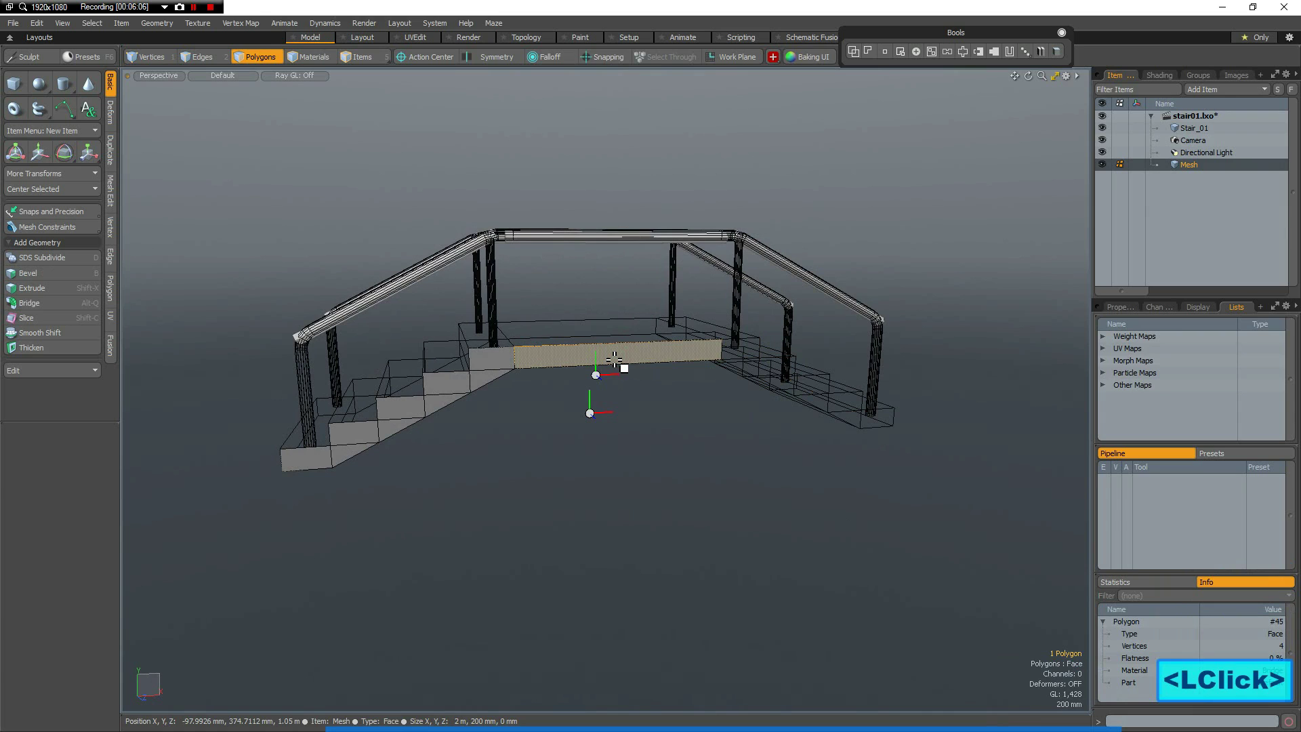
{"action": "key", "text": "r"}
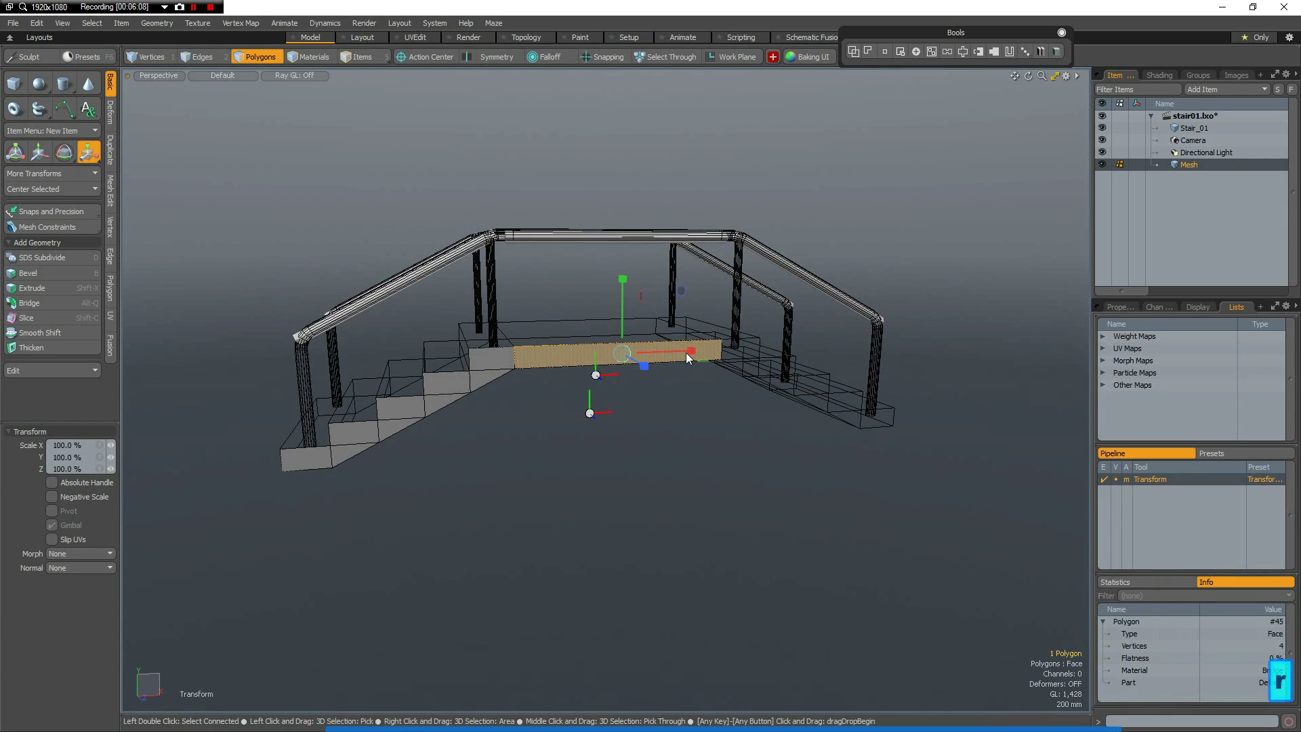
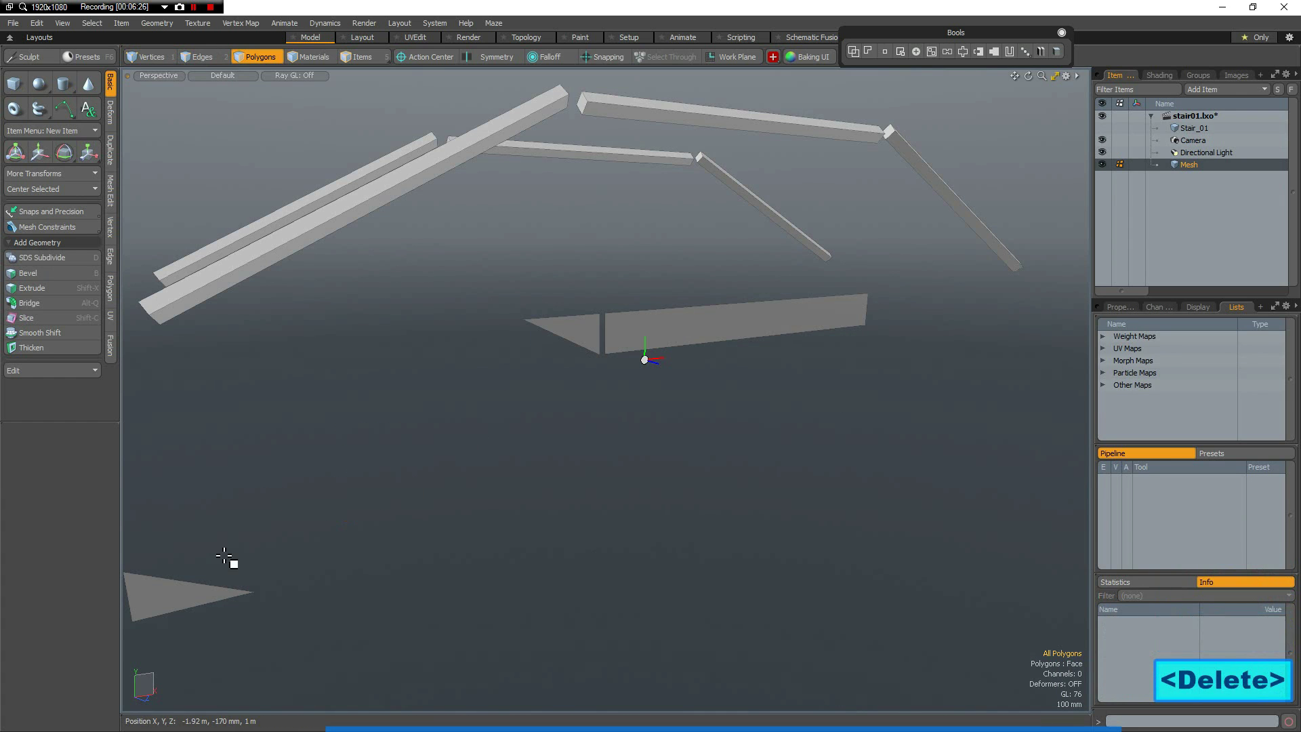
Bridge the selected edges to form a sloped ramp on the deck's left end.
{"action": "key", "text": "2"}
{"action": "left_click", "coordinate": [370, 494]}
{"action": "left_click", "coordinate": [492, 477]}
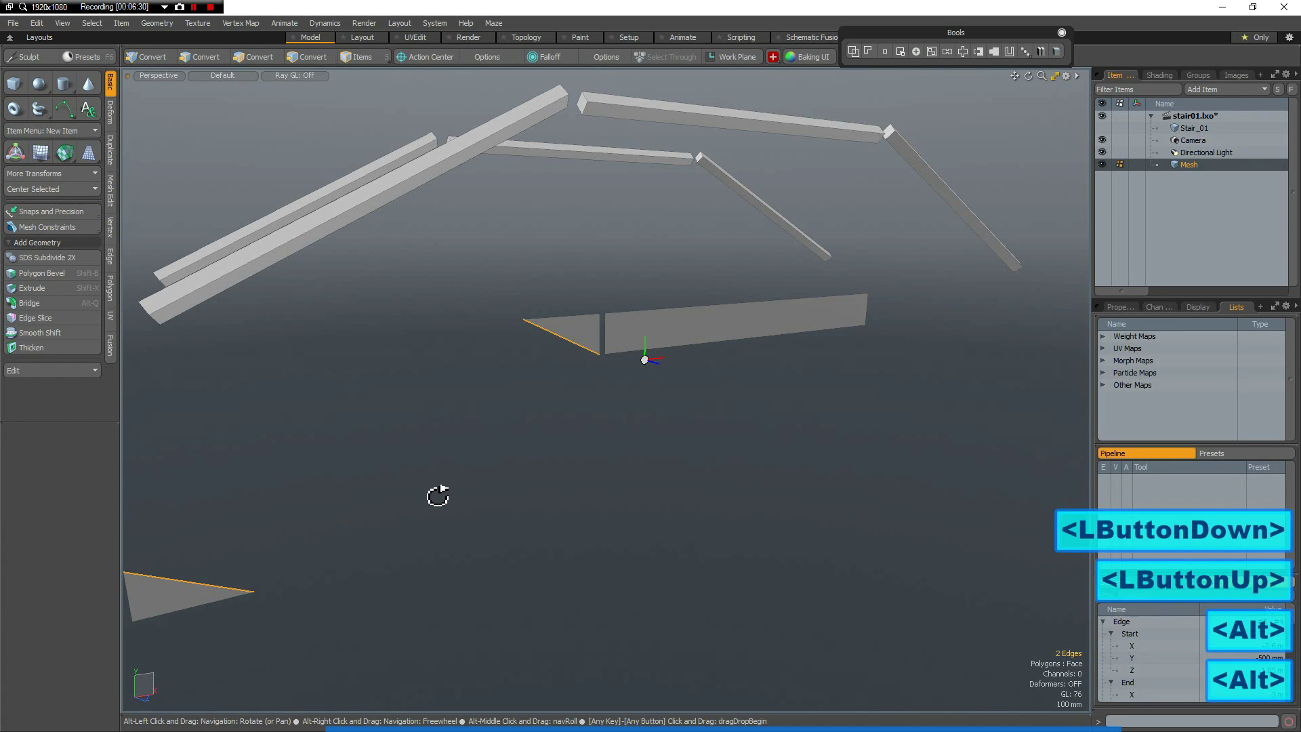
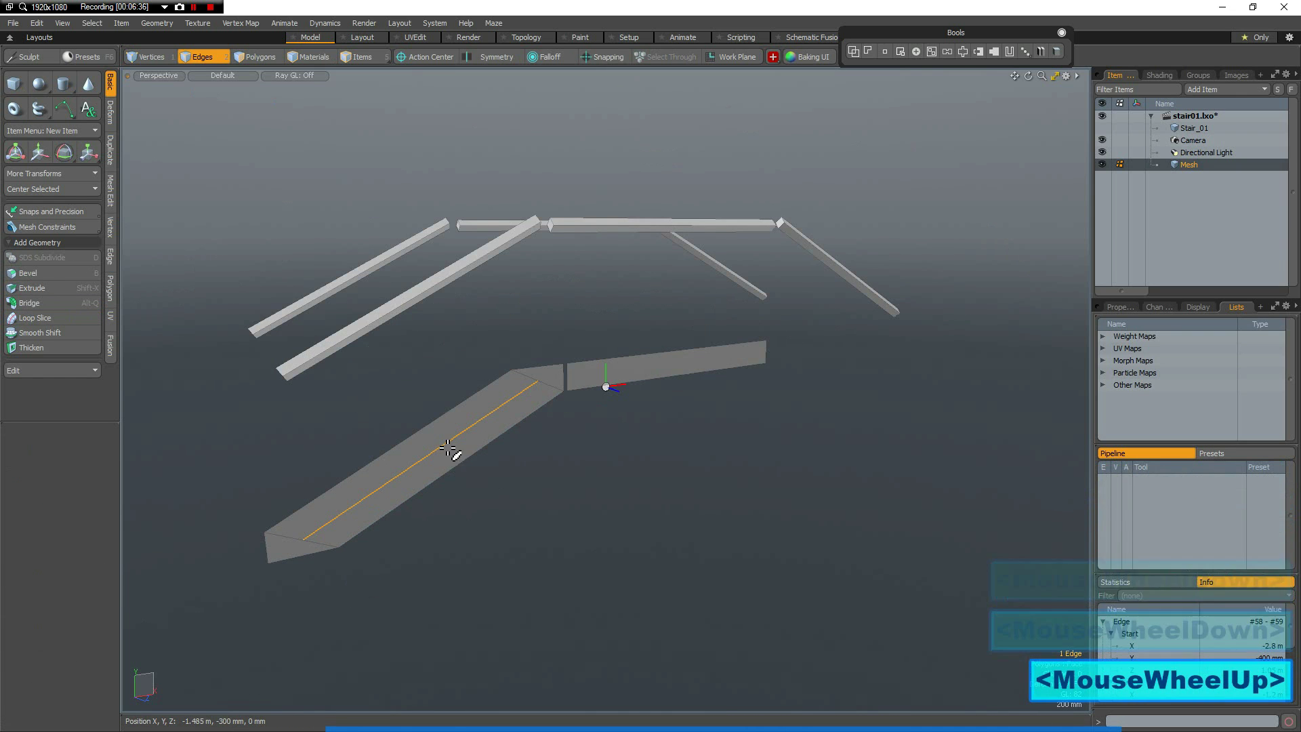
Mirror the whole ramp piece across the X axis to create a matching ramp on the right.
{"action": "key", "text": "3"}
{"action": "left_click", "coordinate": [431, 439]}
{"action": "double_click", "coordinate": [434, 443]}
{"action": "left_click", "coordinate": [435, 443]}
{"action": "left_click", "coordinate": [60, 126]}
{"action": "left_click", "coordinate": [43, 114]}
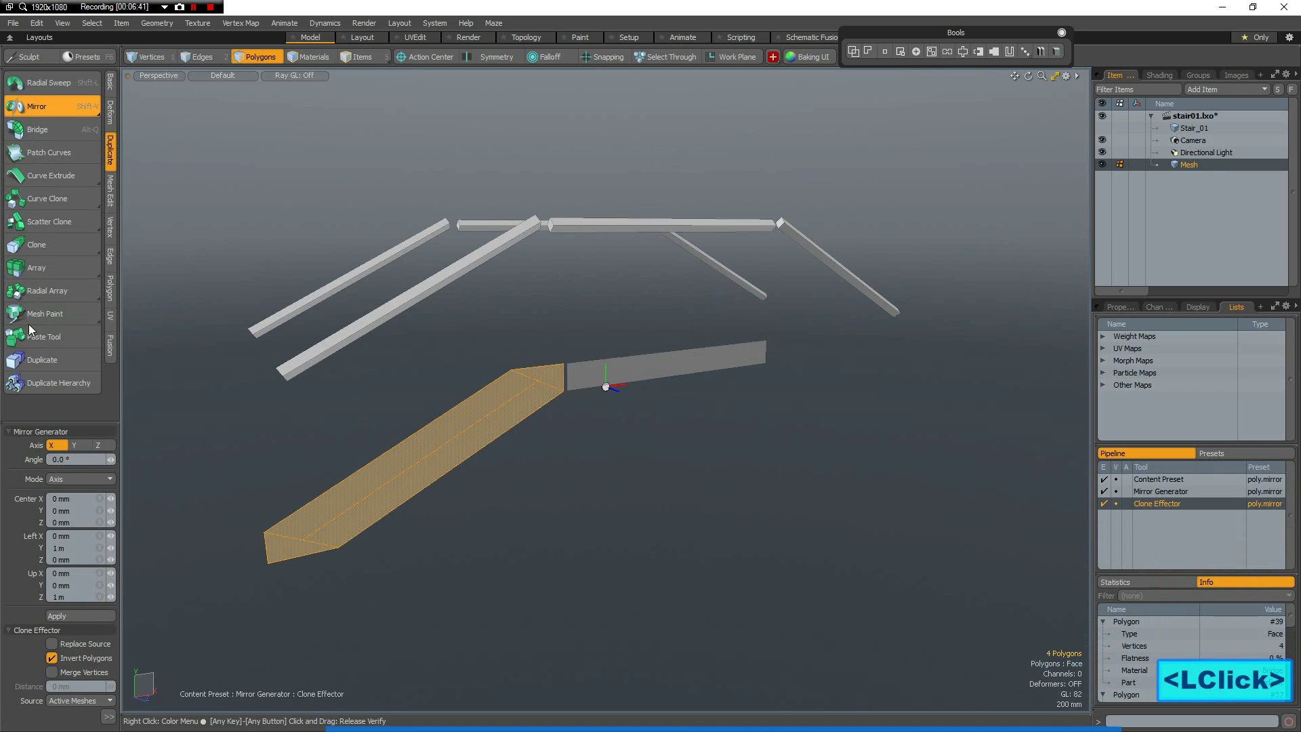
{"action": "left_click", "coordinate": [94, 622]}
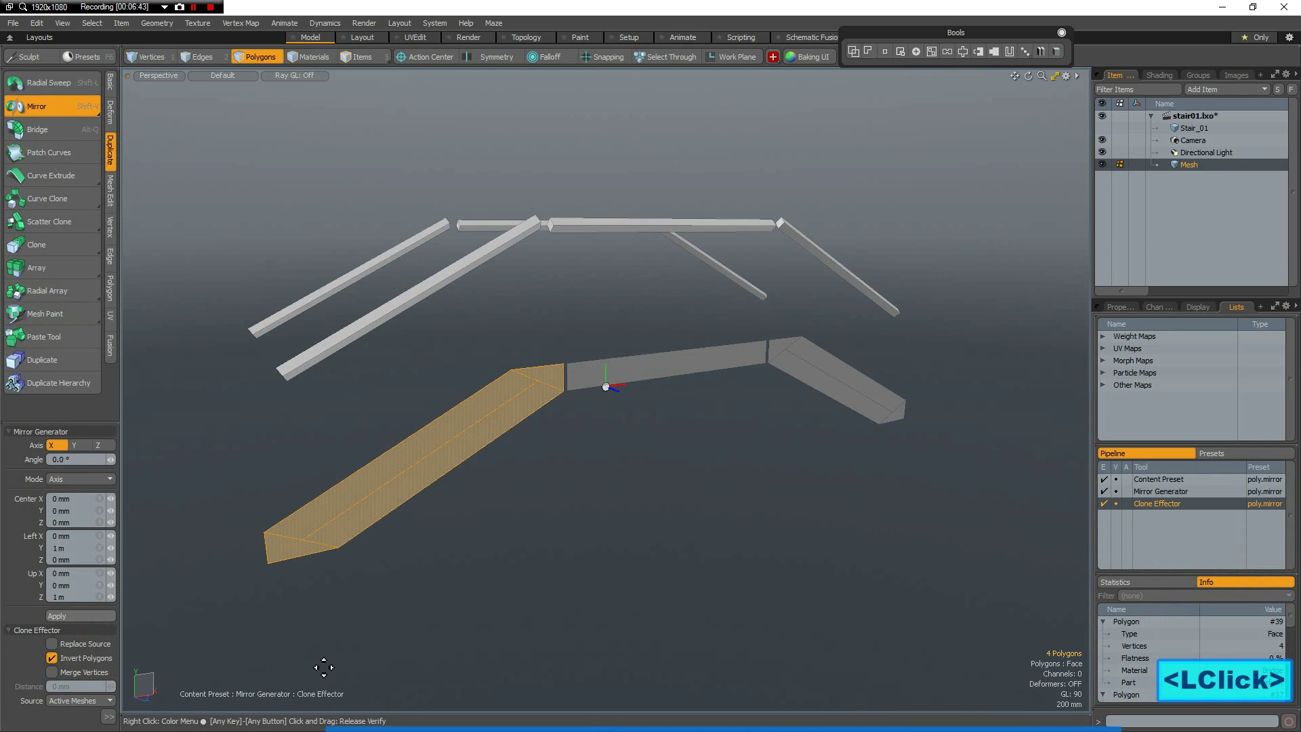
{"action": "key", "text": "Escape"}
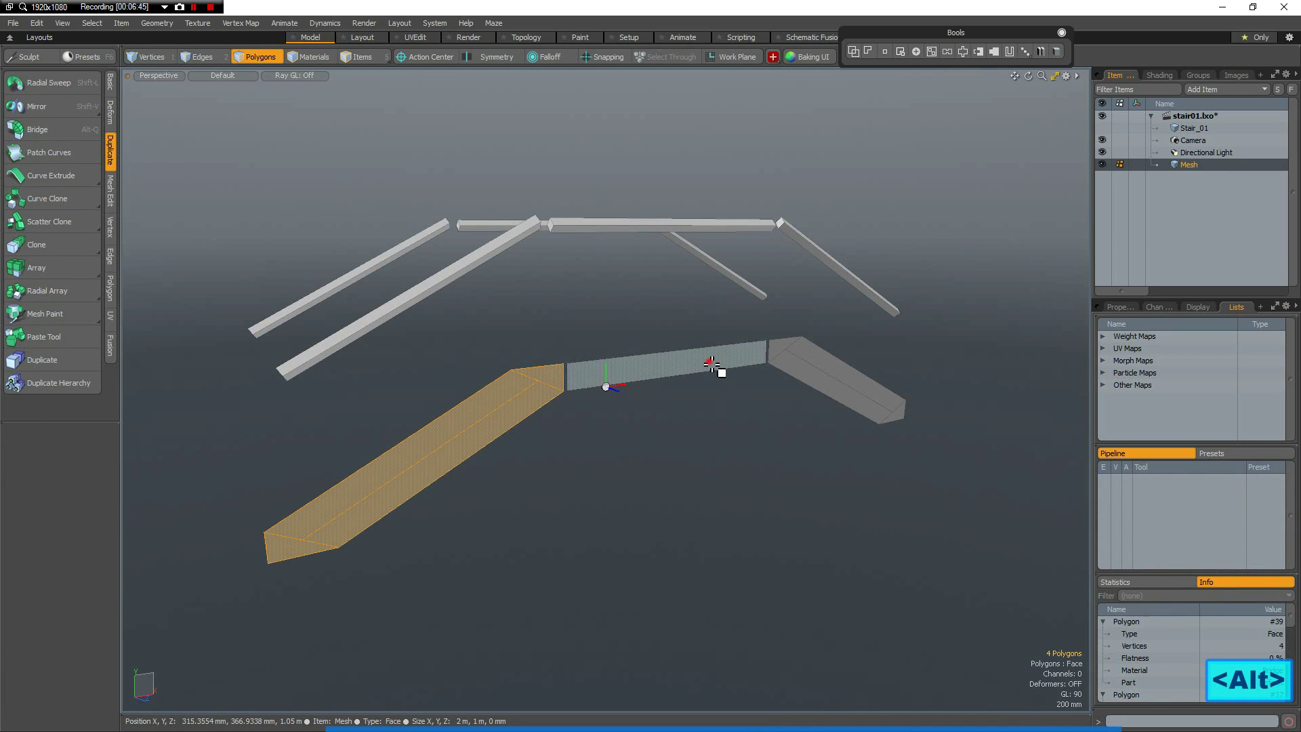
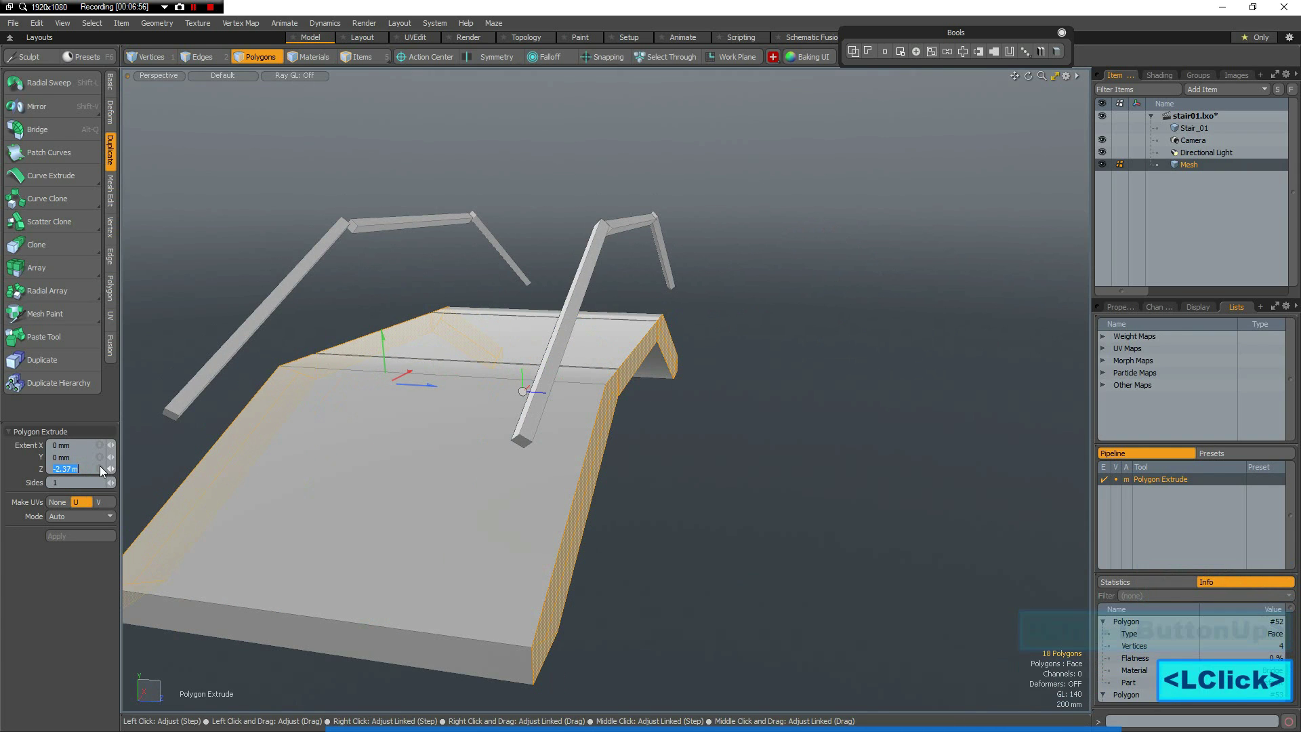
Extrude the deck polygons by -2 m in Z into a thick solid slab.
{"action": "type", "text": "-"}
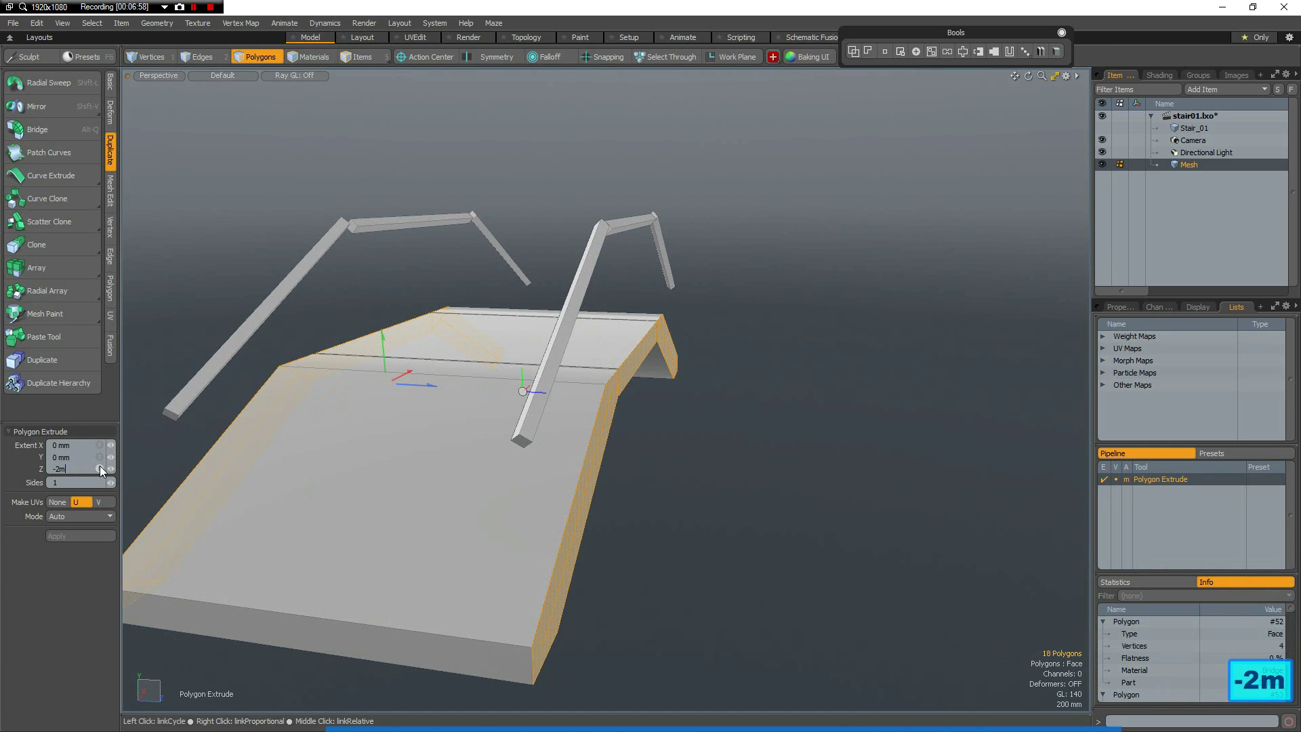
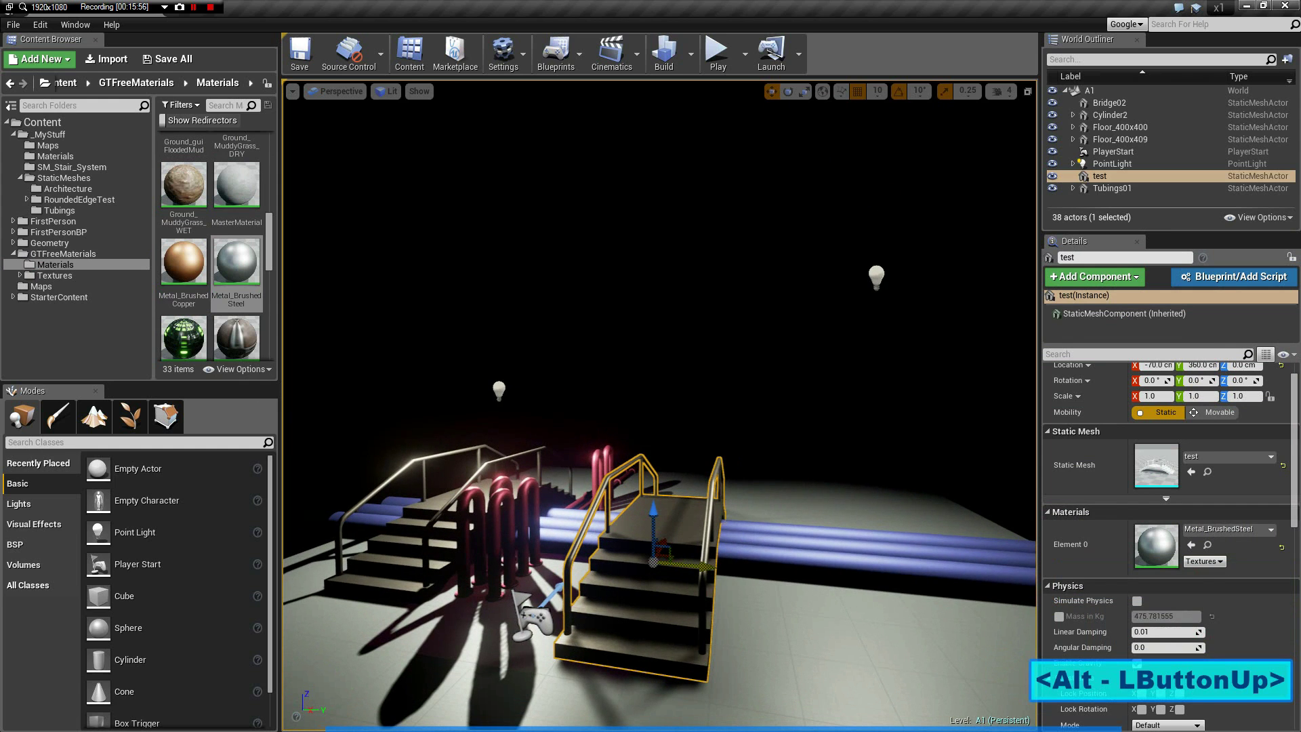
Play the level and walk forward onto and up the stair bridge.
{"action": "left_click", "coordinate": [823, 306]}
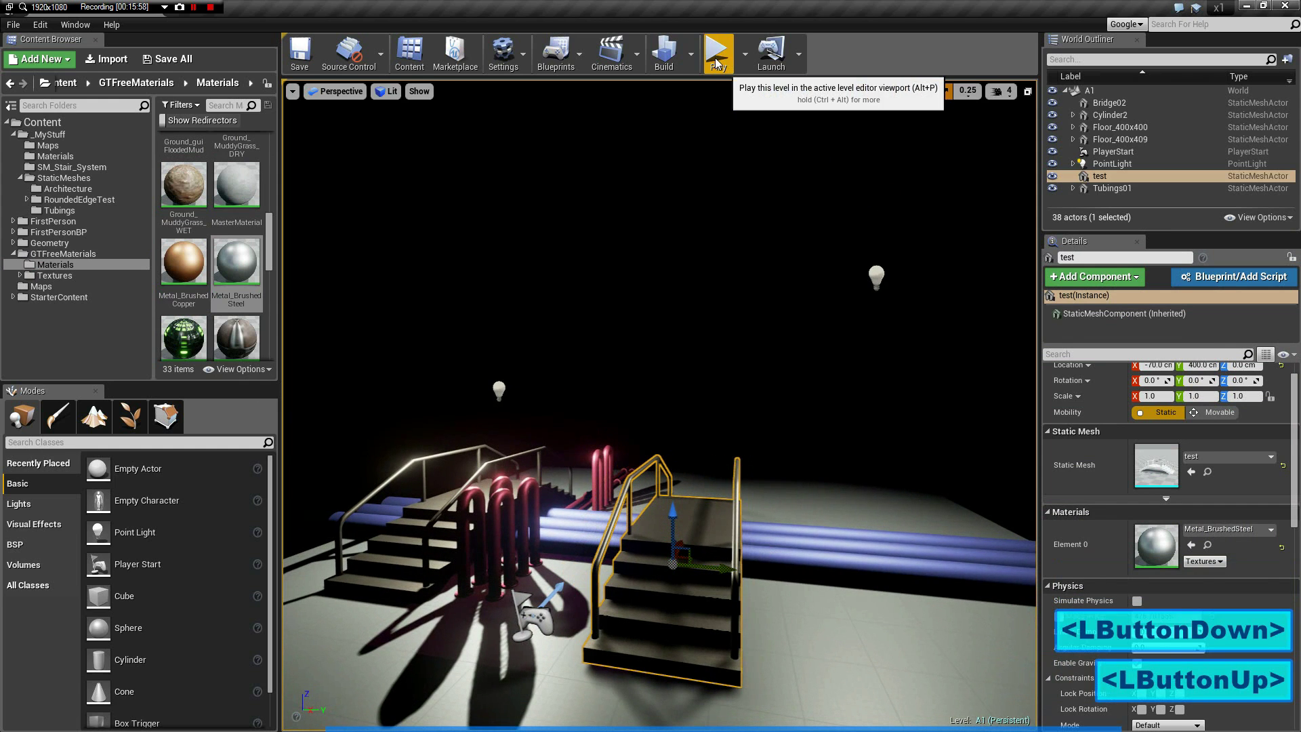
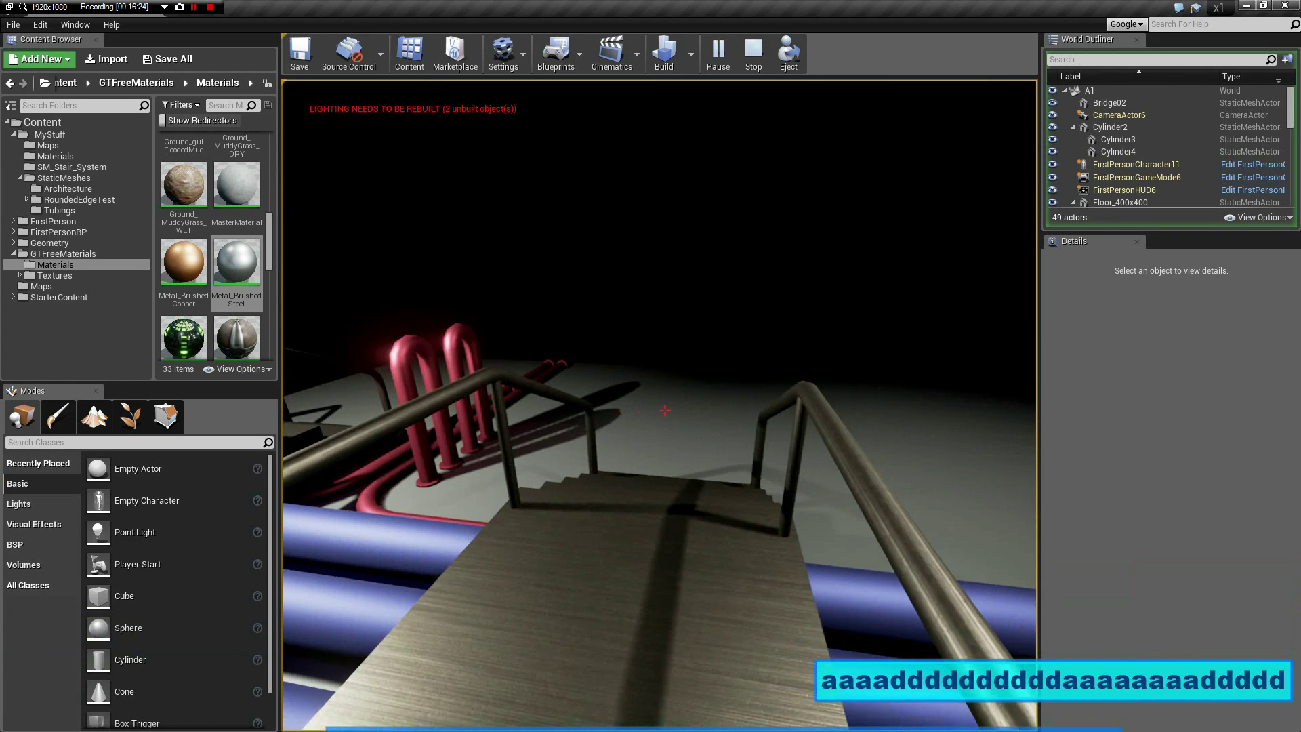
{"action": "type", "text": "www"}
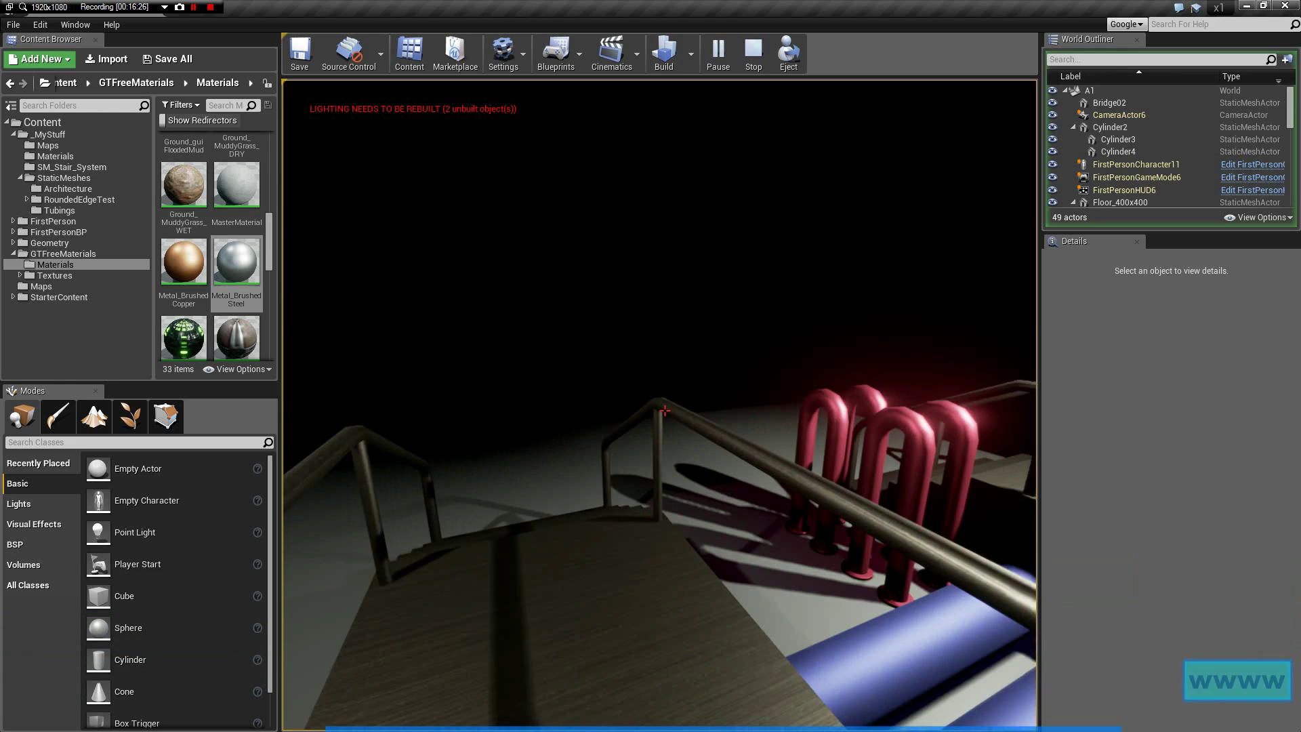
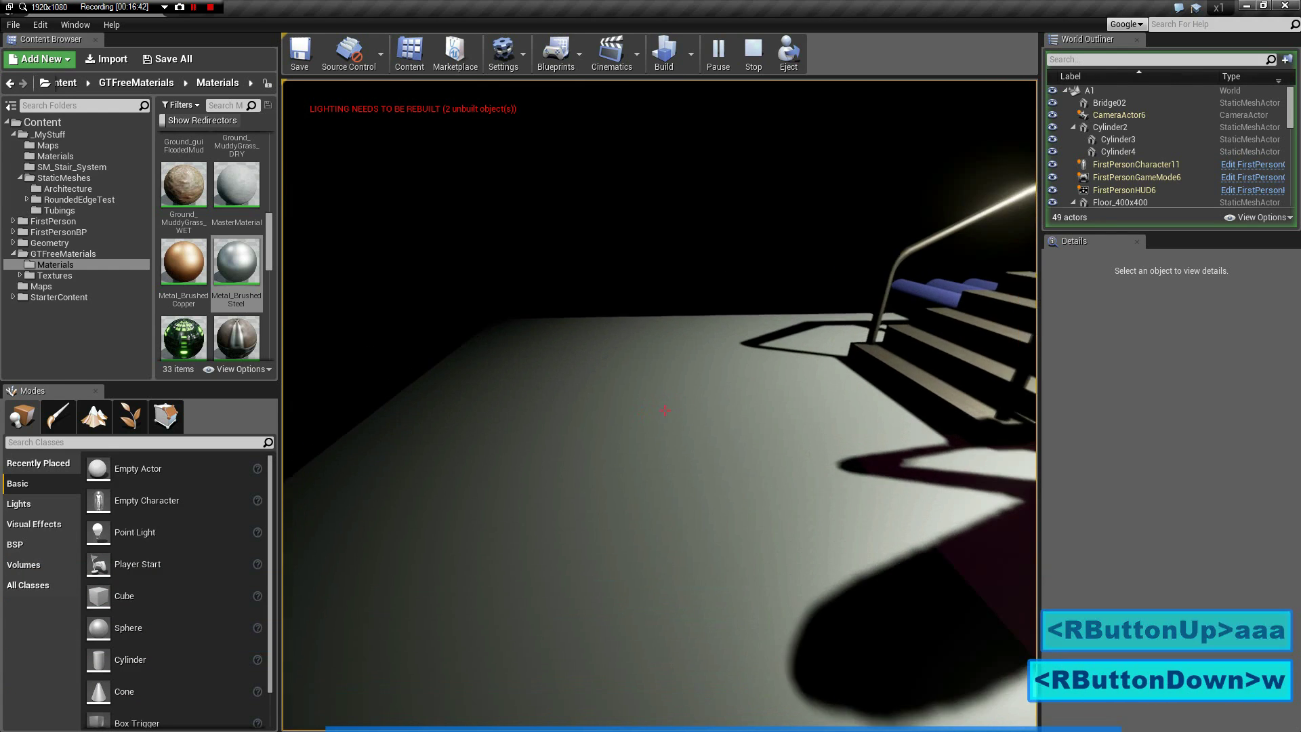
{"action": "type", "text": "wwwwwwwwwwwwwwwww"}
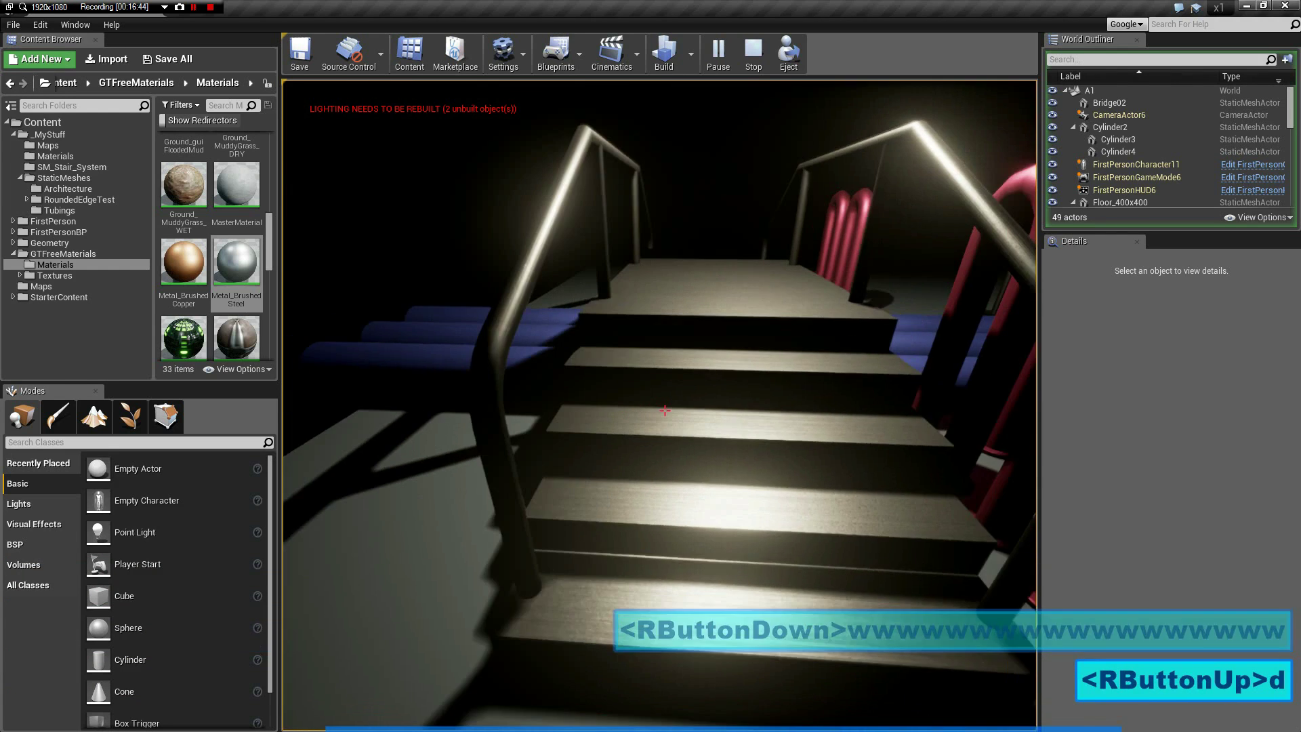
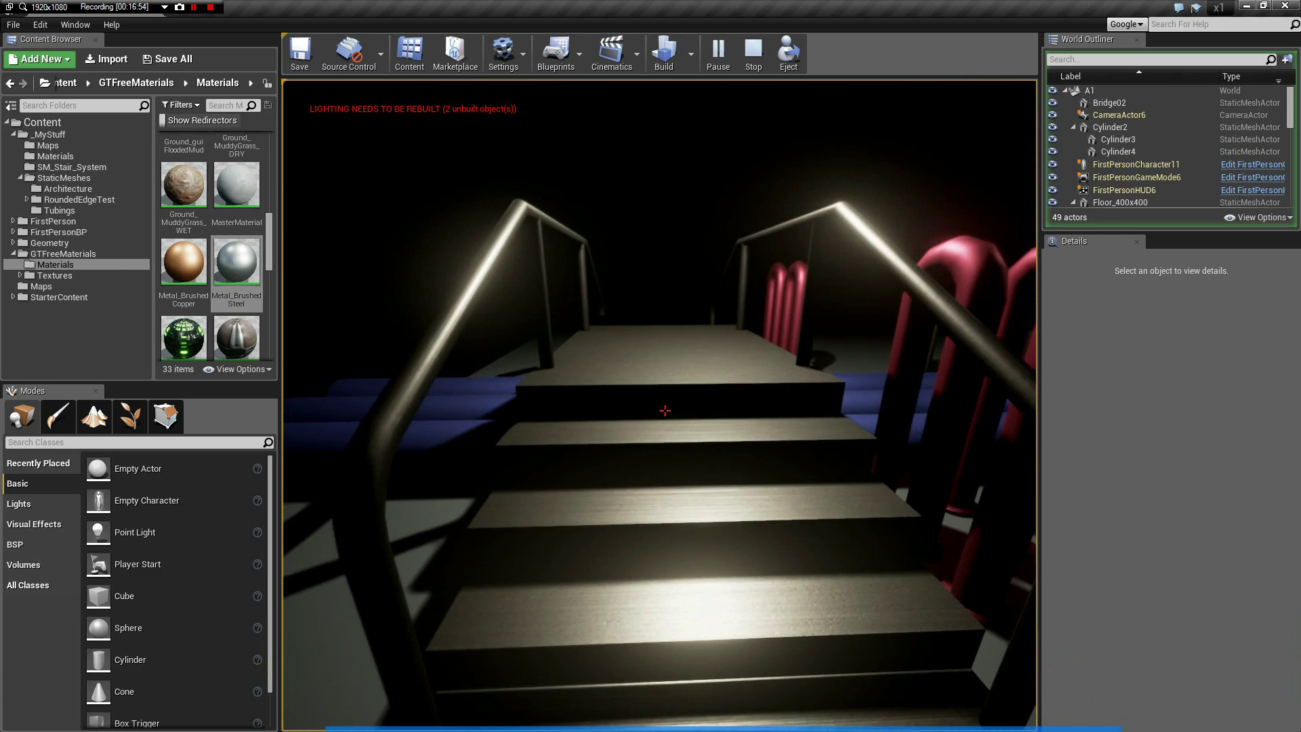
End play, enable Collision display in the viewport Show menu and fly back to view the bridge.
{"action": "key", "text": "Escape"}
{"action": "left_click", "coordinate": [424, 97]}
{"action": "left_click", "coordinate": [412, 176]}
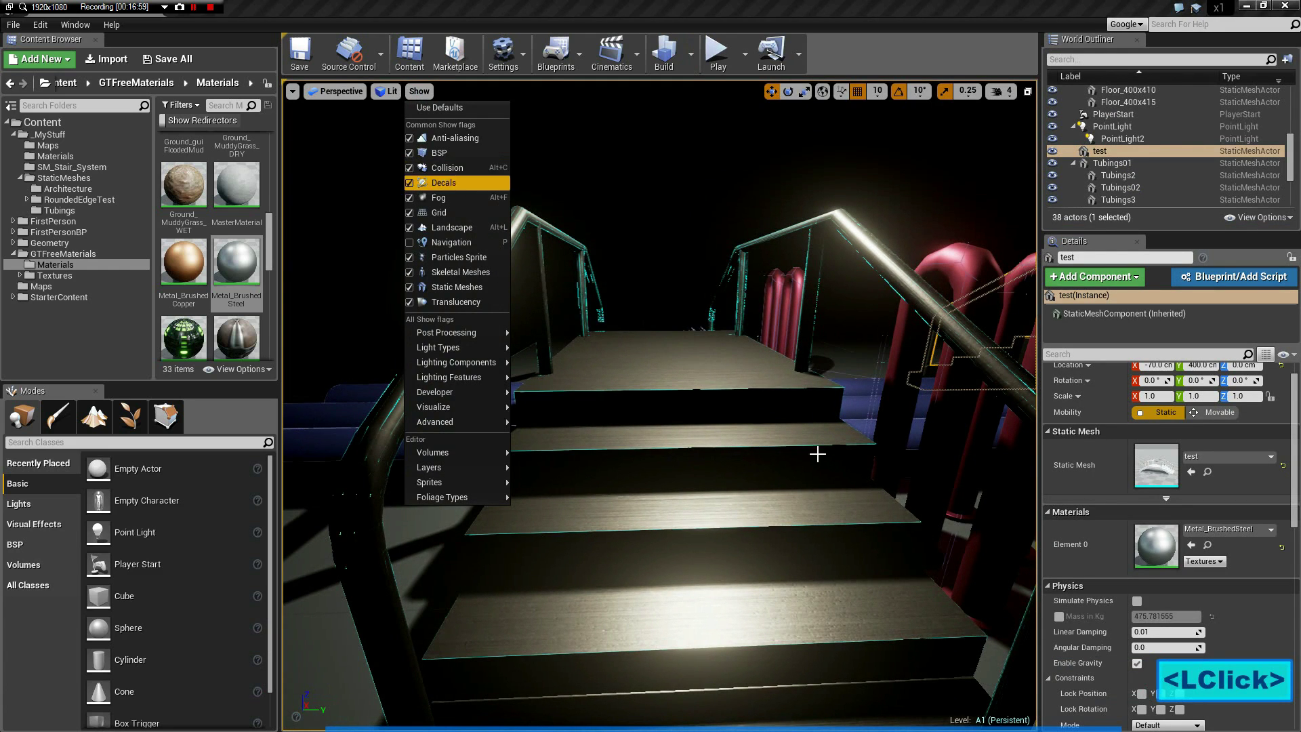
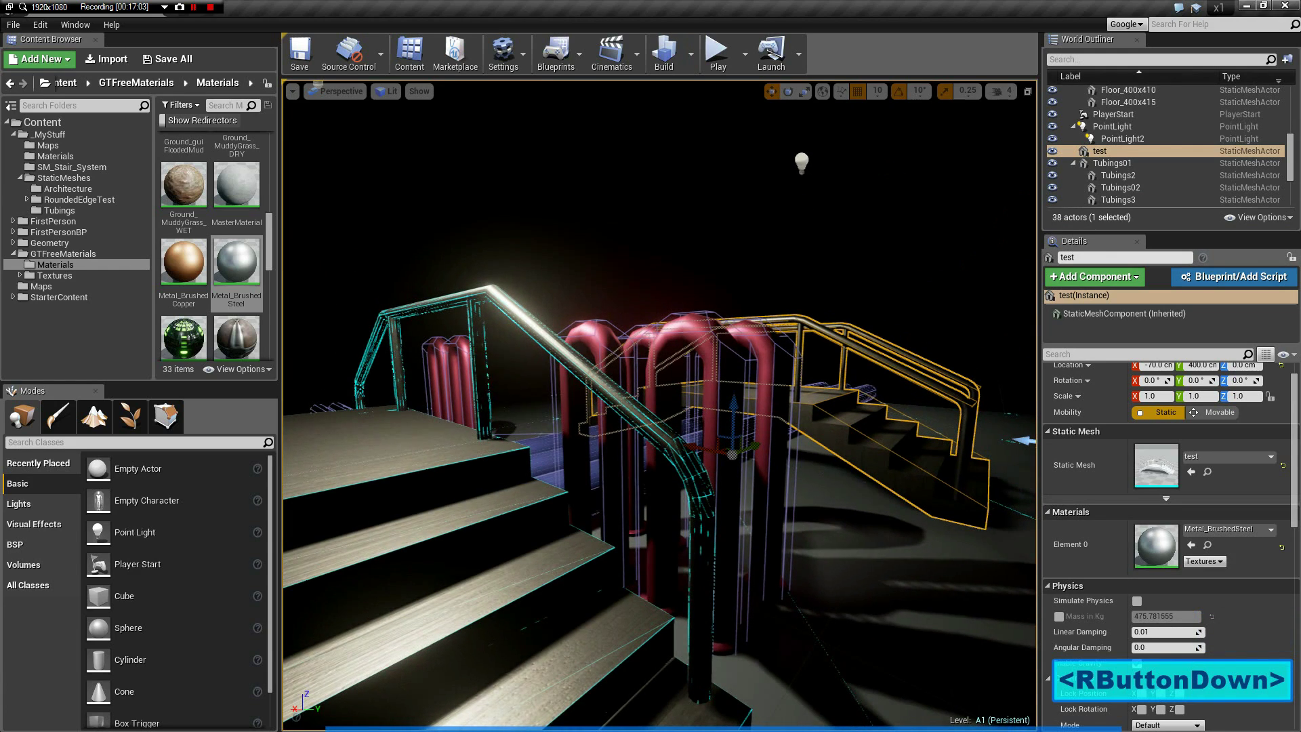
{"action": "key", "text": "s"}
{"action": "key", "text": "s"}
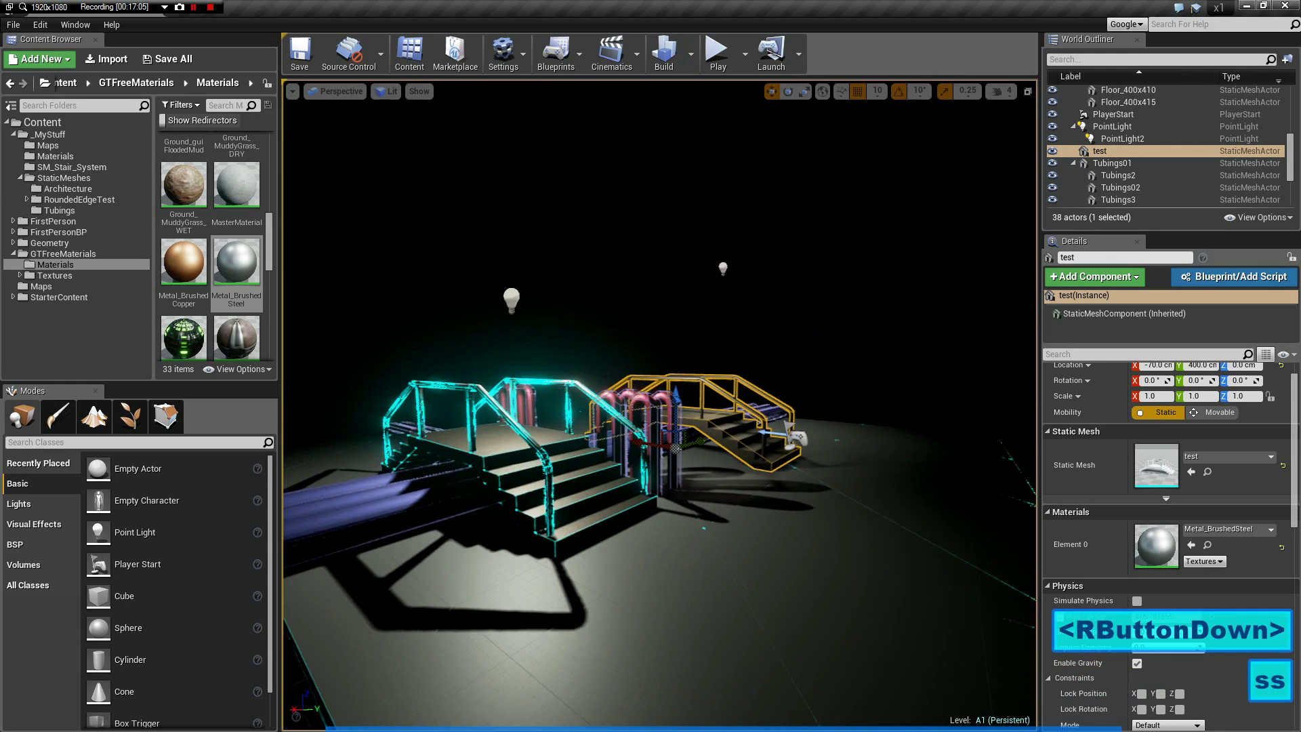
{"action": "key", "text": "w"}
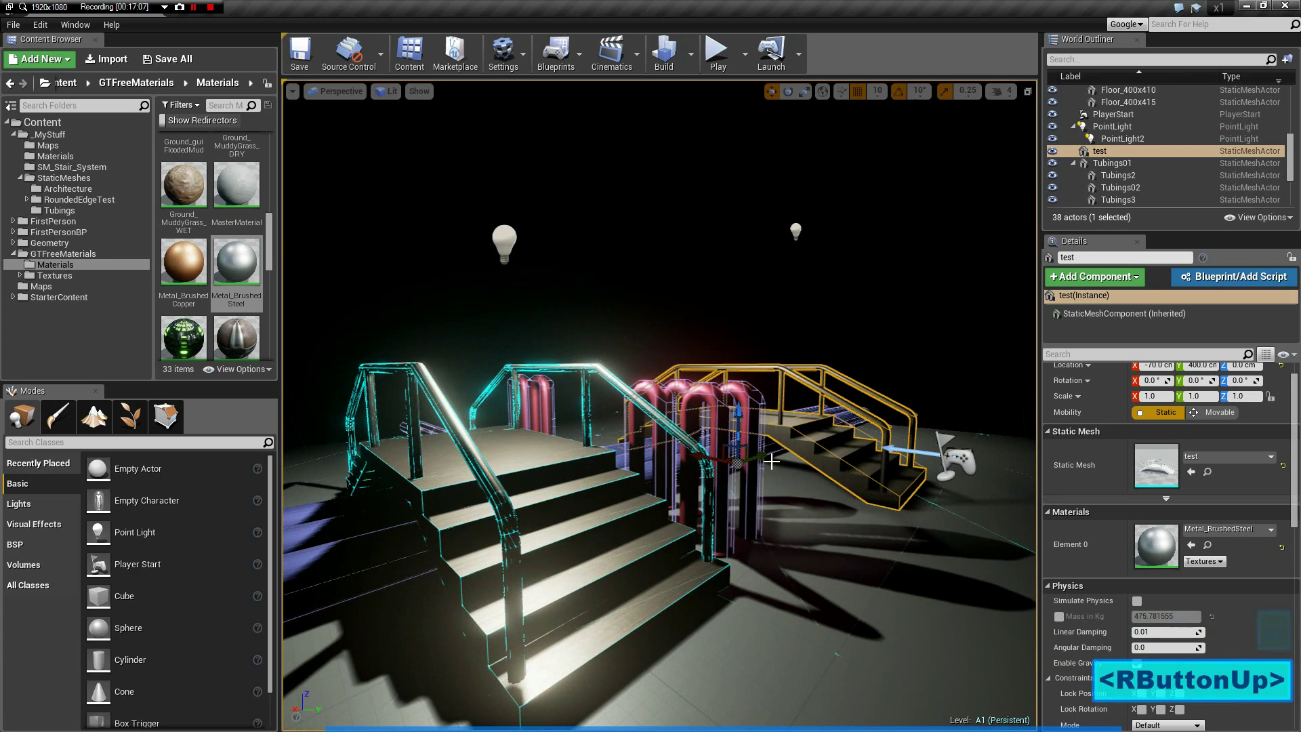
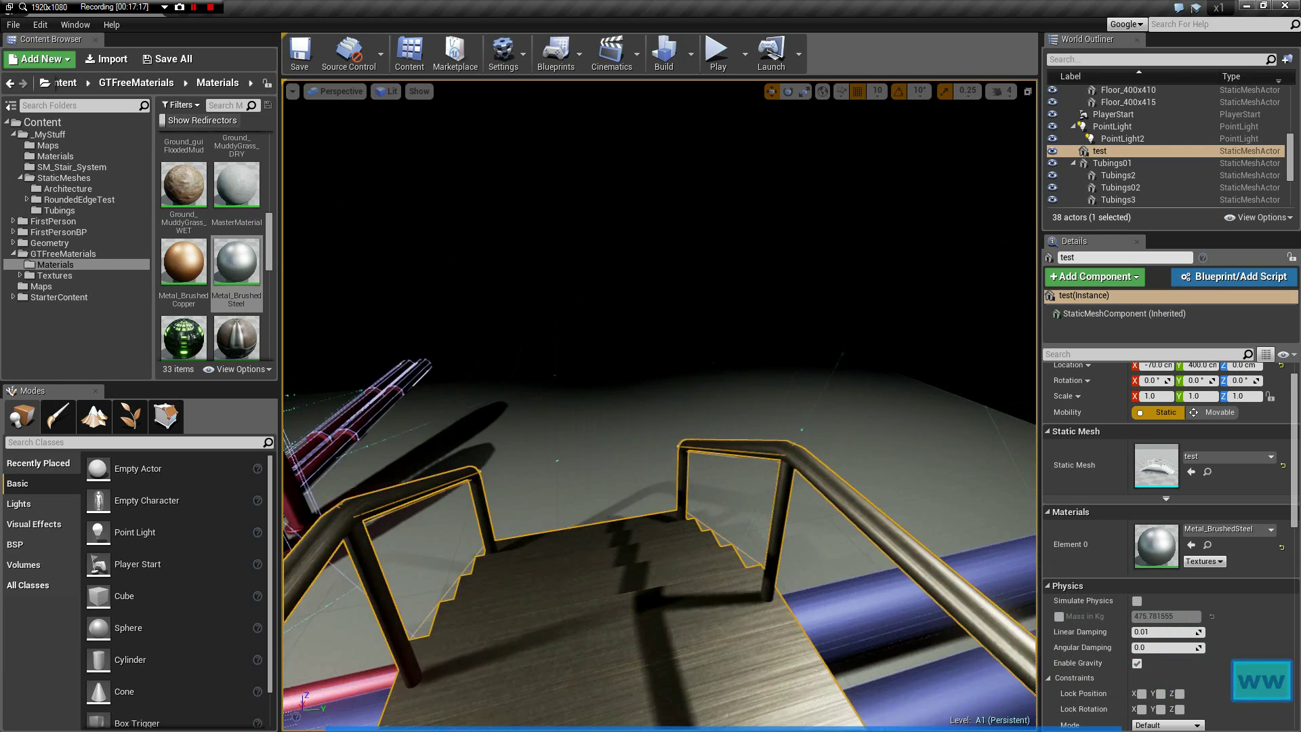
Fly the camera over the bridge and deselect the test actor.
{"action": "type", "text": "sssss"}
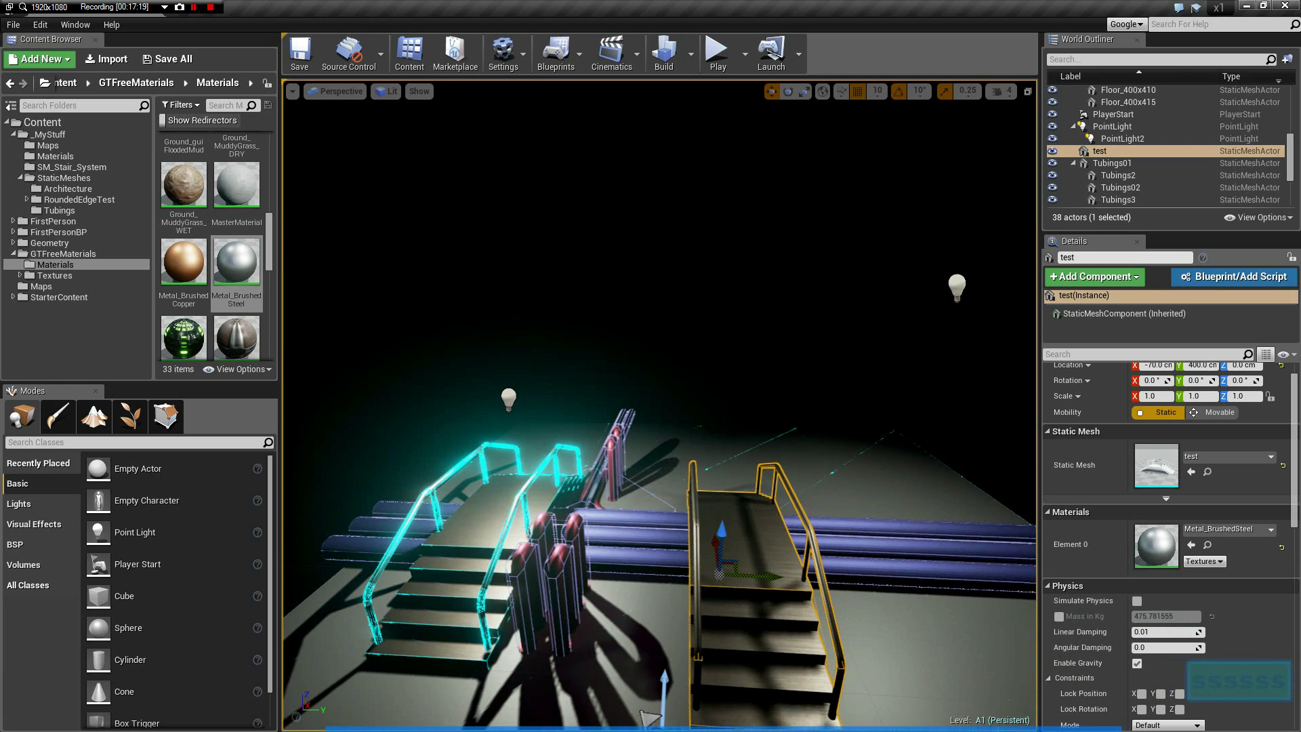
{"action": "key", "text": "a"}
{"action": "type", "text": "aa"}
{"action": "key", "text": "Escape"}
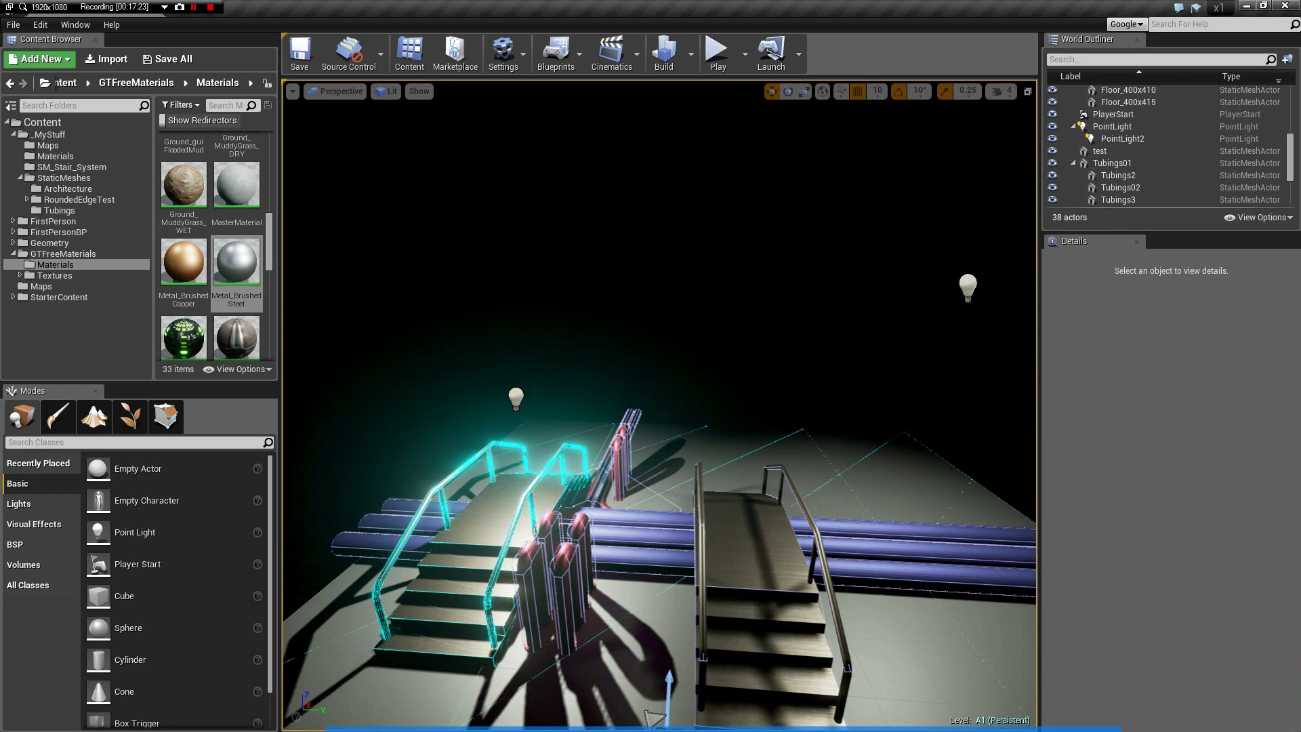